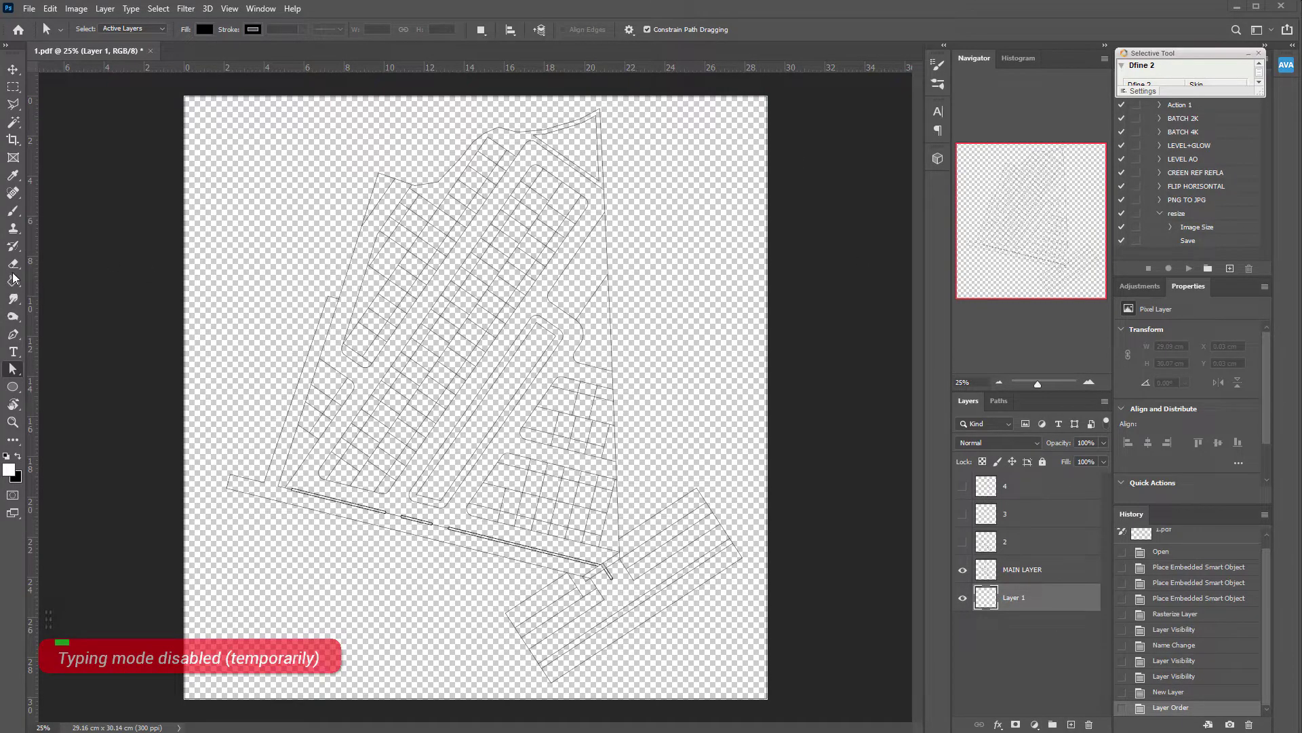
Fill the bottom layer white and rename it BG WHITE.
{"action": "key", "text": "space"}
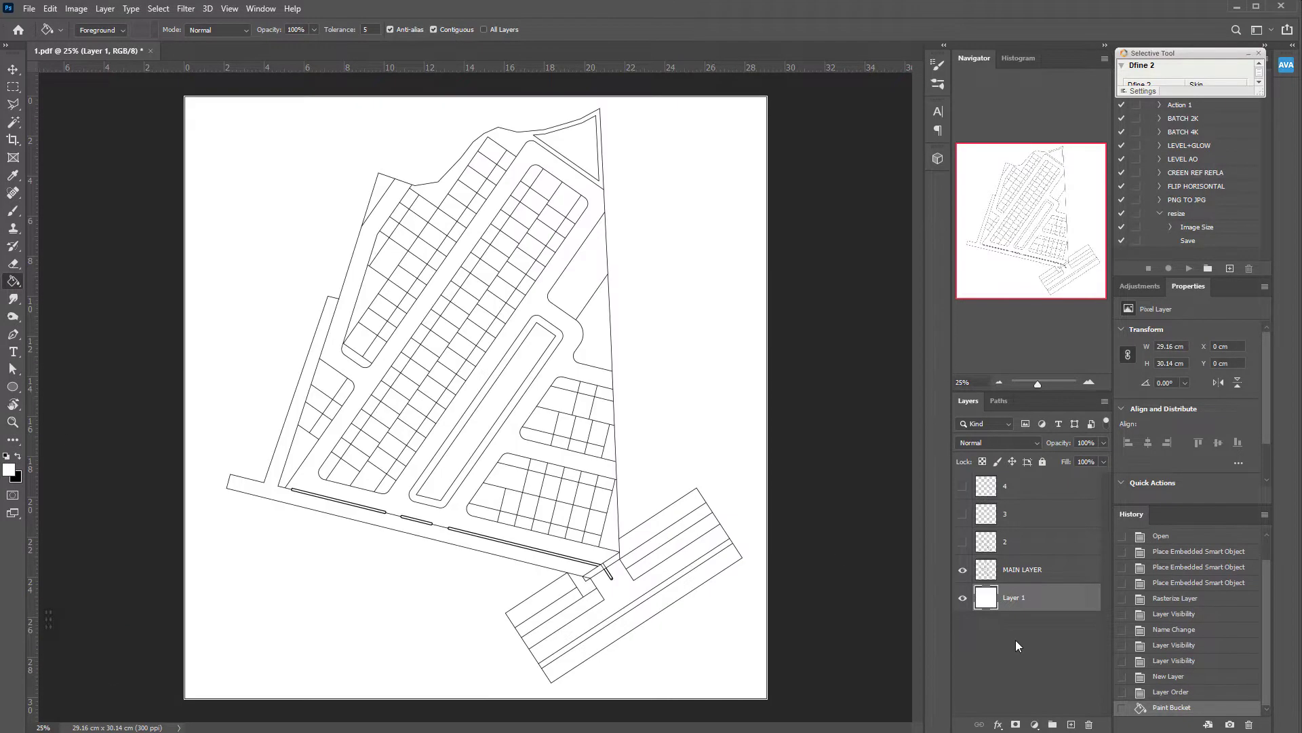
{"action": "key", "text": "space"}
{"action": "double_click", "coordinate": [1014, 602]}
{"action": "key", "text": "shift+b"}
{"action": "key", "text": "Return"}
{"action": "key", "text": "shift+e"}
Rename the remaining layers KAVLING, CIRCLE and INFO.
{"action": "double_click", "coordinate": [965, 556]}
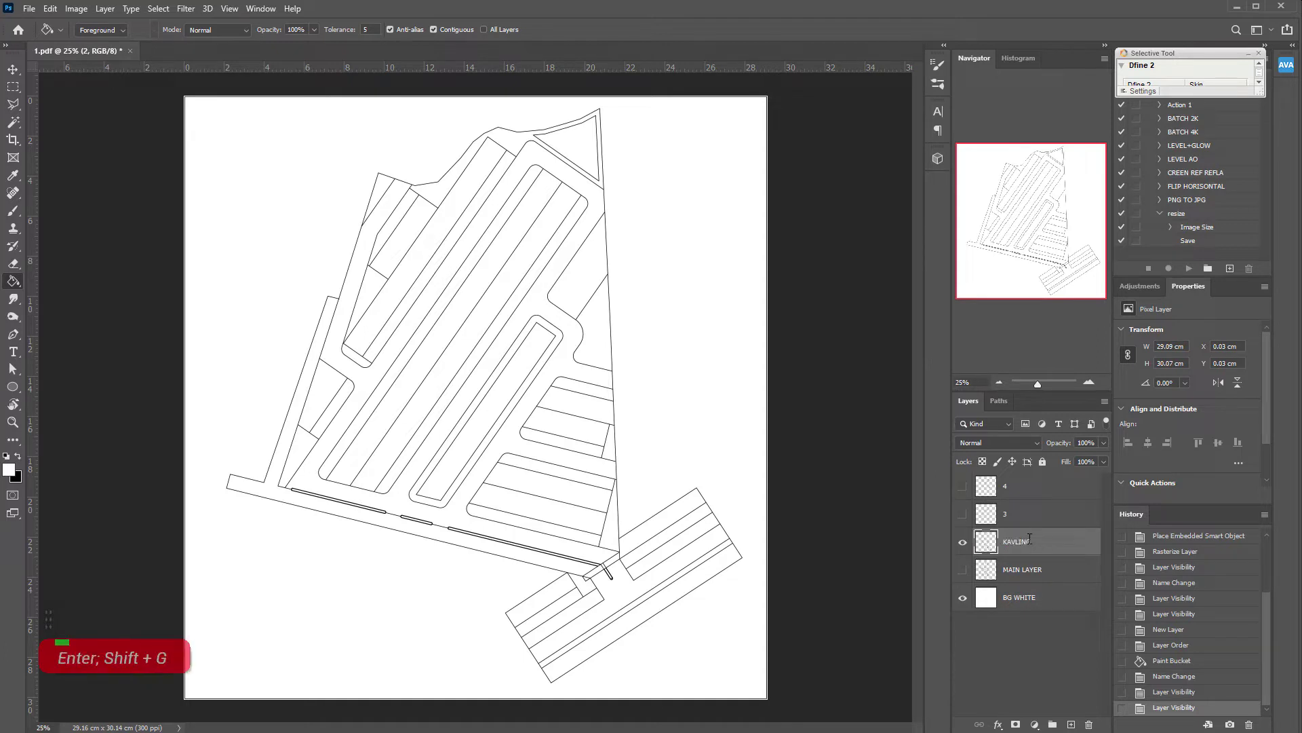
{"action": "double_click", "coordinate": [968, 522]}
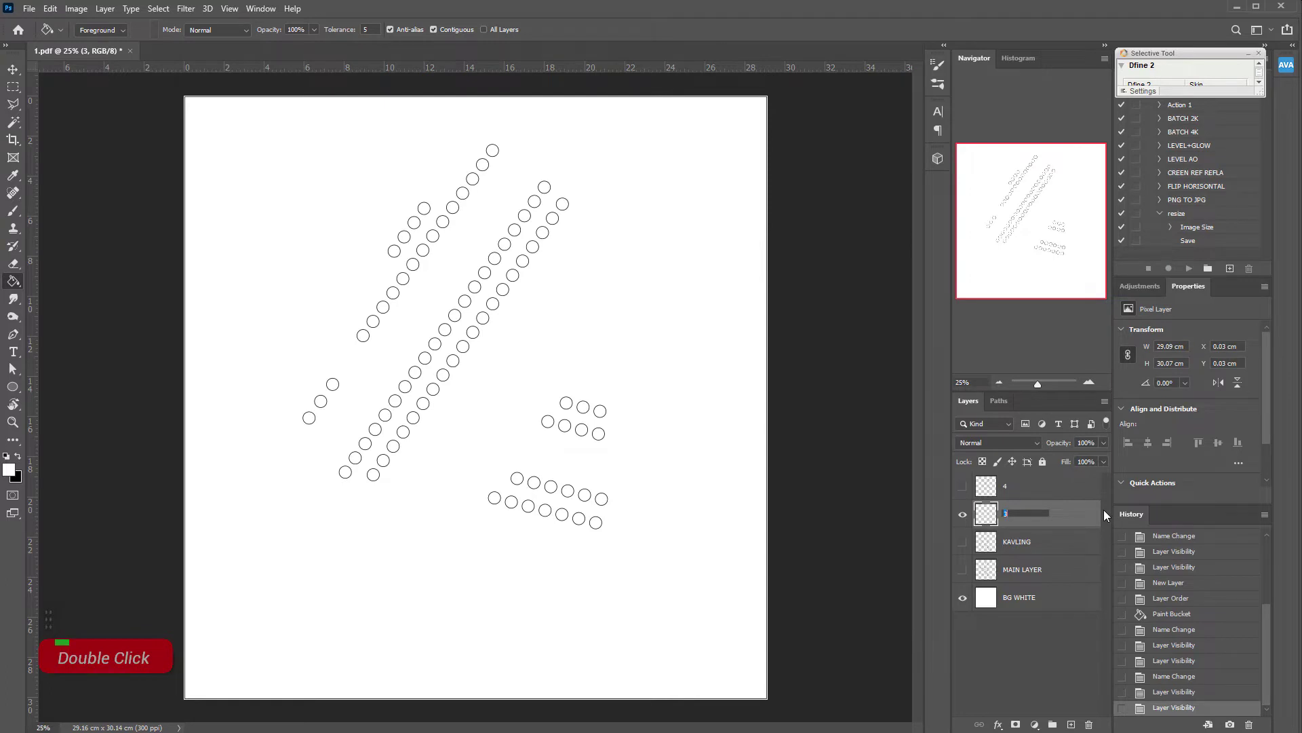
{"action": "key", "text": "shift+c"}
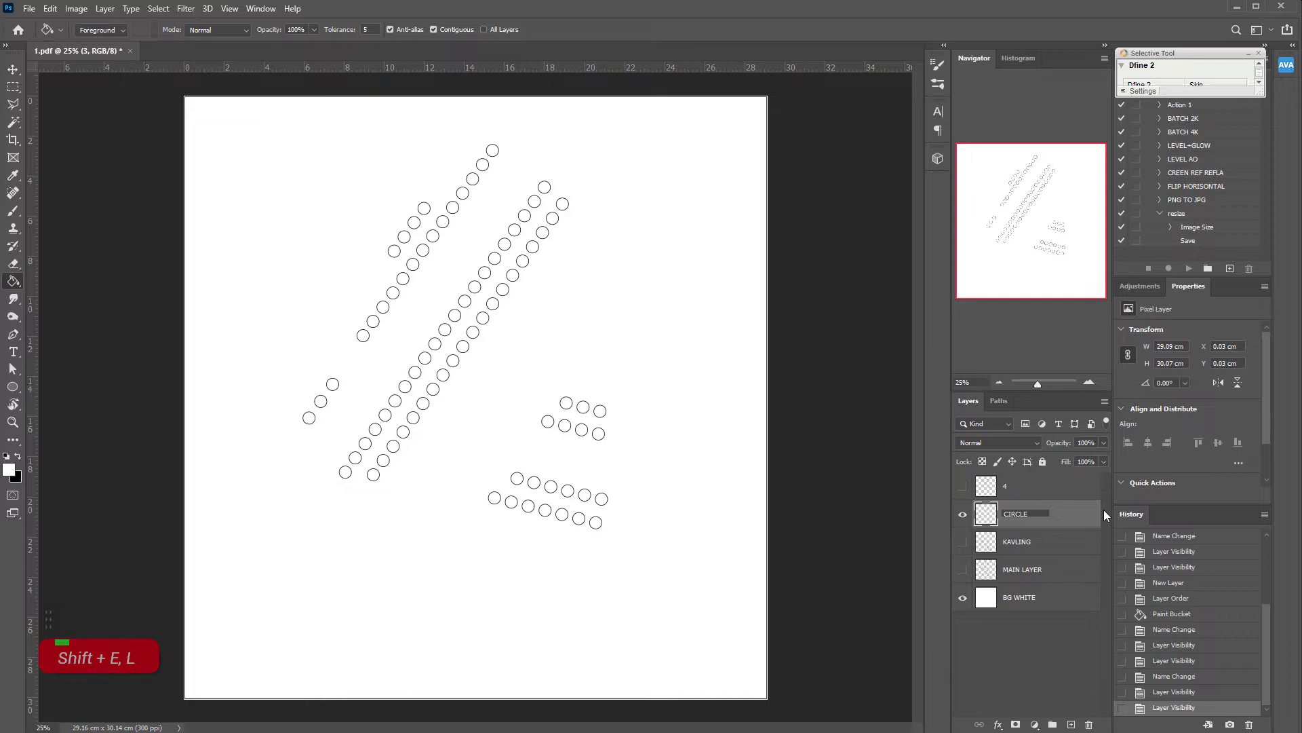
{"action": "key", "text": "Return"}
{"action": "double_click", "coordinate": [964, 494]}
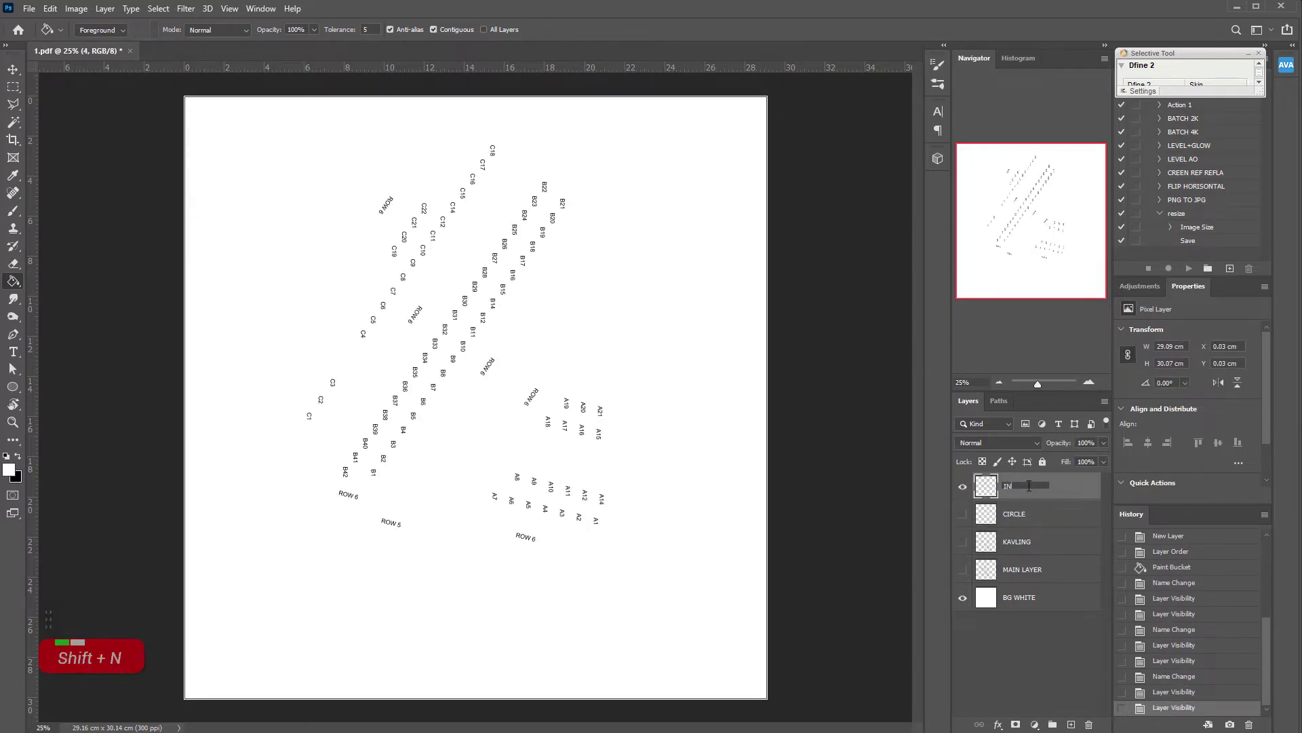
{"action": "key", "text": "Return"}
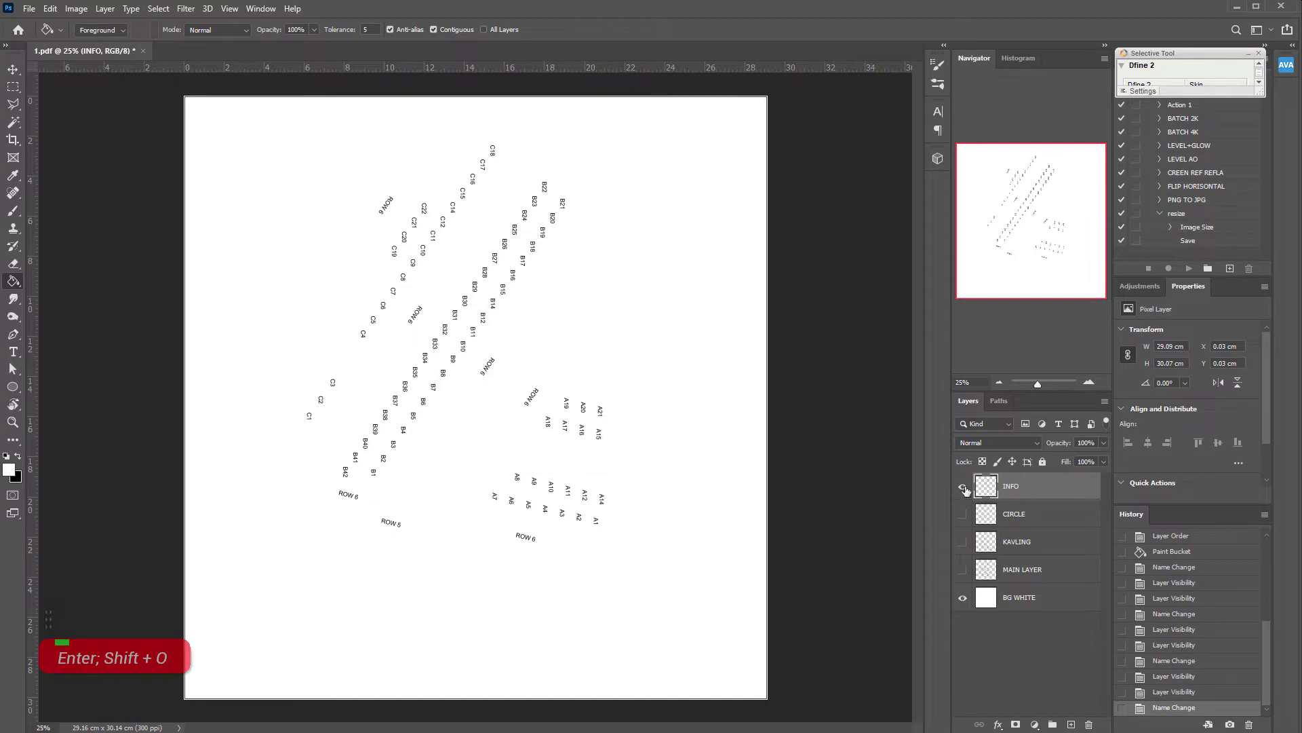
Make the hidden plan and label layers visible and select them all for grouping.
{"action": "double_click", "coordinate": [963, 497]}
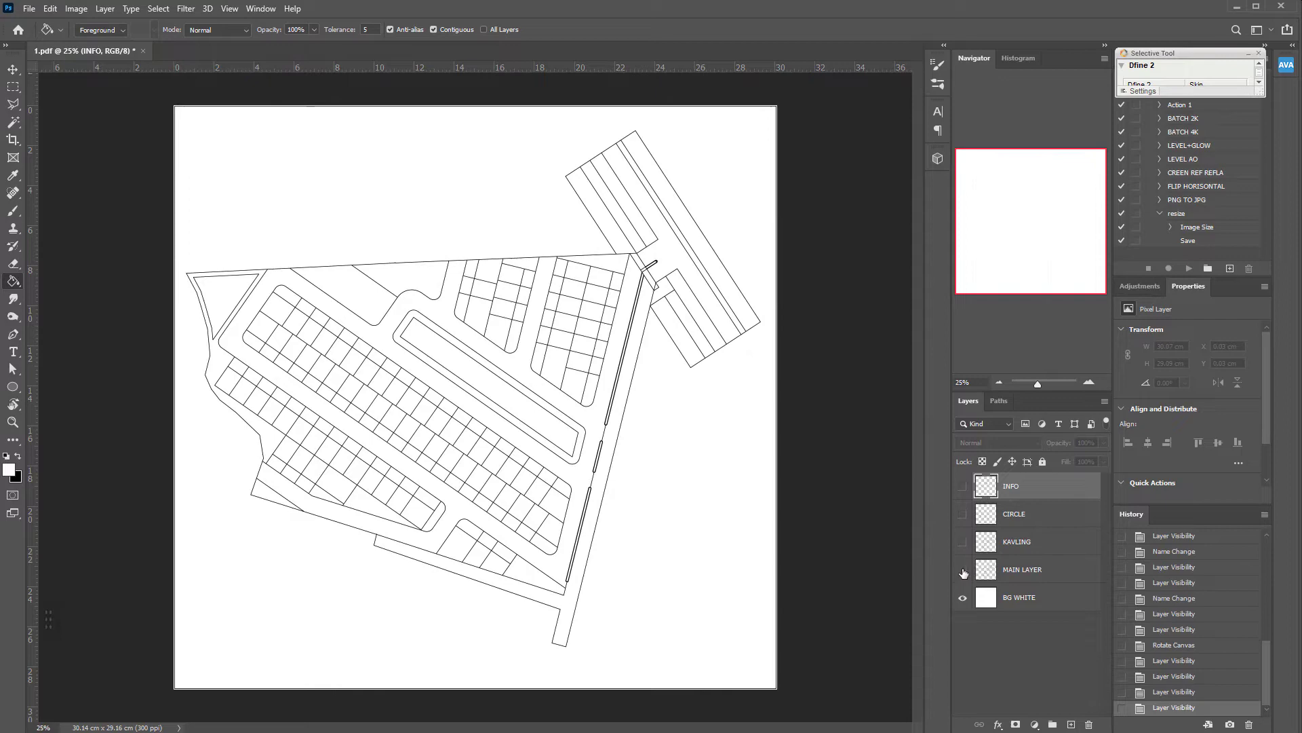
{"action": "double_click", "coordinate": [964, 573]}
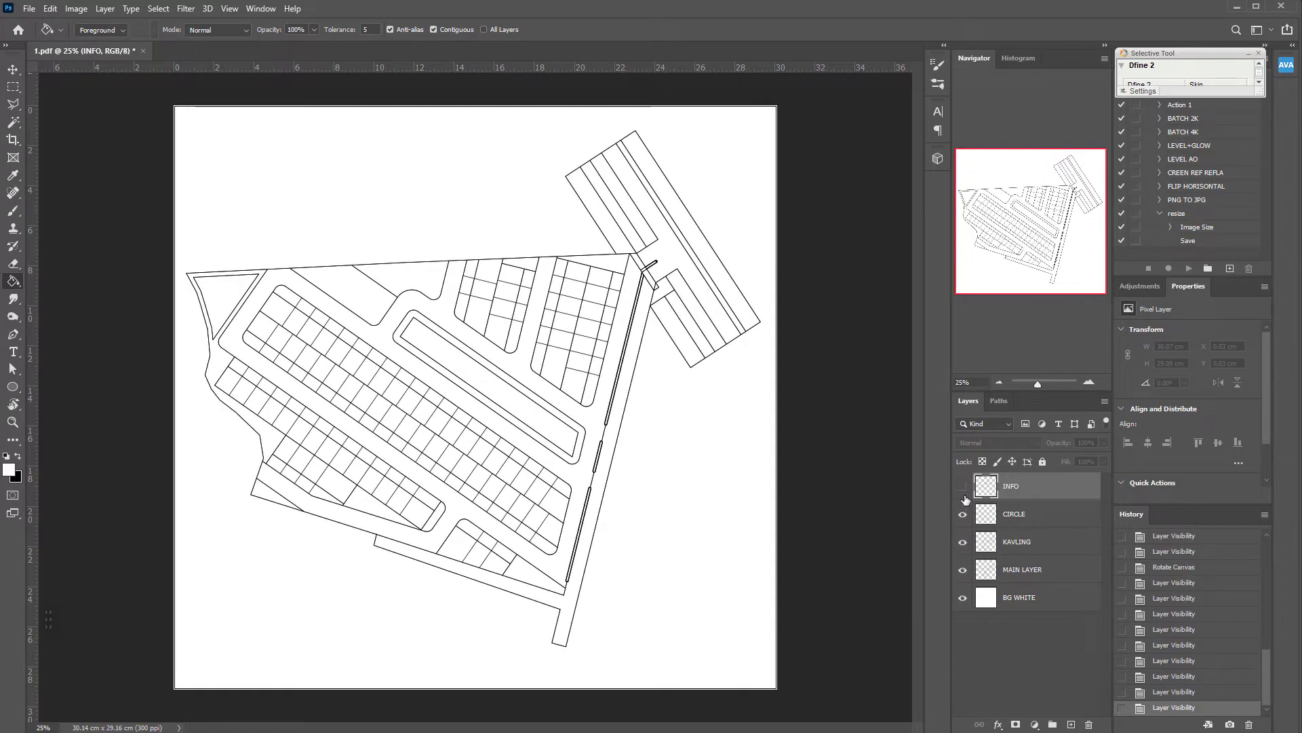
{"action": "double_click", "coordinate": [968, 495]}
{"action": "left_click", "coordinate": [1048, 573]}
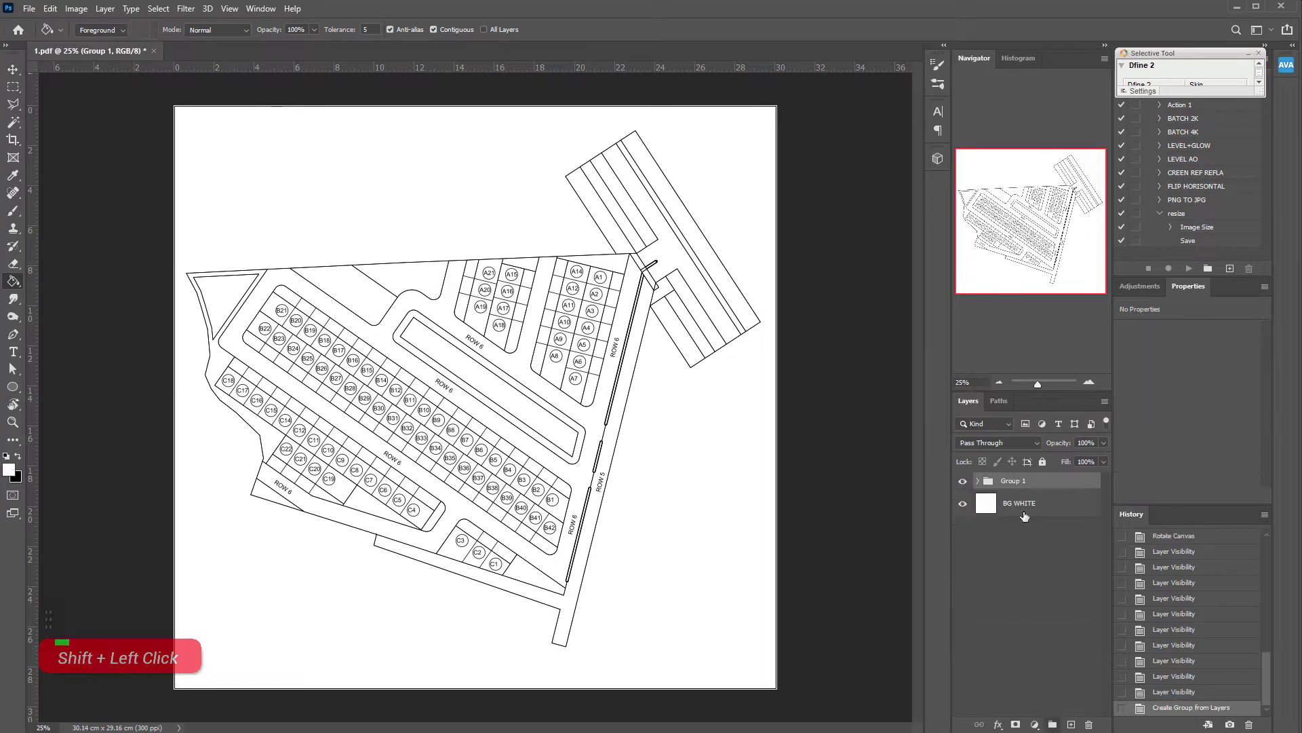
Name the new group BASE LAYER and give it a blue colour label.
{"action": "double_click", "coordinate": [1021, 484]}
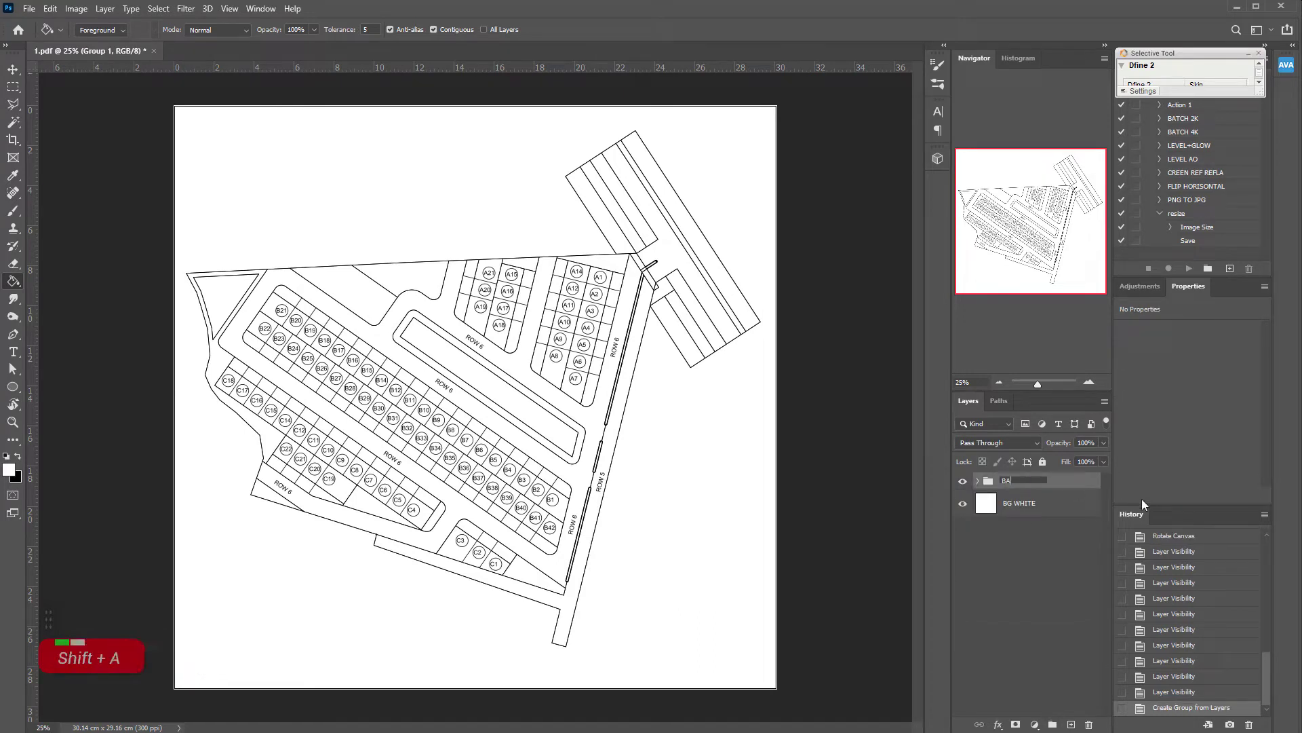
{"action": "key", "text": "shift+s"}
{"action": "key", "text": "shift+space"}
{"action": "key", "text": "shift+a"}
{"action": "key", "text": "shift+y"}
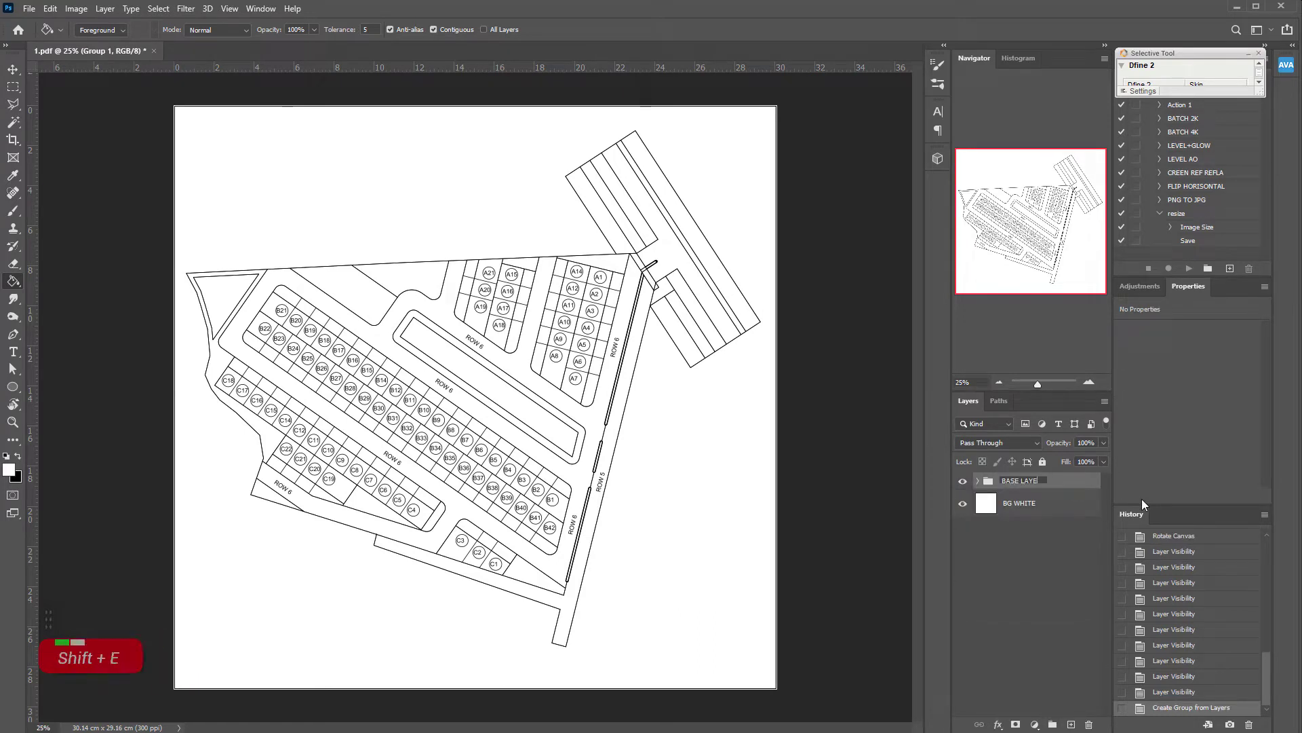
{"action": "key", "text": "Return"}
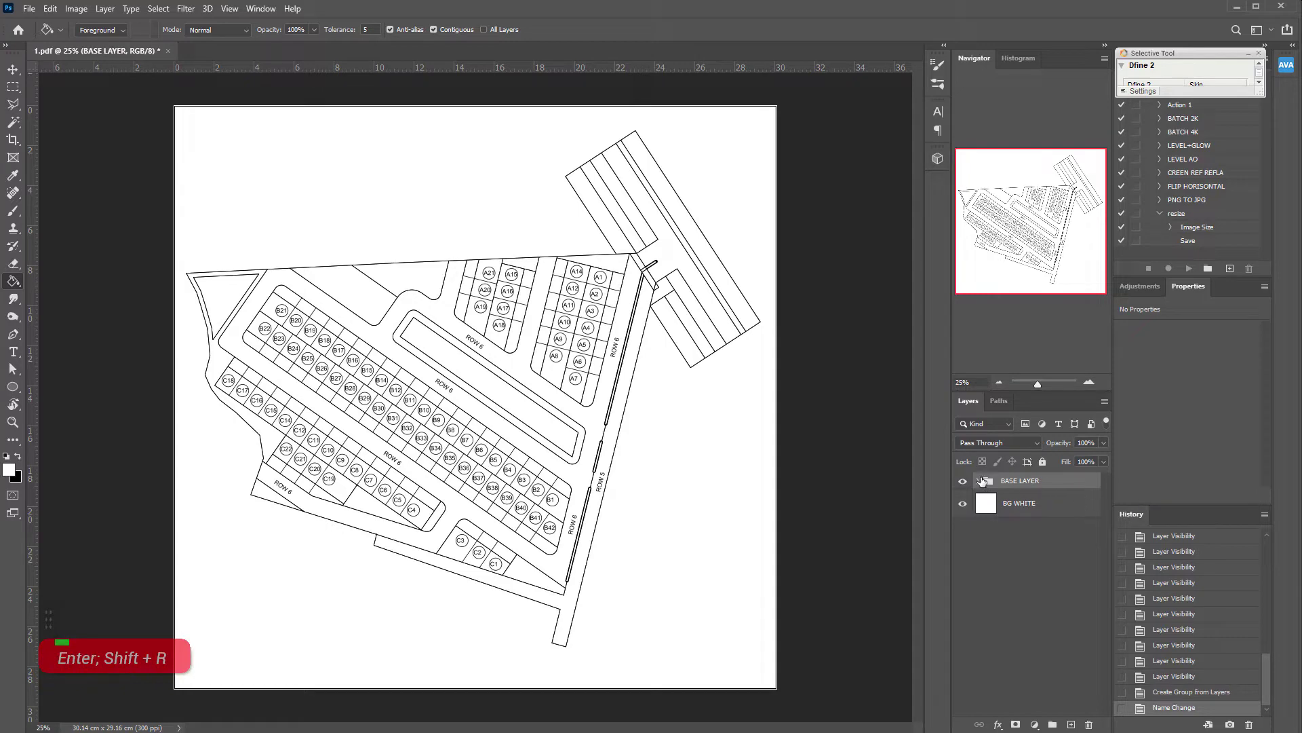
{"action": "key", "text": "Return"}
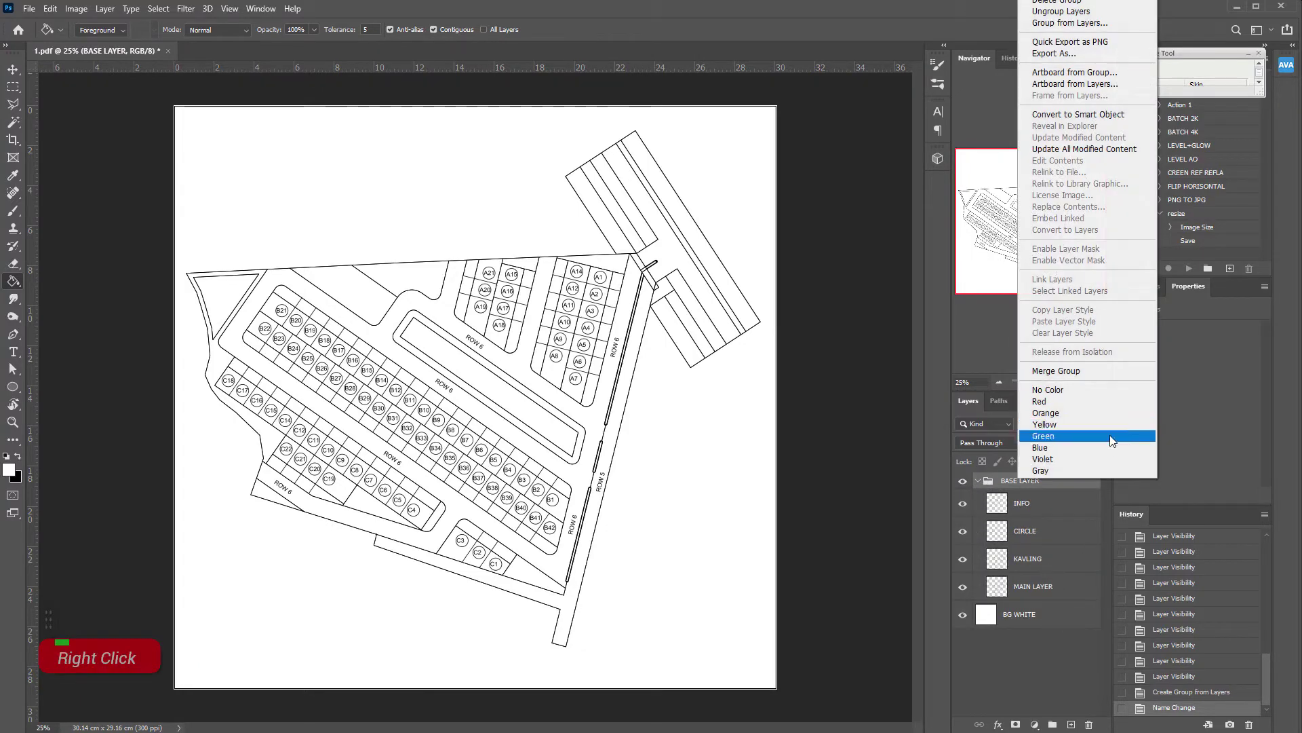
{"action": "double_click", "coordinate": [1062, 647]}
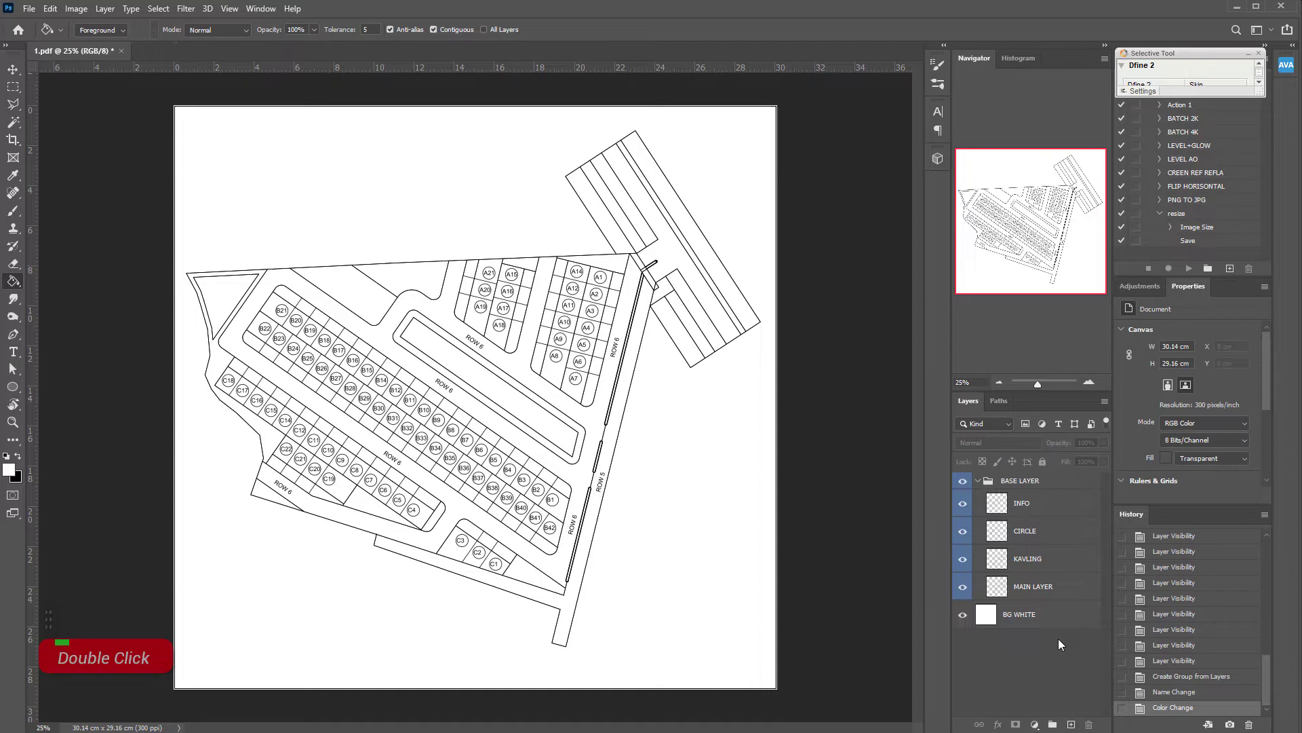
Deselect, then Magic Wand the empty area around the site to select it.
{"action": "key", "text": "ctrl+d"}
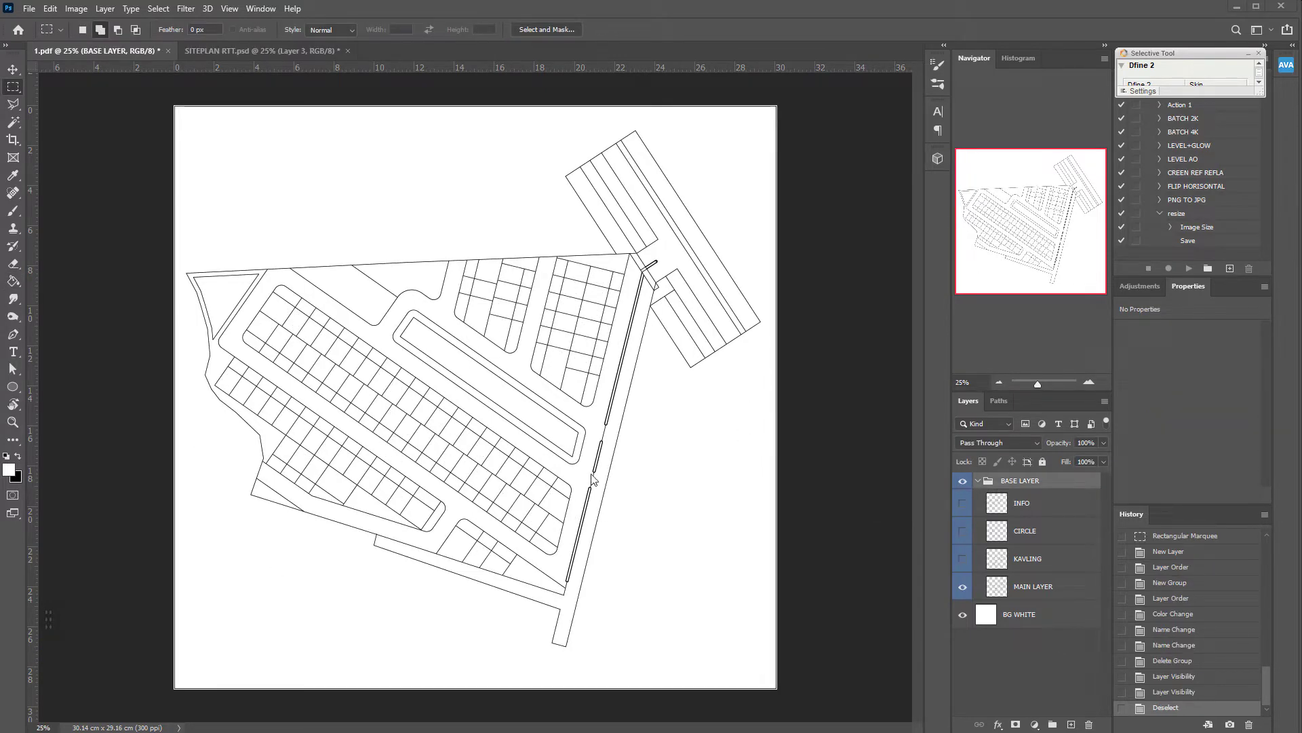
{"action": "key", "text": "ctrl+d"}
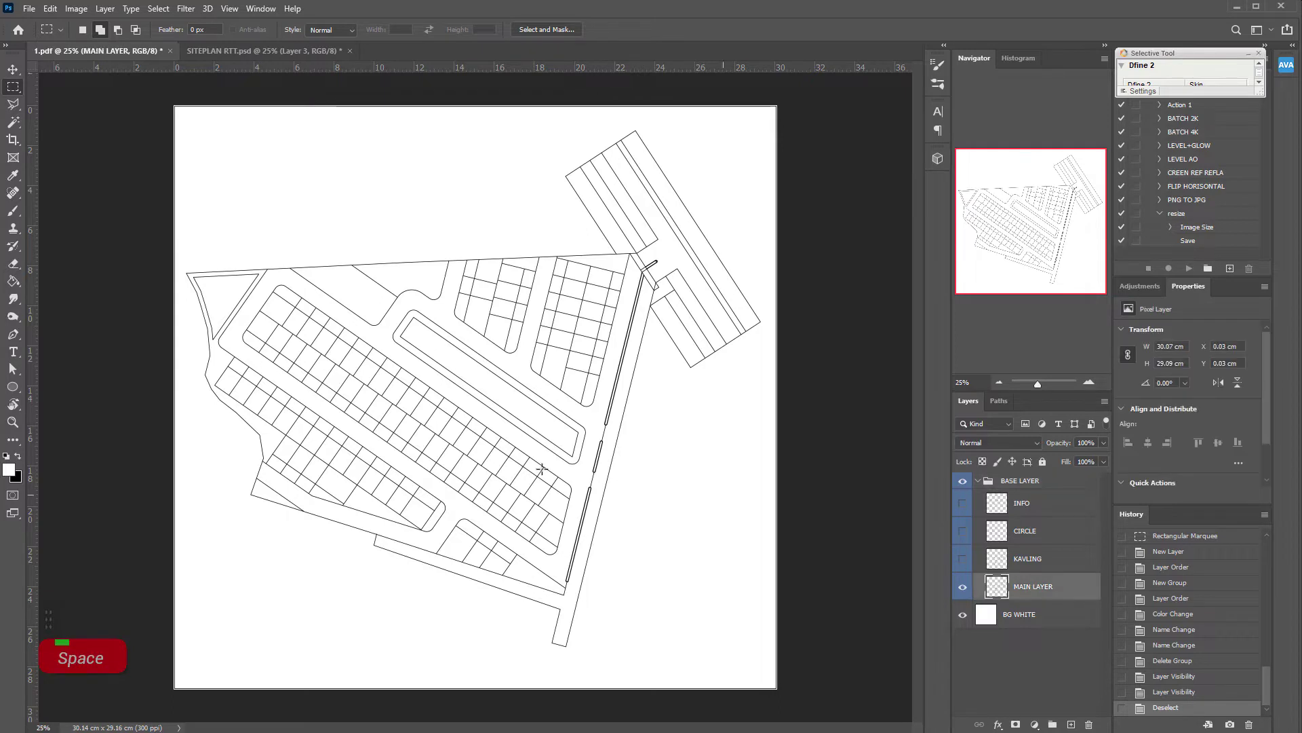
{"action": "key", "text": "w"}
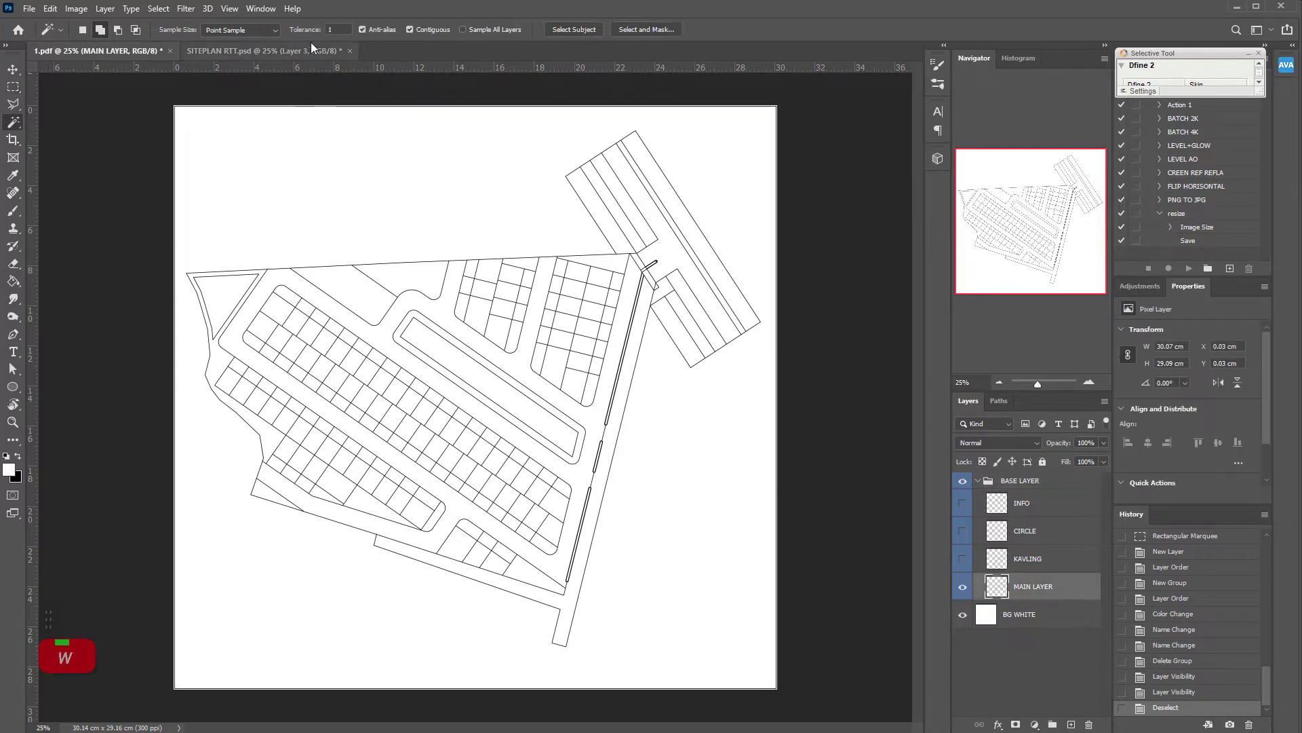
{"action": "key", "text": "w"}
{"action": "double_click", "coordinate": [445, 36]}
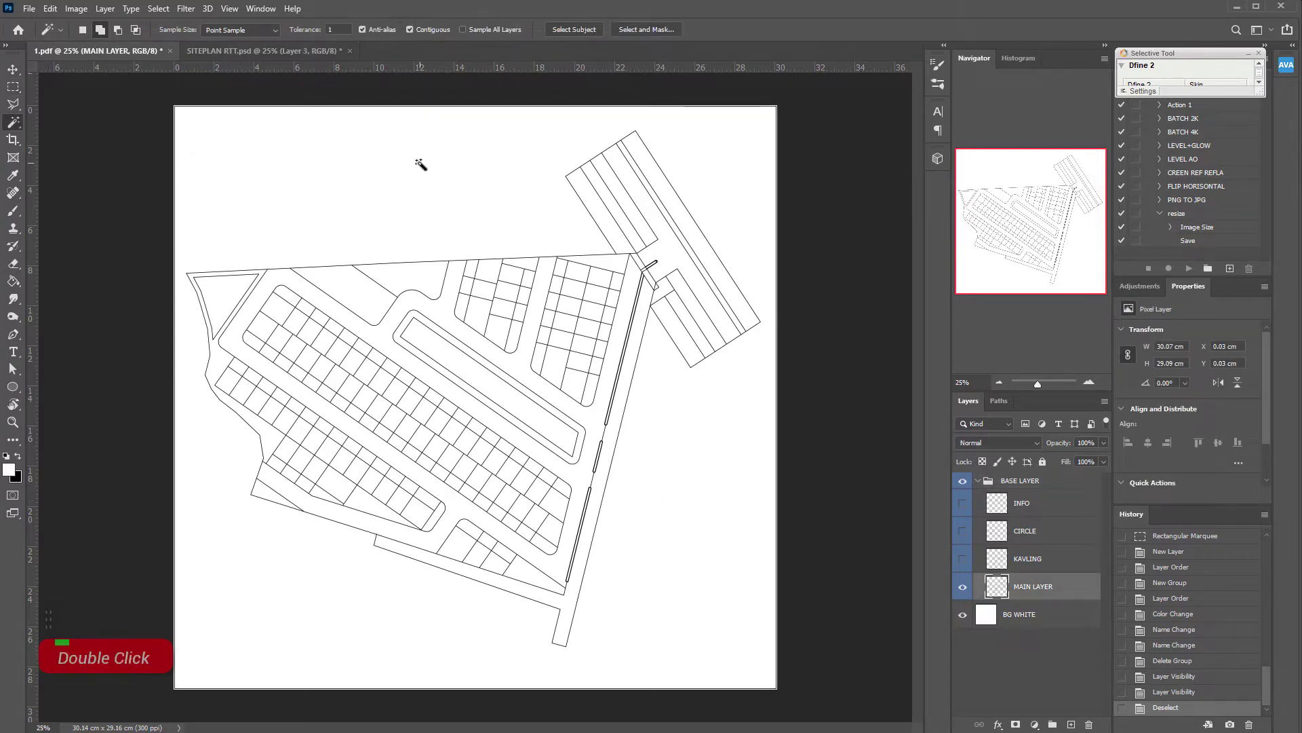
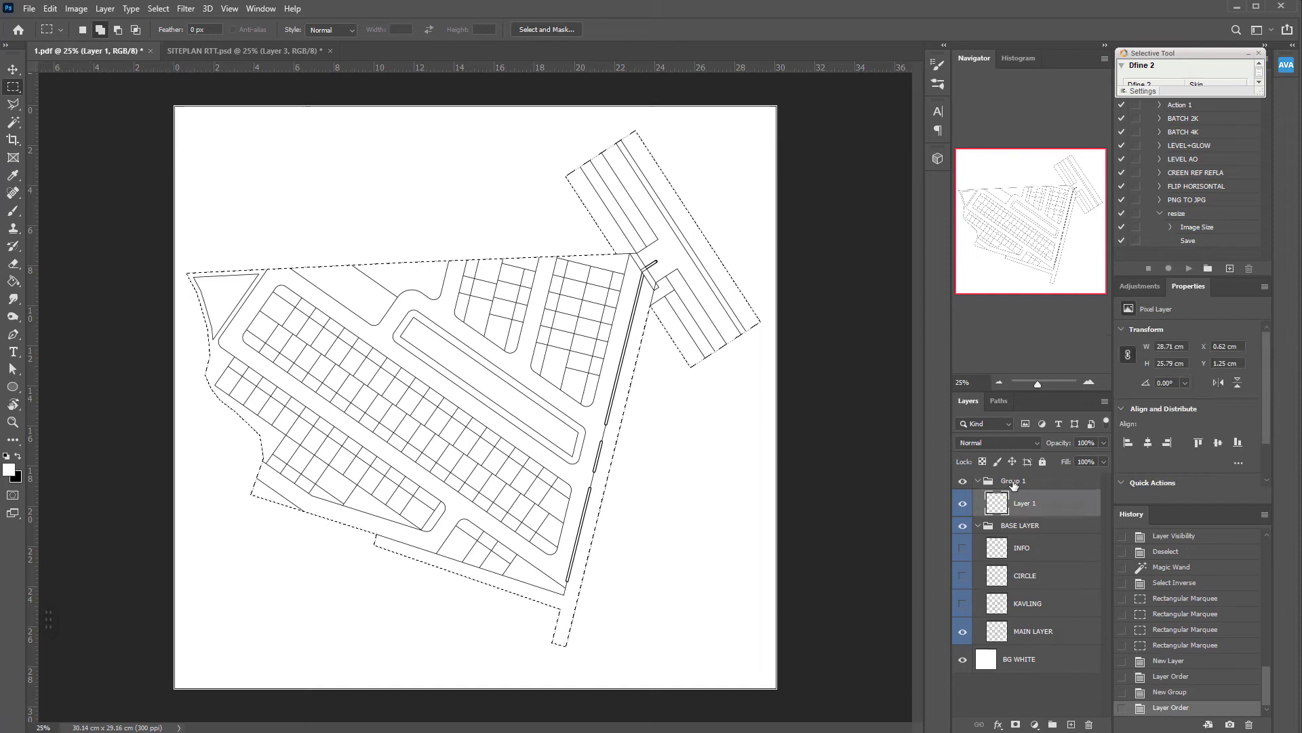
Label the new group red, name it COLOR and rename its layer BG.
{"action": "right_click", "coordinate": [1017, 484]}
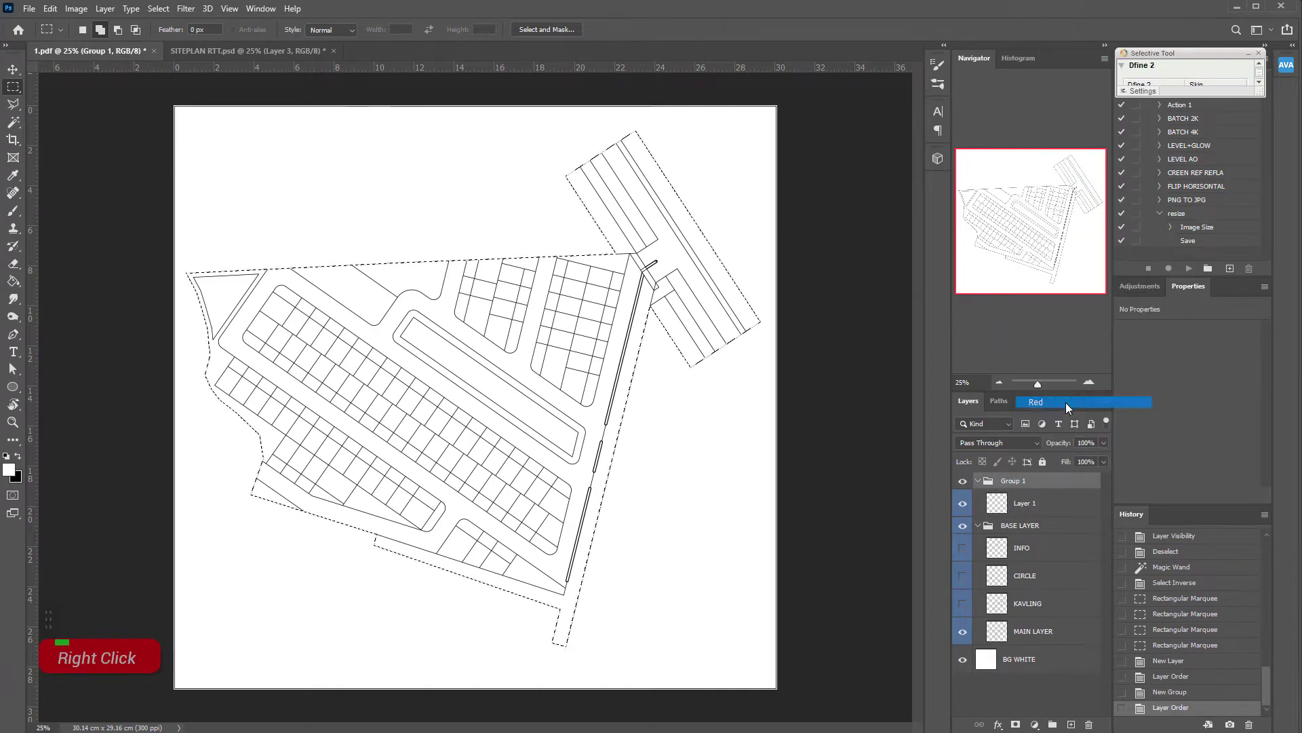
{"action": "right_click", "coordinate": [1025, 485]}
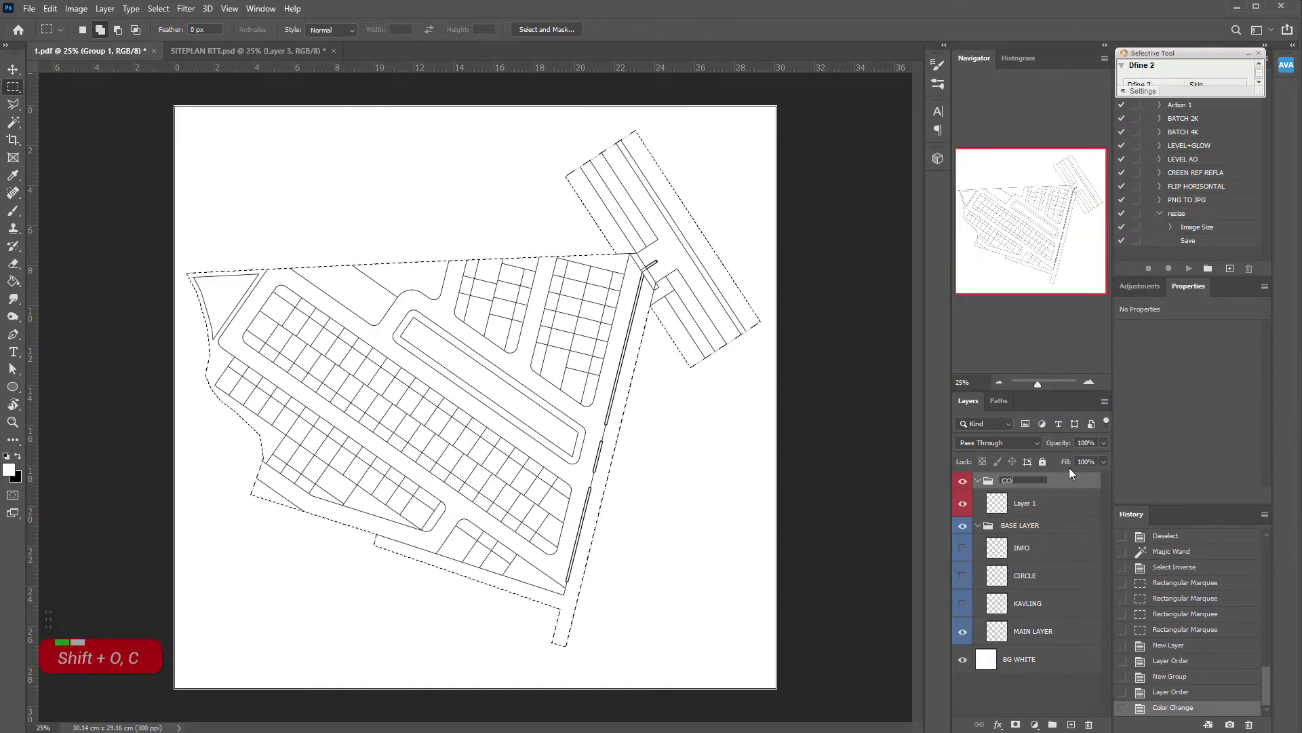
{"action": "key", "text": "Return"}
{"action": "double_click", "coordinate": [1033, 509]}
{"action": "key", "text": "shift+b"}
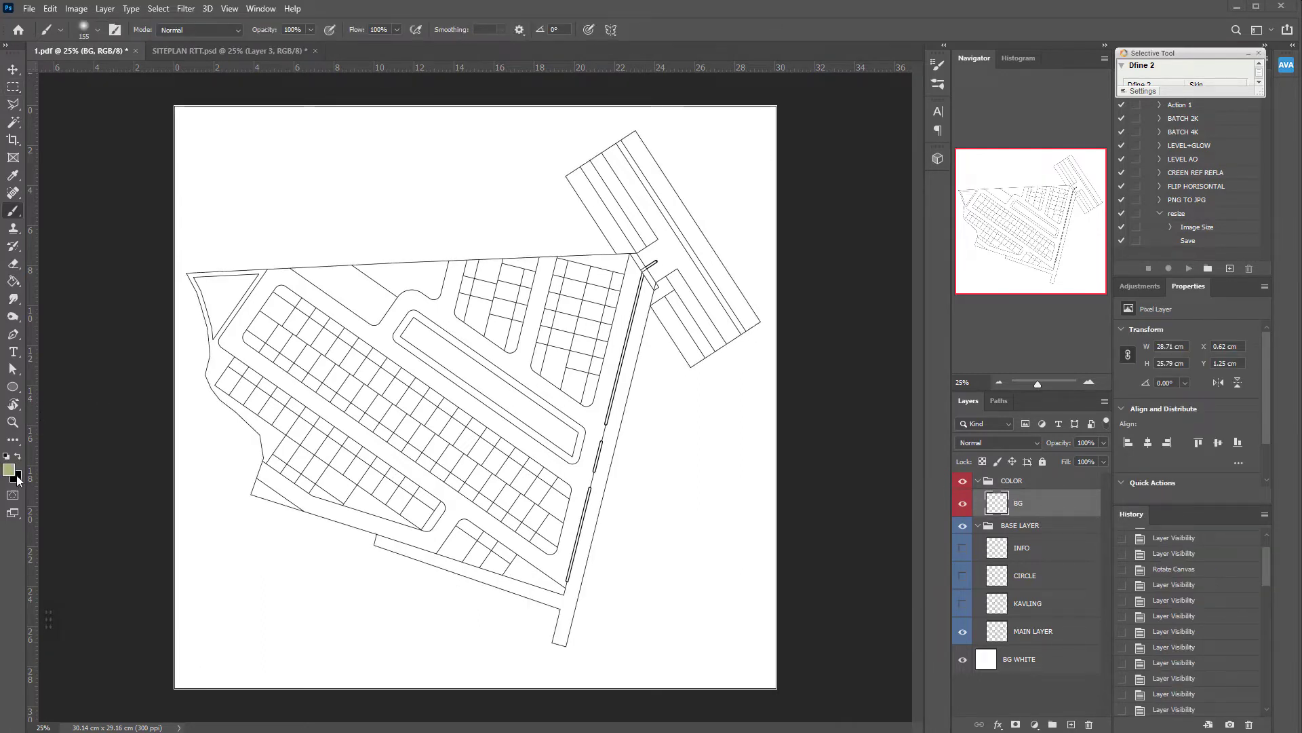
{"action": "key", "text": "space"}
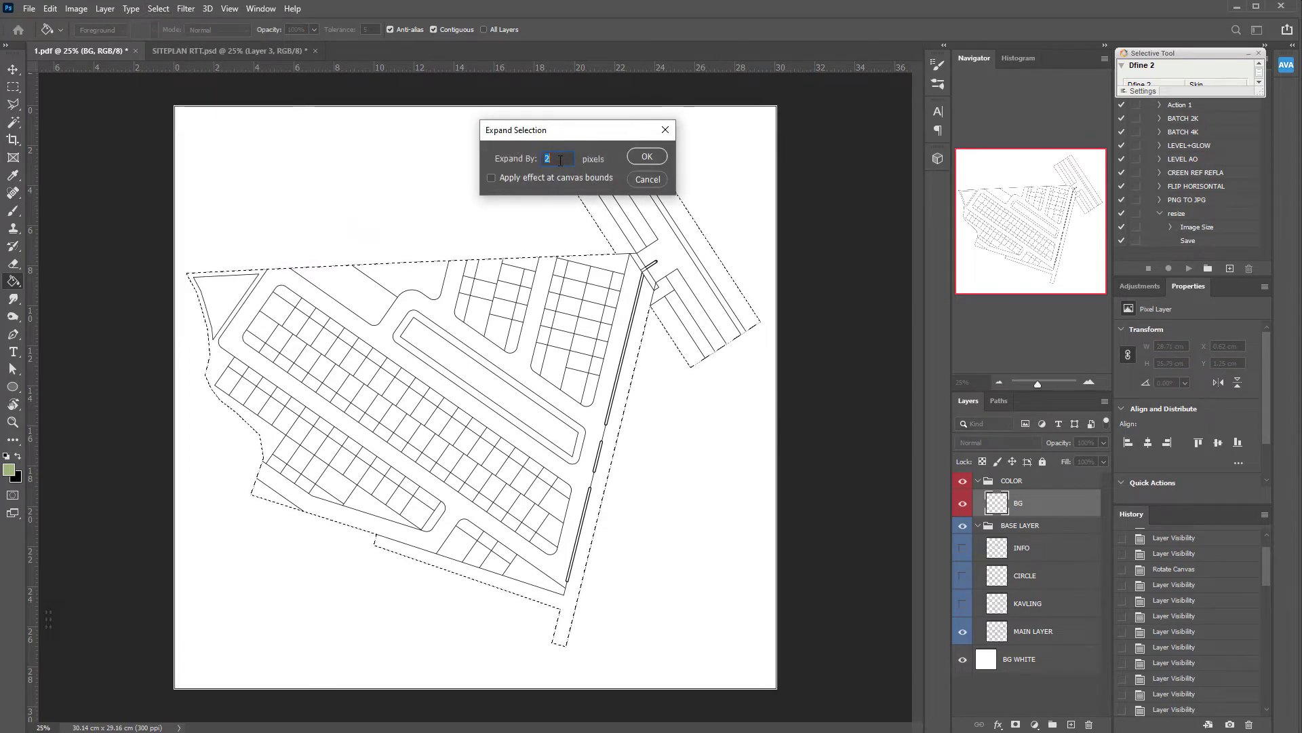
{"action": "key", "text": "0"}
{"action": "key", "text": "Return"}
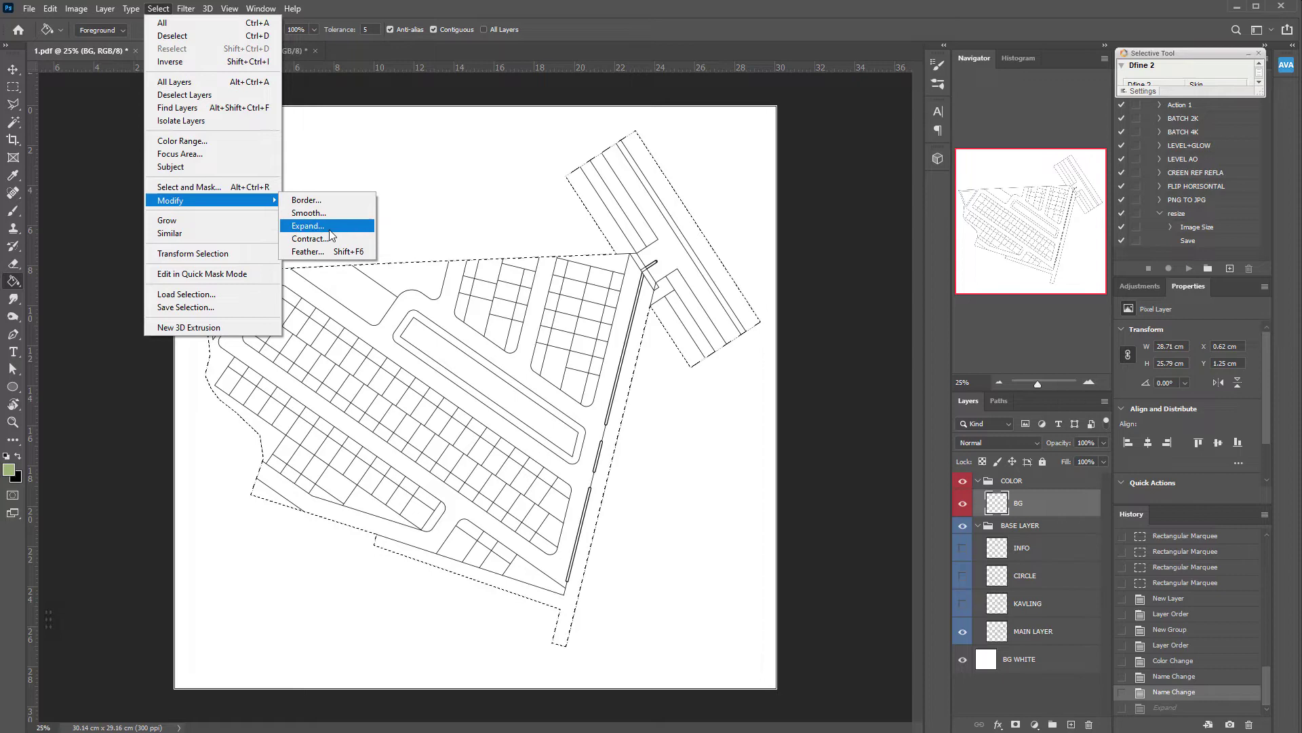
{"action": "key", "text": "ctrl+z"}
{"action": "key", "text": "0"}
{"action": "key", "text": "Return"}
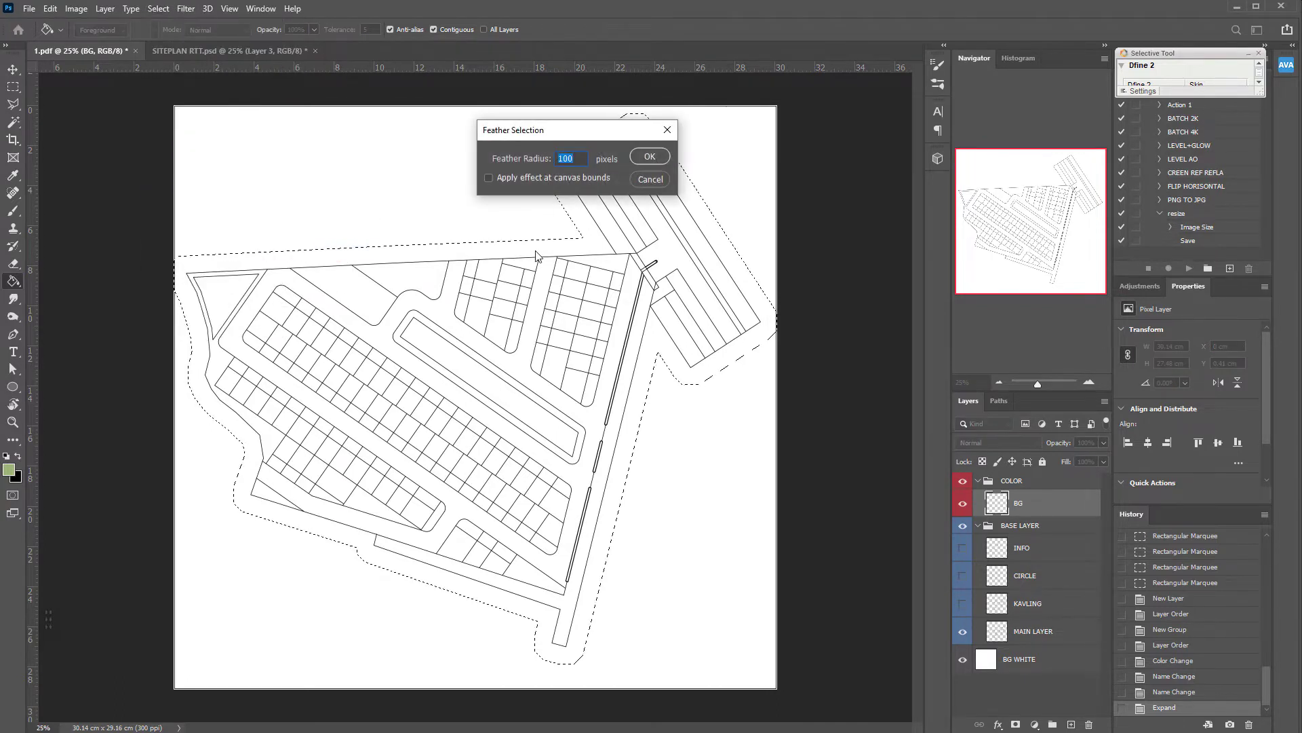
{"action": "key", "text": "Return"}
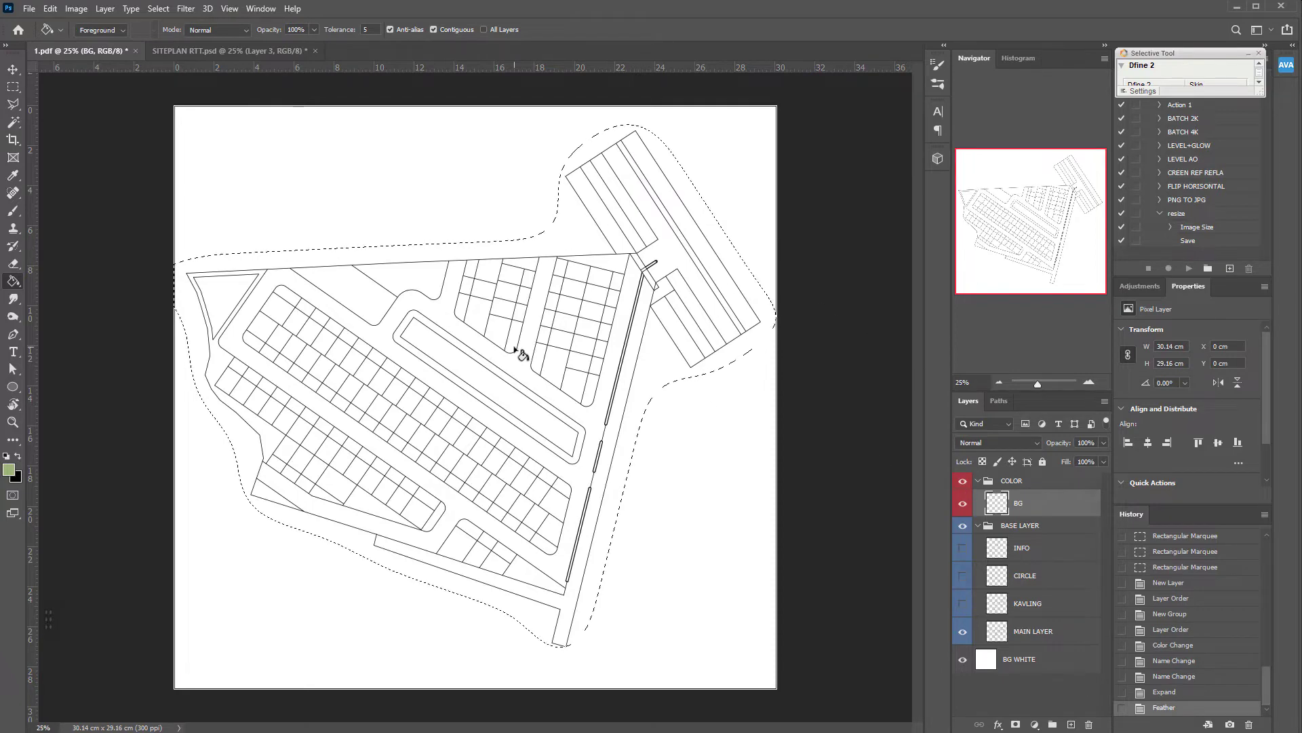
{"action": "key", "text": "Return"}
{"action": "key", "text": "ctrl+z"}
{"action": "key", "text": "ctrl+z"}
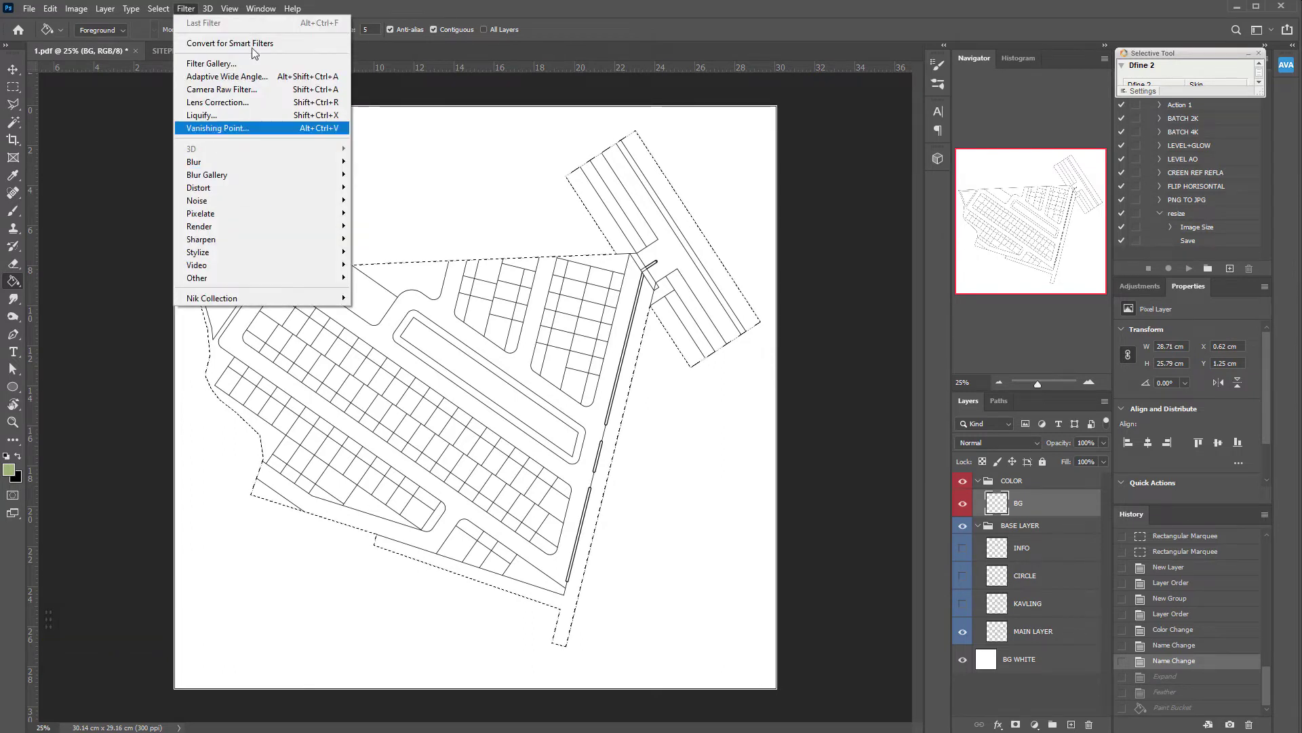
{"action": "key", "text": "ctrl+z"}
Crop the canvas to a tighter frame around the site plan drawing.
{"action": "key", "text": "ctrl+d"}
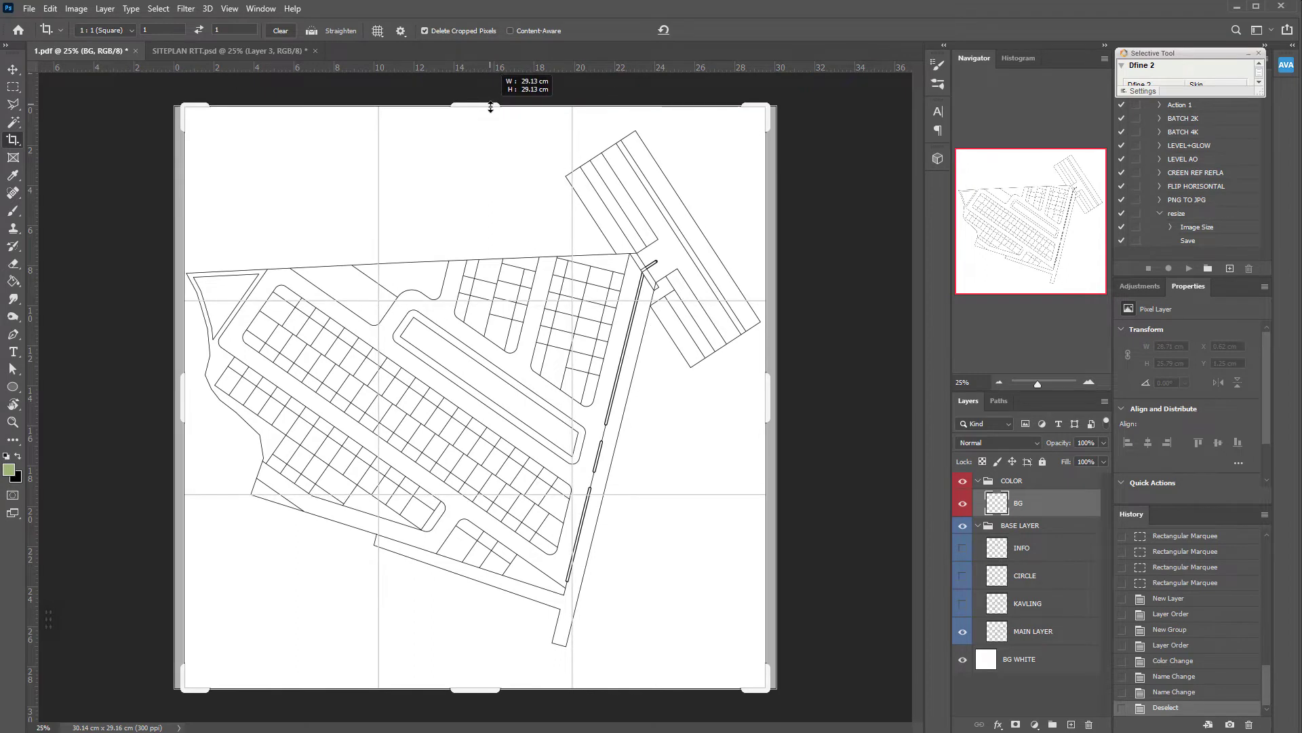
{"action": "key", "text": "c"}
{"action": "key", "text": "Delete"}
{"action": "key", "text": "Delete"}
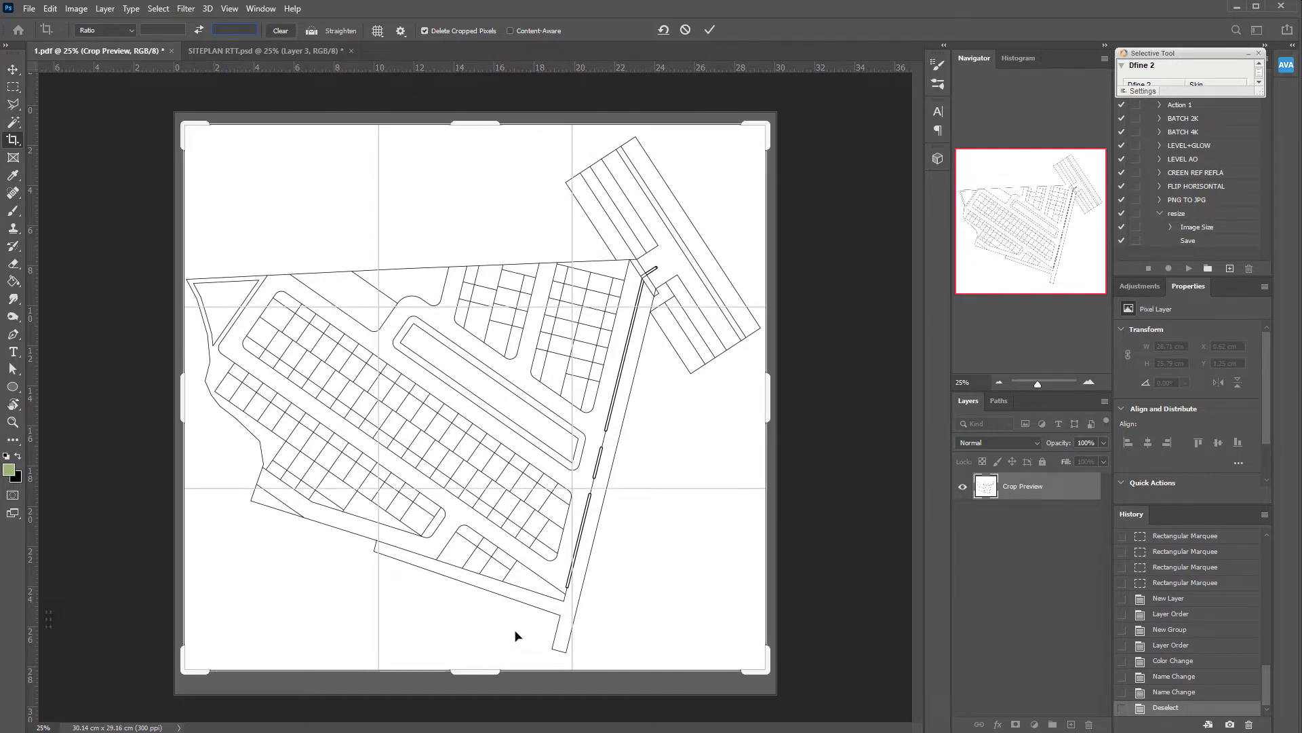
{"action": "key", "text": "Delete"}
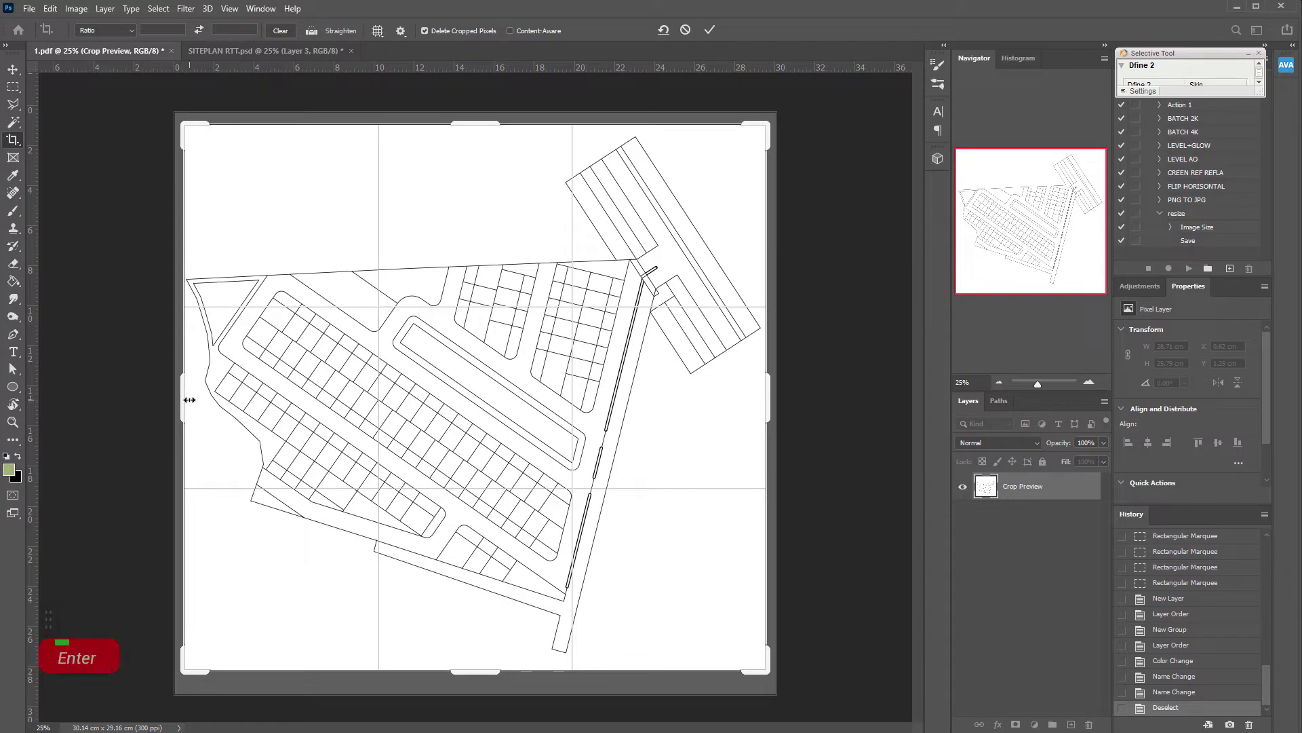
{"action": "key", "text": "Return"}
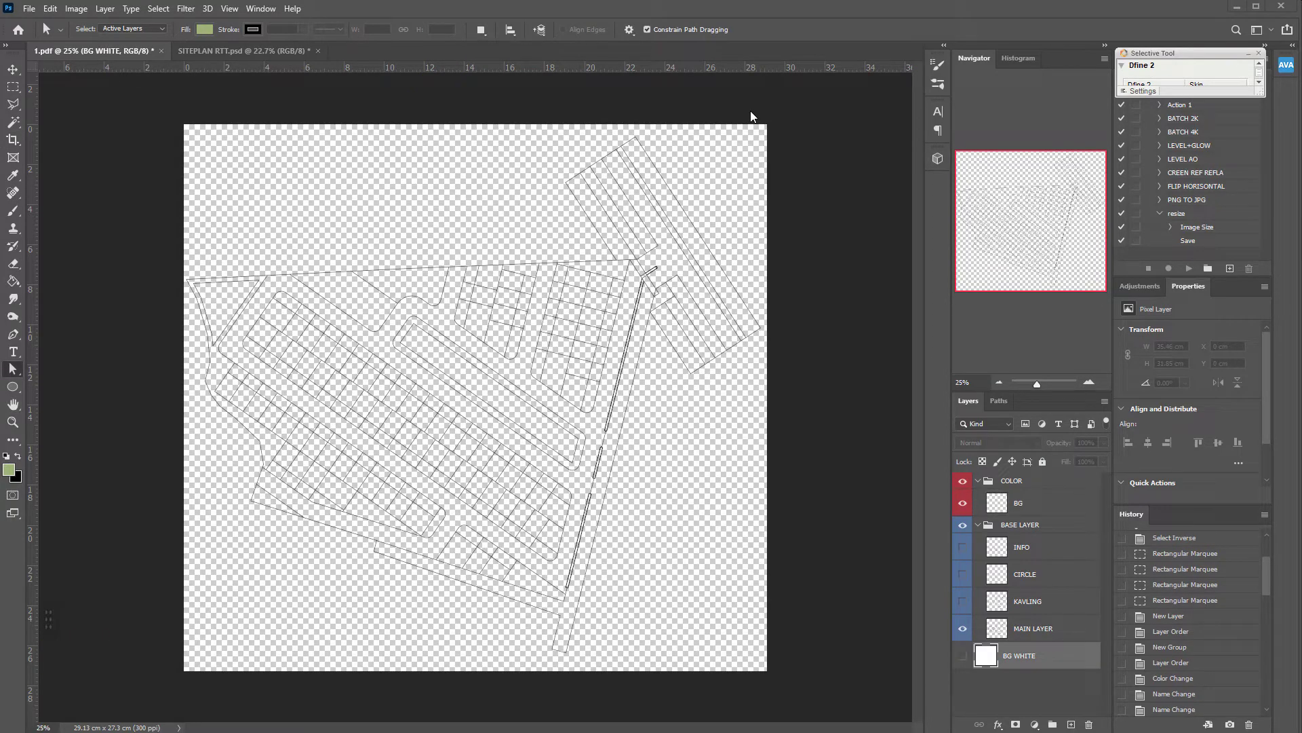
Try resizing via Image Size, then step back to undo the resize.
{"action": "double_click", "coordinate": [756, 101]}
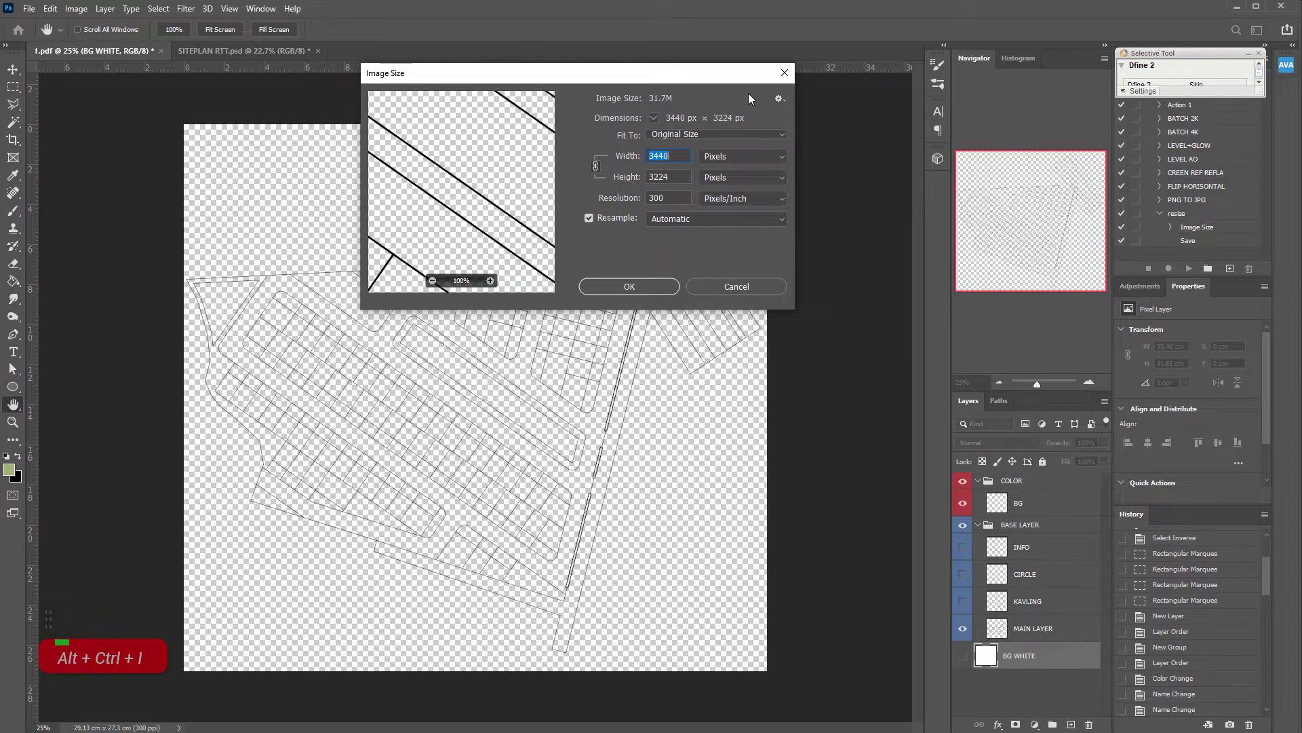
{"action": "key", "text": "4"}
{"action": "key", "text": "Tab"}
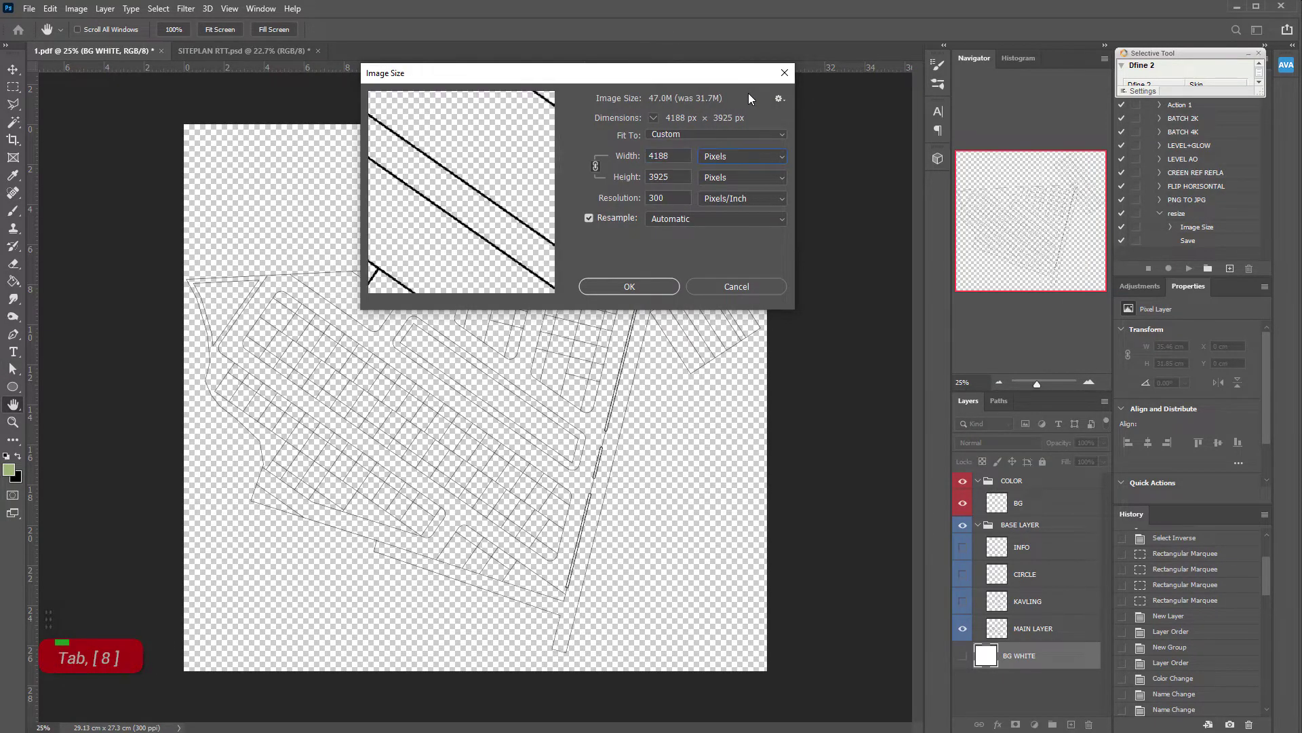
{"action": "key", "text": "3"}
{"action": "key", "text": "Tab"}
{"action": "key", "text": "3"}
{"action": "key", "text": "6"}
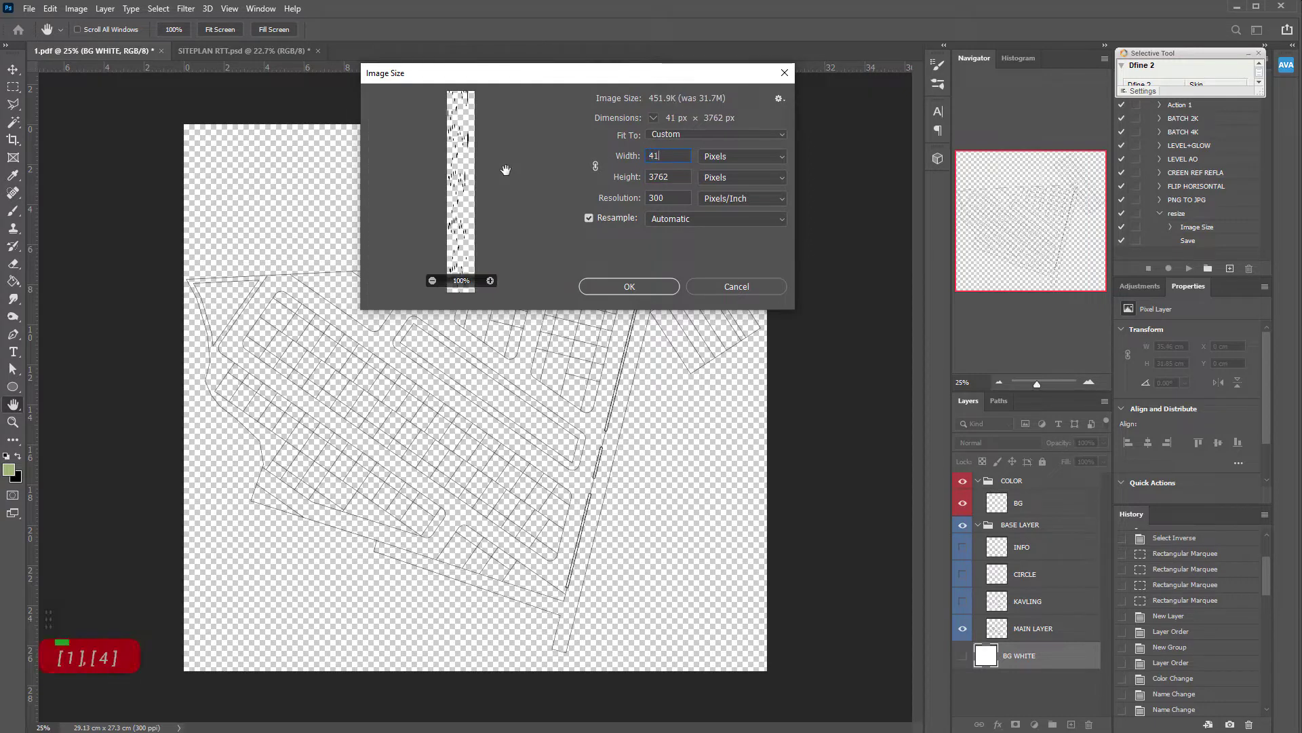
{"action": "double_click", "coordinate": [622, 291]}
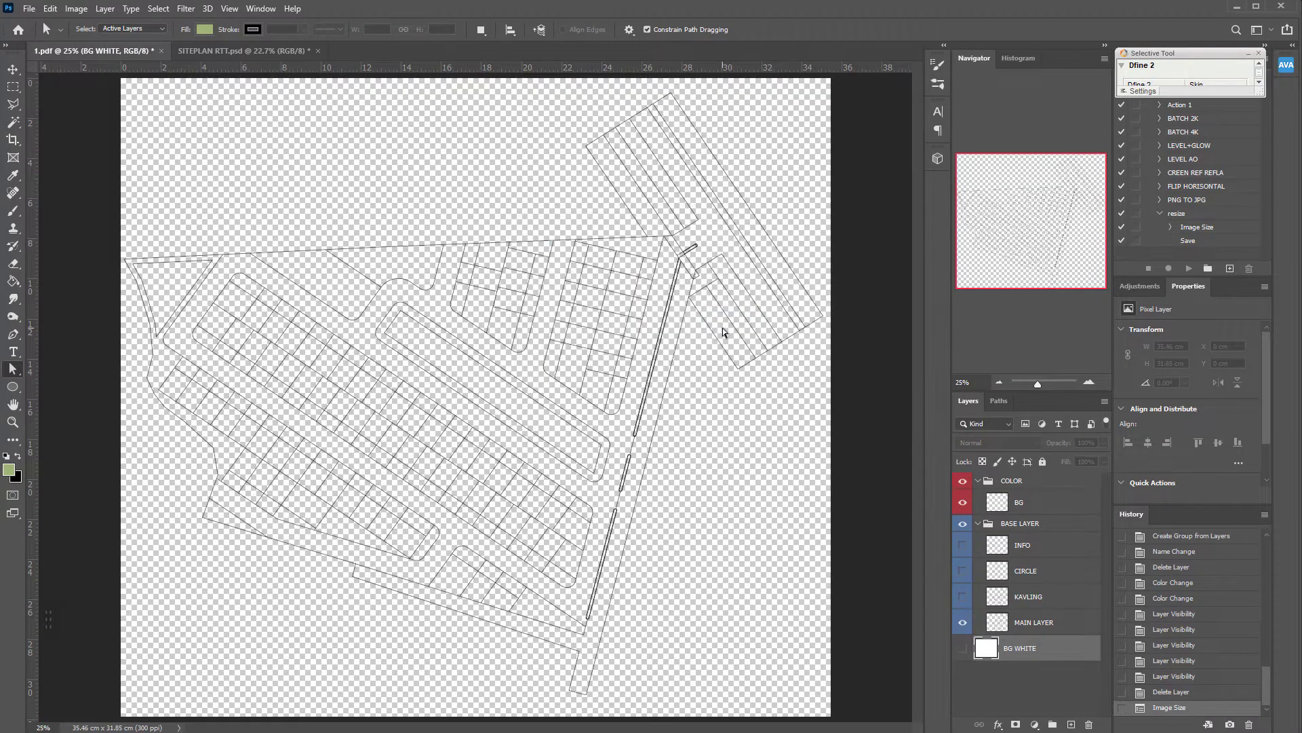
{"action": "left_click", "coordinate": [666, 319]}
Enlarge the canvas to 4188 × 3762 pixels with Canvas Size.
{"action": "scroll", "scroll_direction": "down", "scroll_amount": 3}
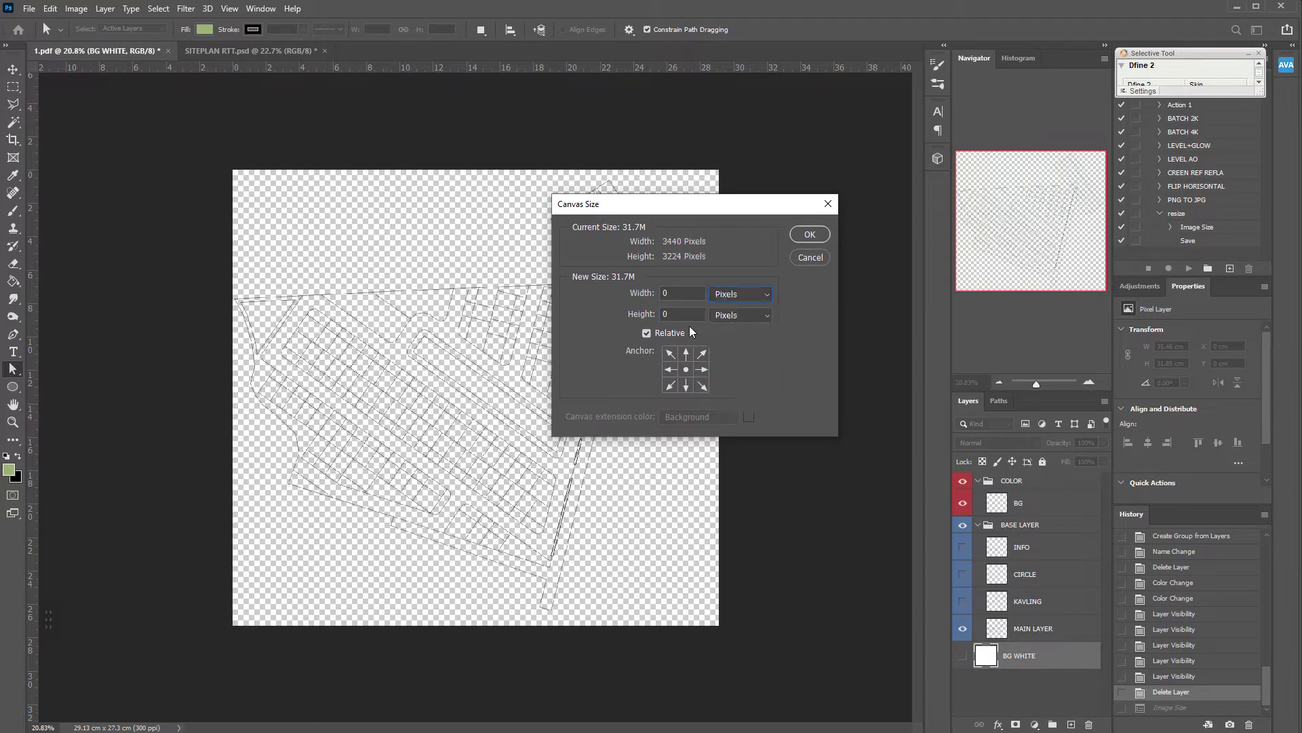
{"action": "key", "text": "ctrl+alt+c"}
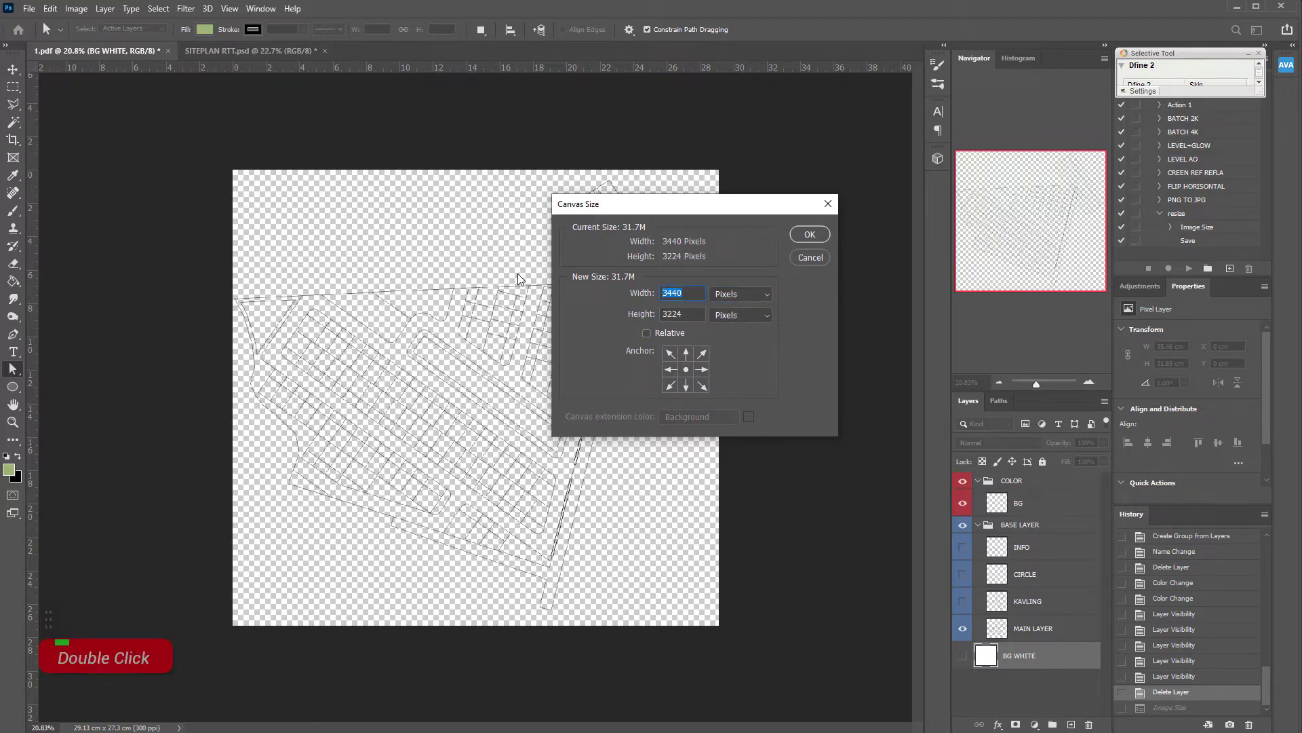
{"action": "key", "text": "4"}
{"action": "key", "text": "Tab"}
{"action": "key", "text": "3"}
{"action": "key", "text": "3"}
{"action": "key", "text": "6"}
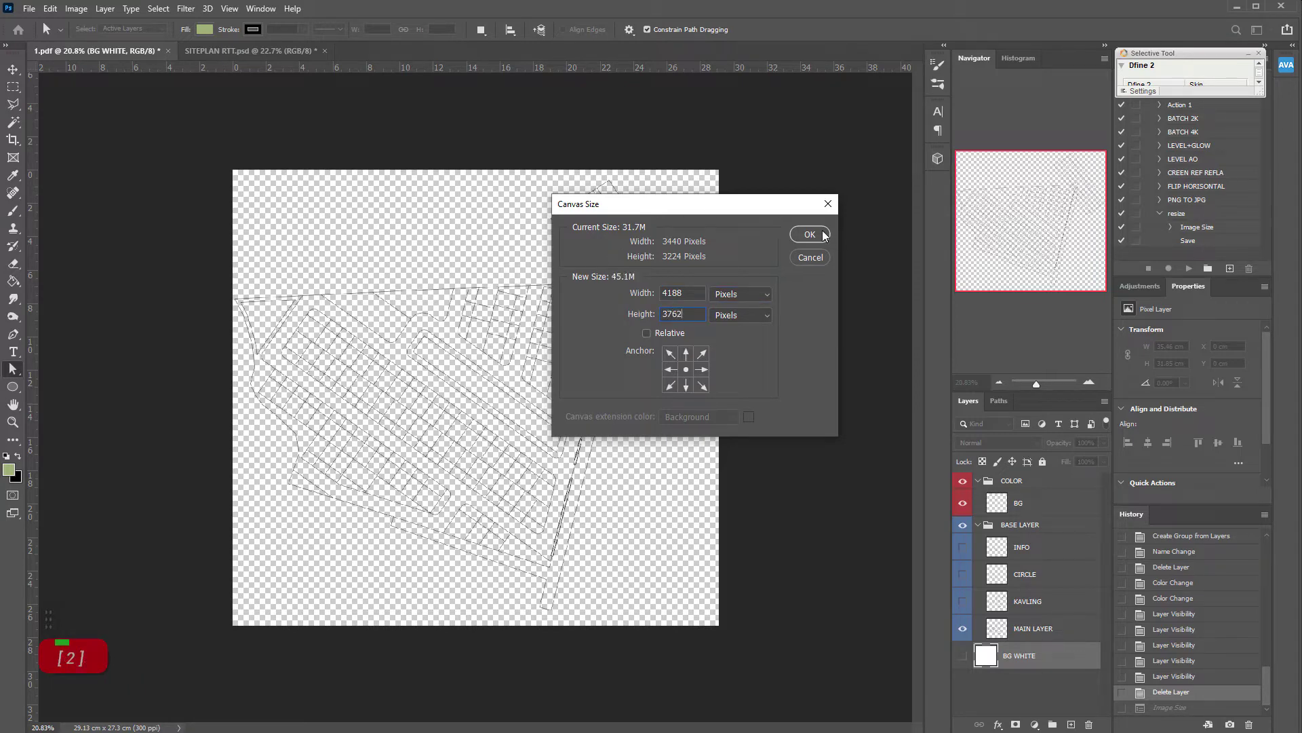
{"action": "key", "text": "2"}
{"action": "scroll", "scroll_direction": "up", "scroll_amount": 3}
{"action": "scroll", "scroll_direction": "down", "scroll_amount": 3}
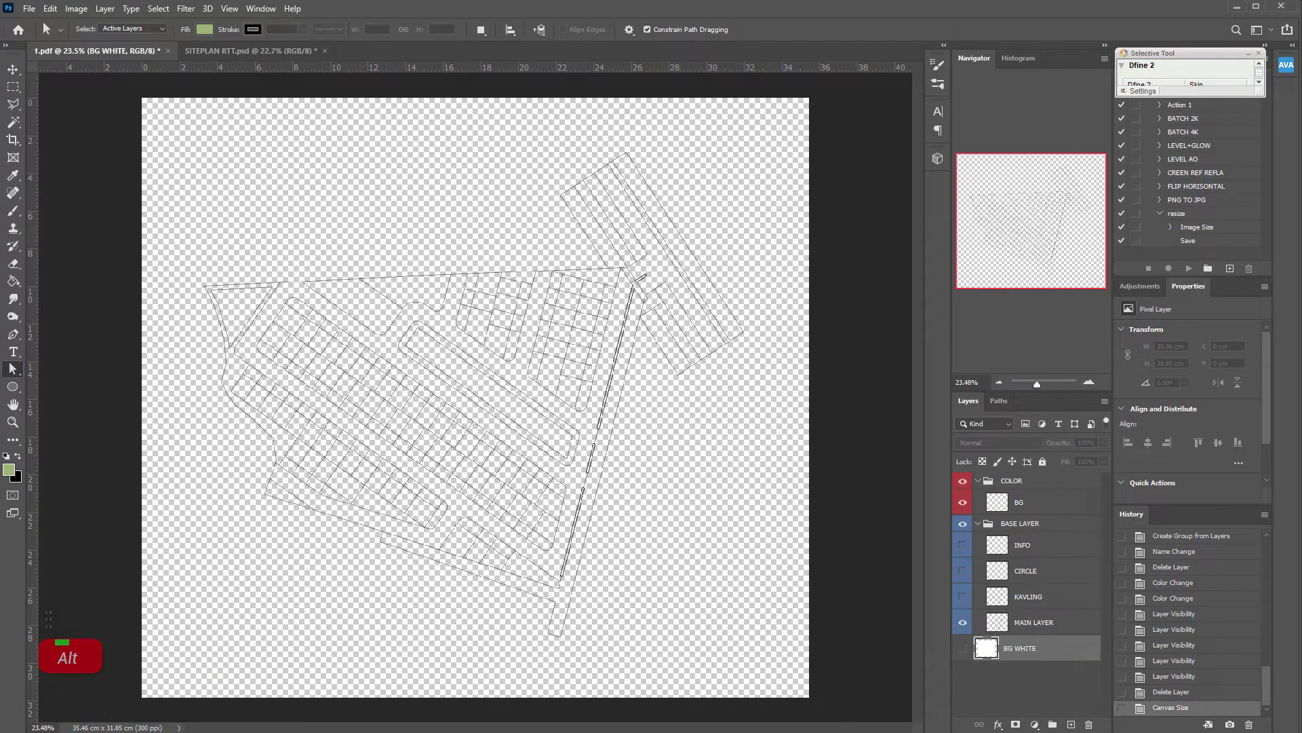
Fill the feathered selection on BG with pale green and set the layer to 20% opacity.
{"action": "key", "text": "Return"}
{"action": "scroll", "scroll_direction": "down", "scroll_amount": 3}
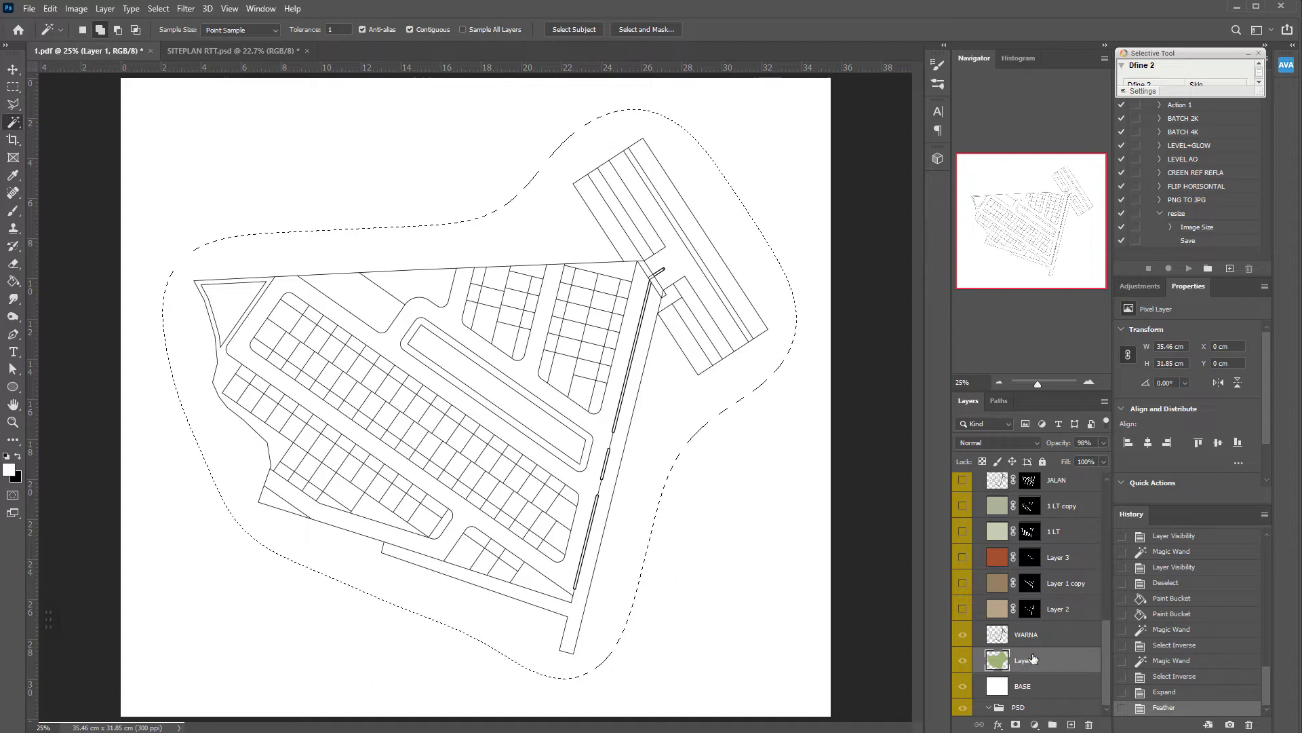
{"action": "scroll", "scroll_direction": "up", "scroll_amount": 3}
{"action": "scroll", "scroll_direction": "down", "scroll_amount": 3}
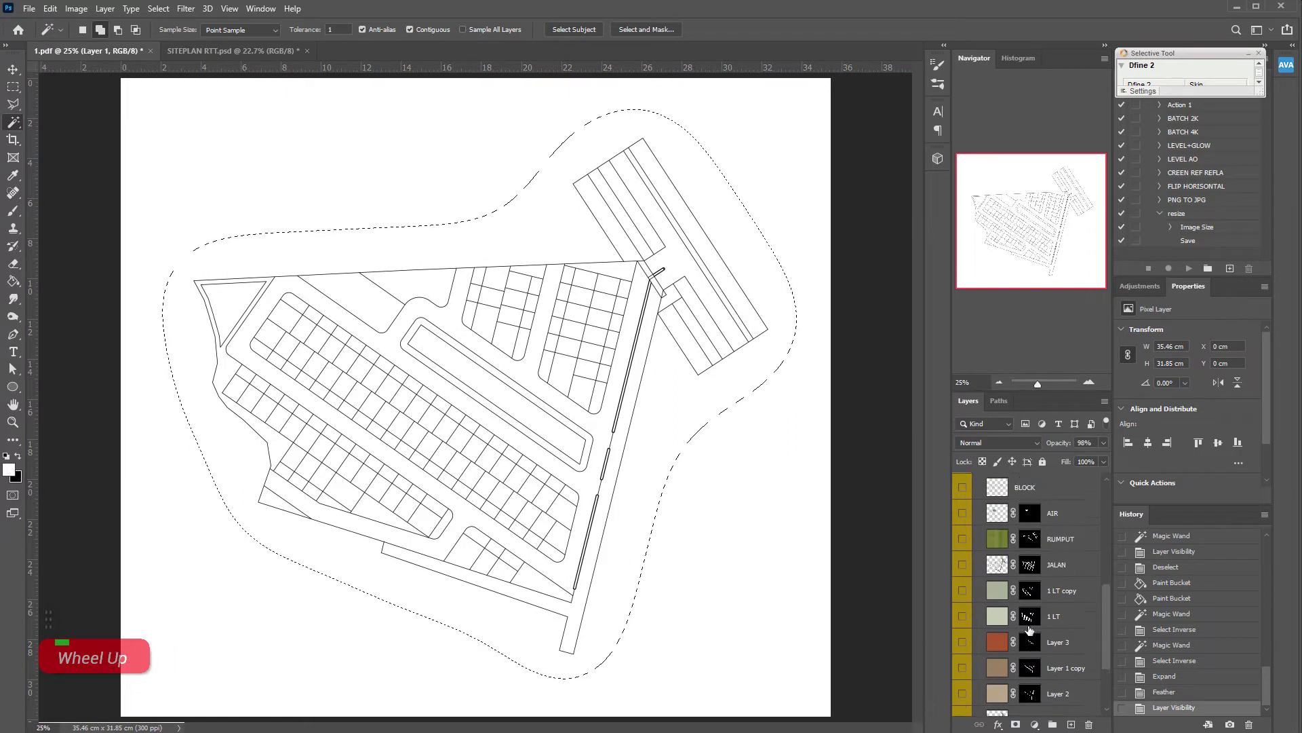
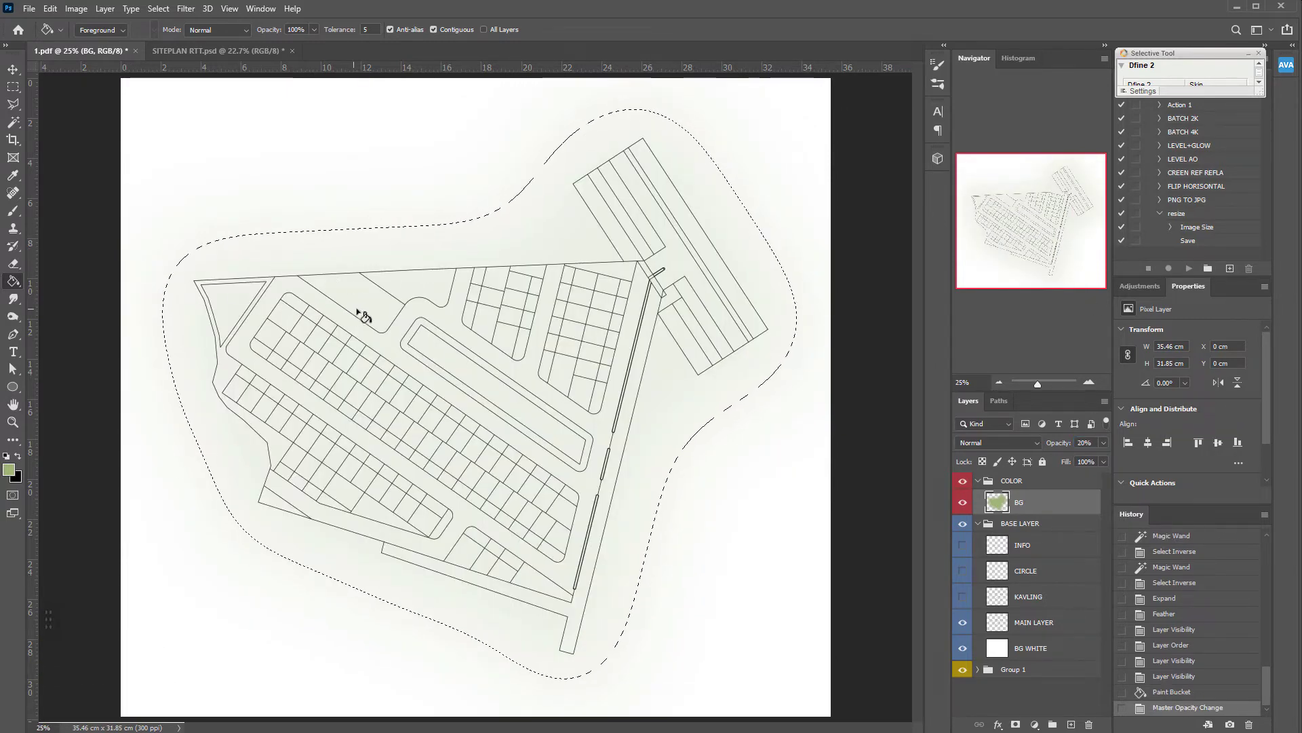
Free Transform the pale green BG tint to about 113% so it spreads beyond the plan.
{"action": "key", "text": "ctrl+d"}
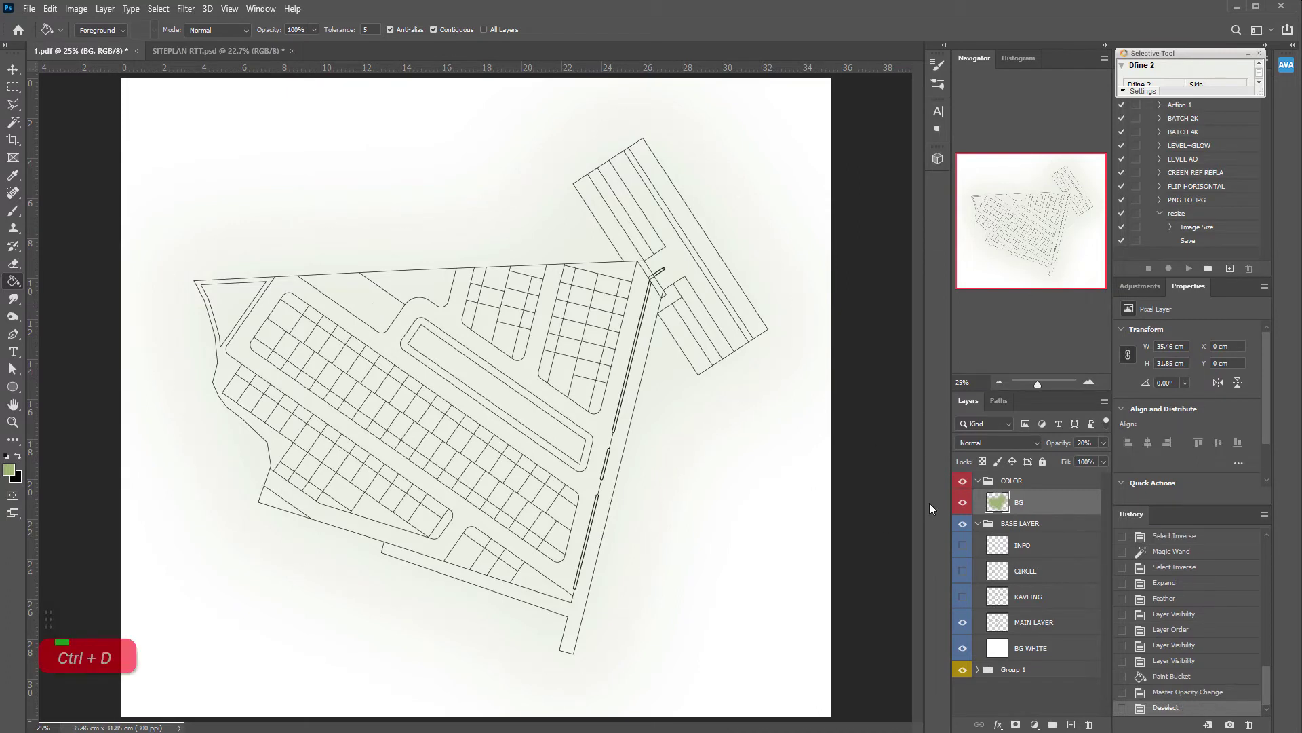
{"action": "key", "text": "v"}
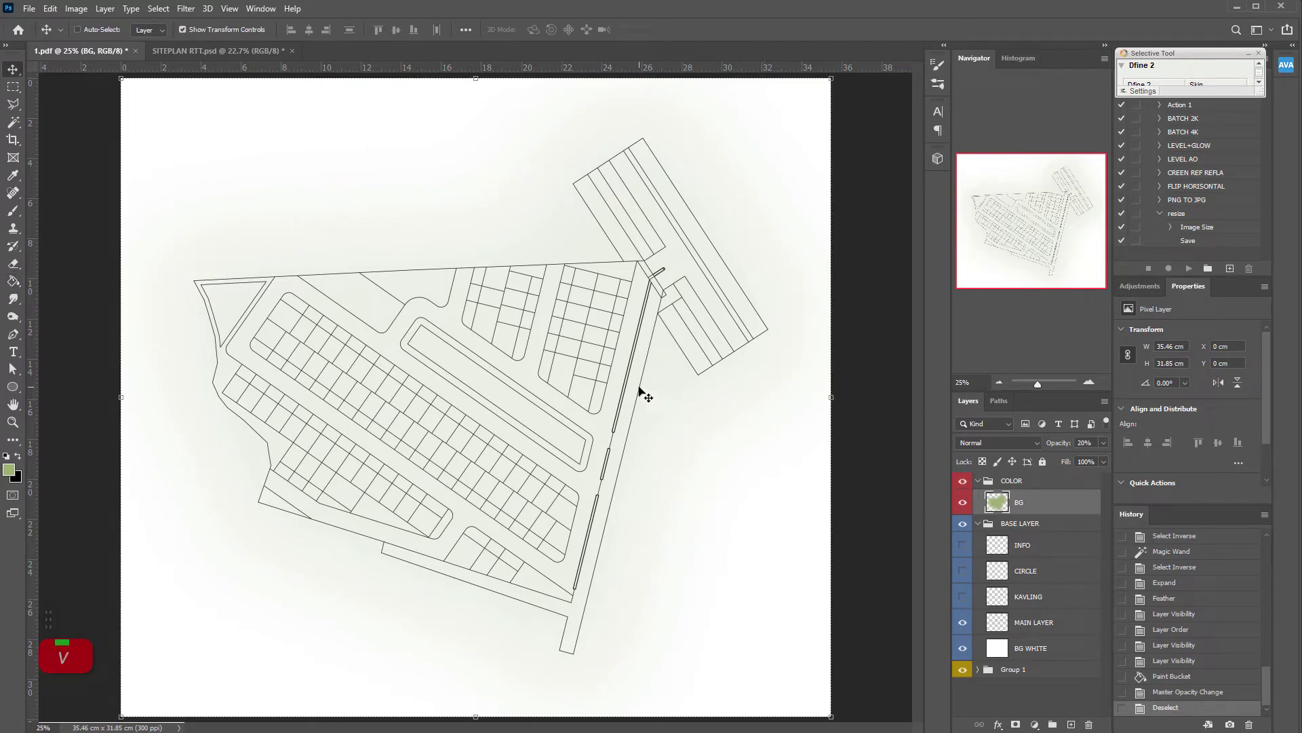
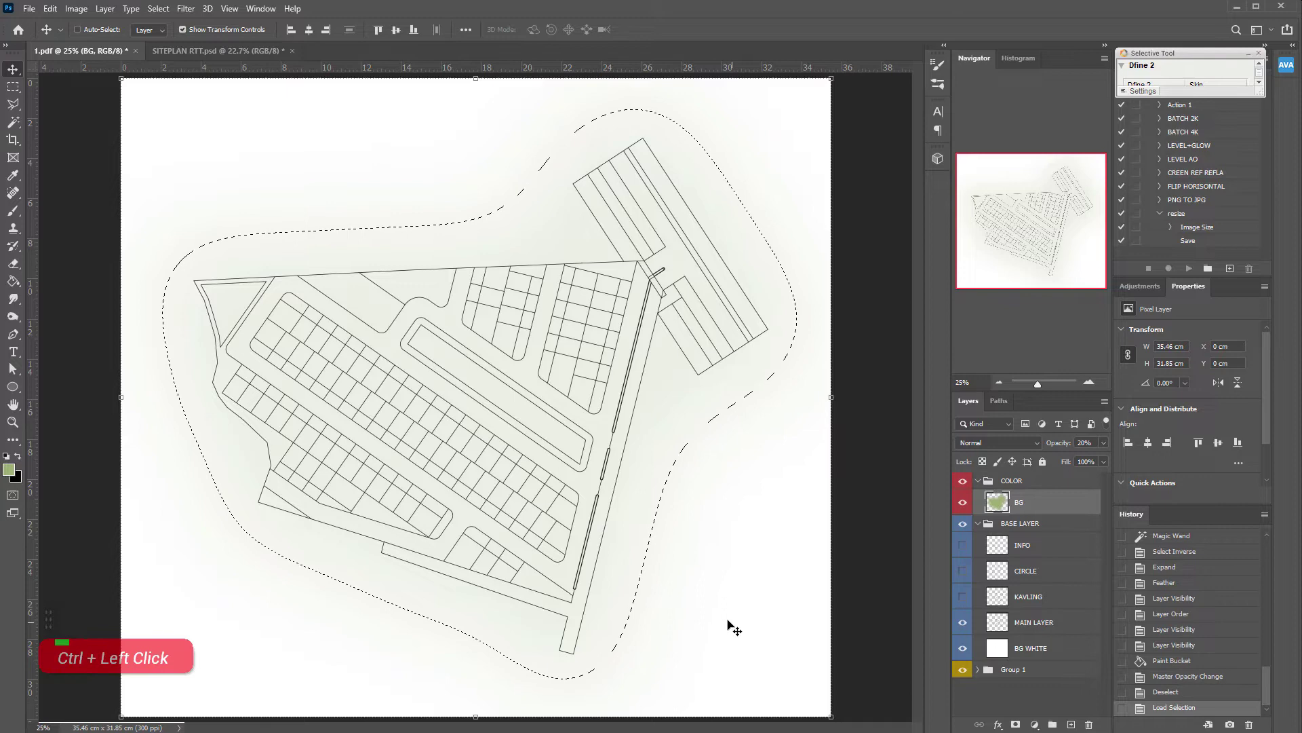
{"action": "key", "text": "v"}
{"action": "scroll", "scroll_direction": "down", "scroll_amount": 3}
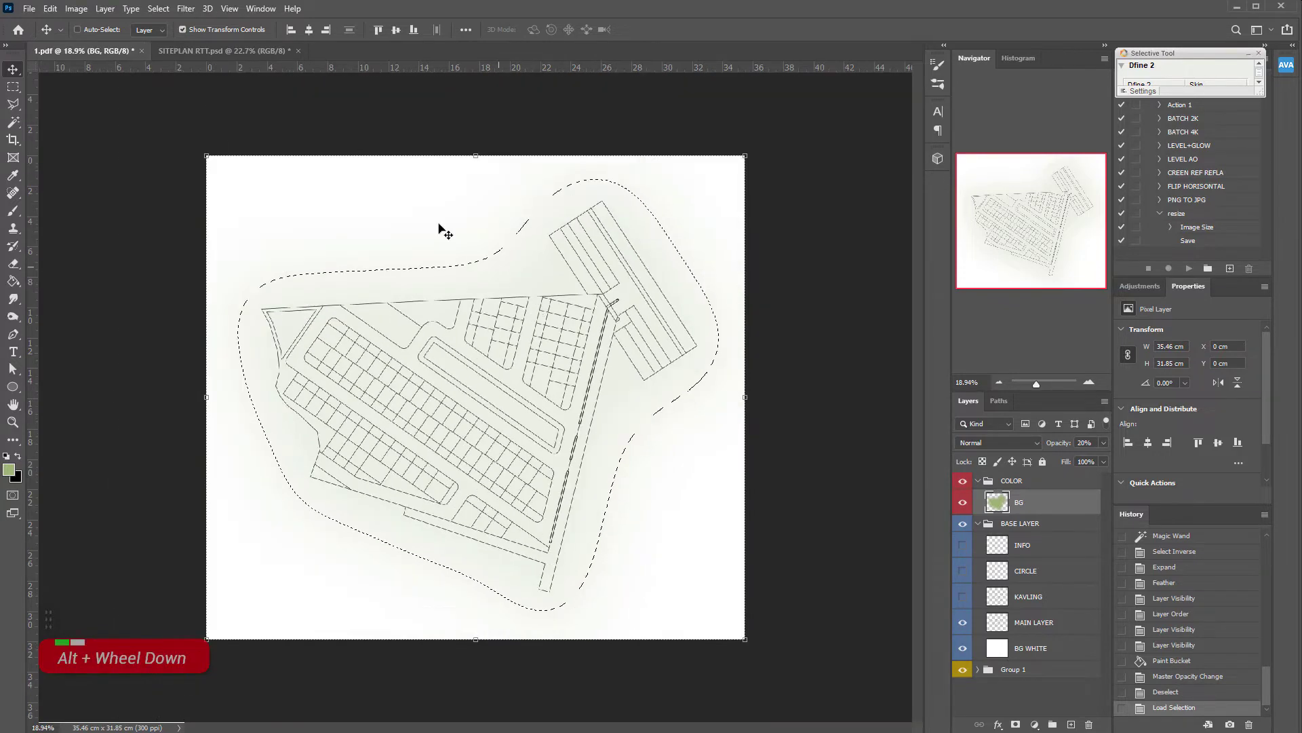
{"action": "scroll", "scroll_direction": "up", "scroll_amount": 3}
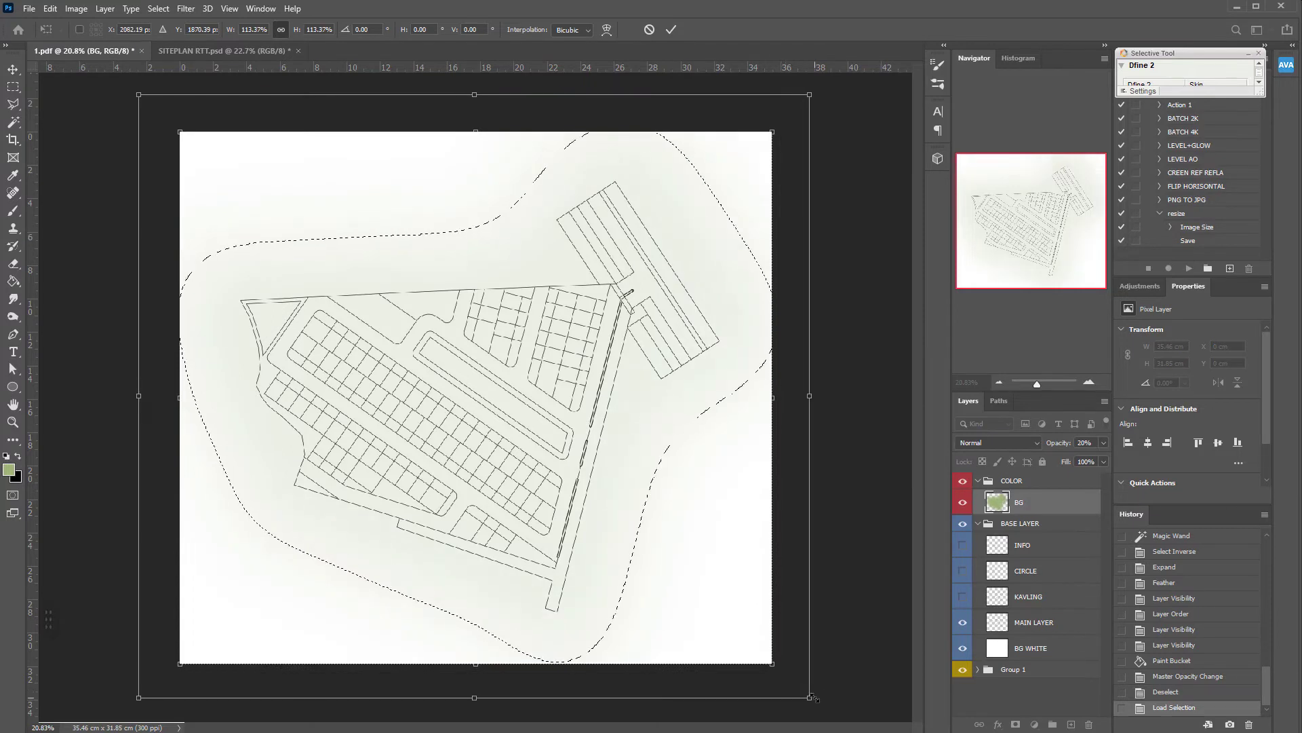
{"action": "scroll", "scroll_direction": "up", "scroll_amount": 3}
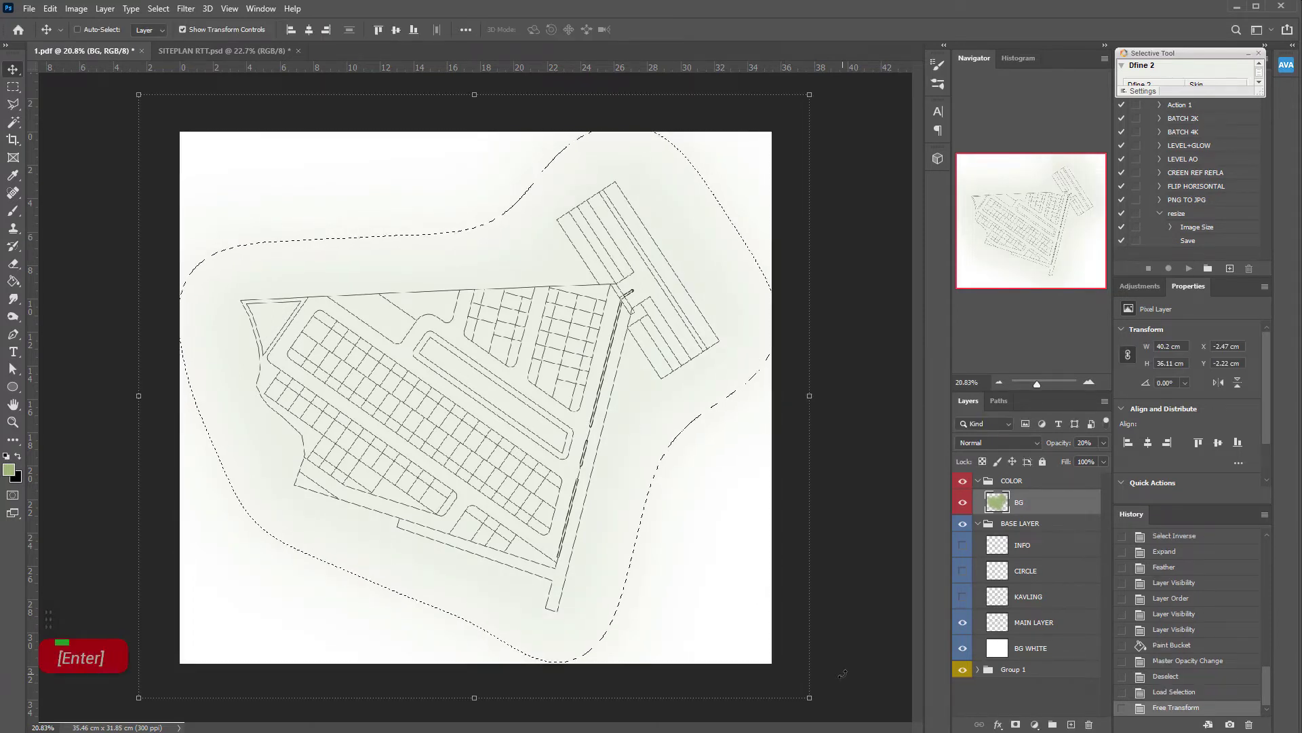
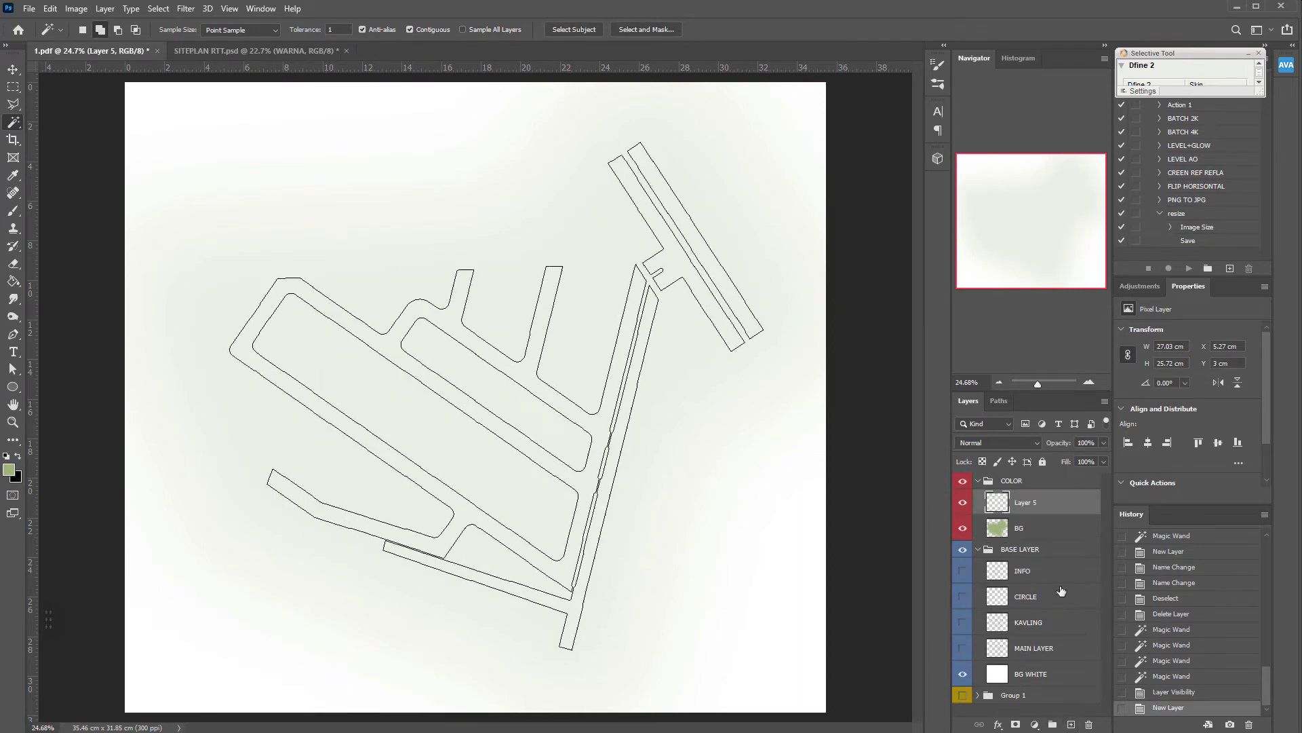
Magic Wand the road areas and name the new layer ROAD.
{"action": "key", "text": "w"}
{"action": "double_click", "coordinate": [1027, 511]}
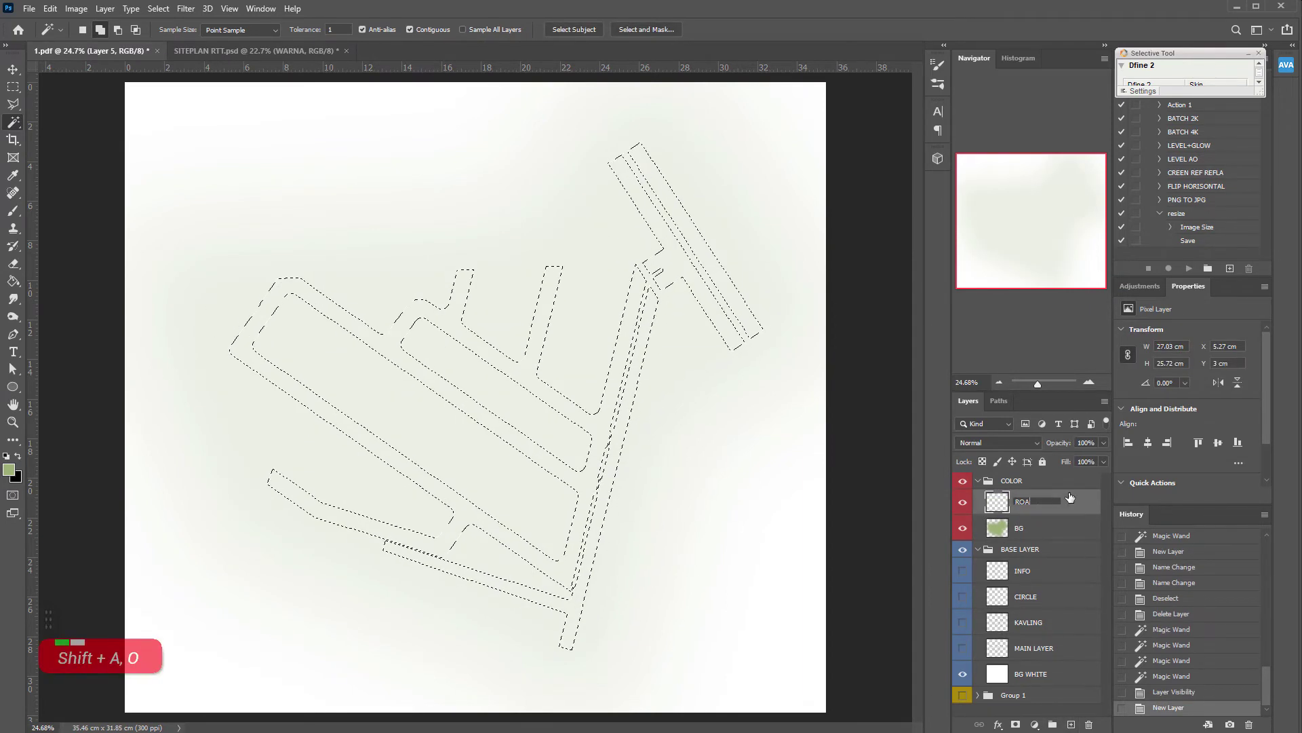
{"action": "key", "text": "Return"}
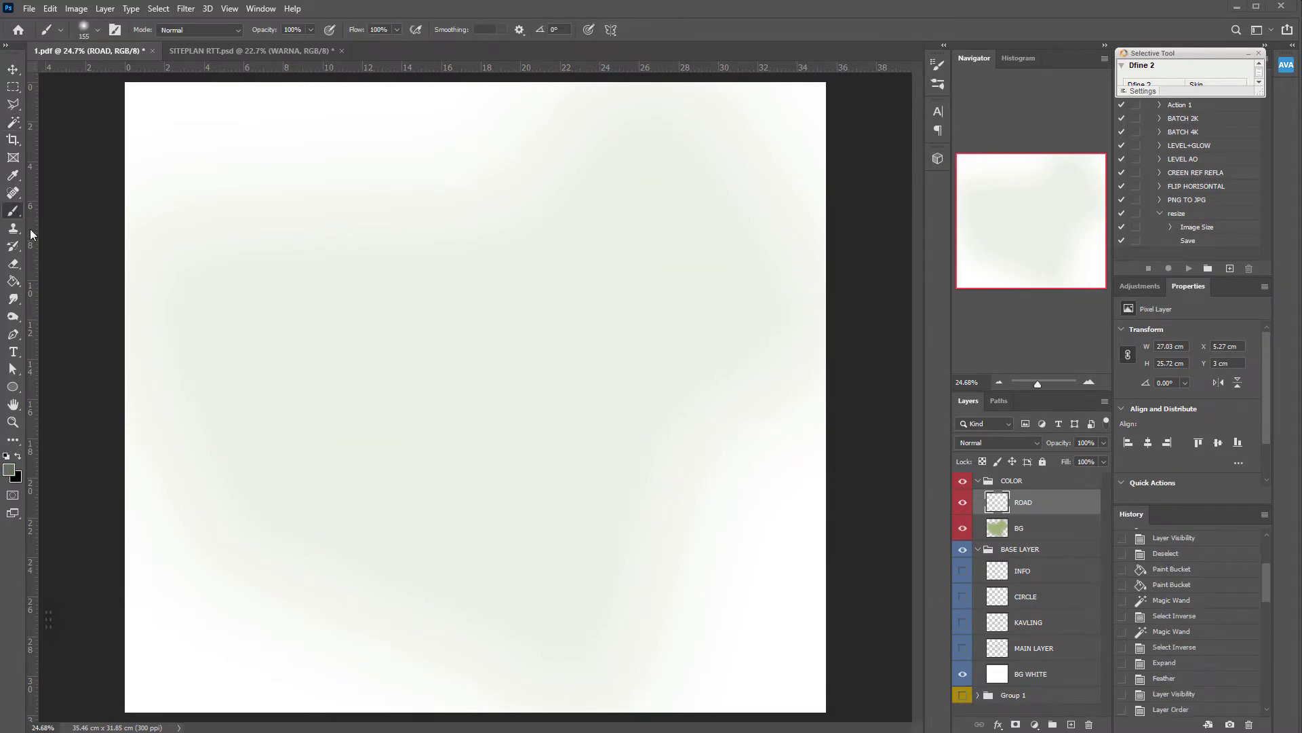
Paint-bucket the selected roads dark grey on the ROAD layer and deselect.
{"action": "key", "text": "space"}
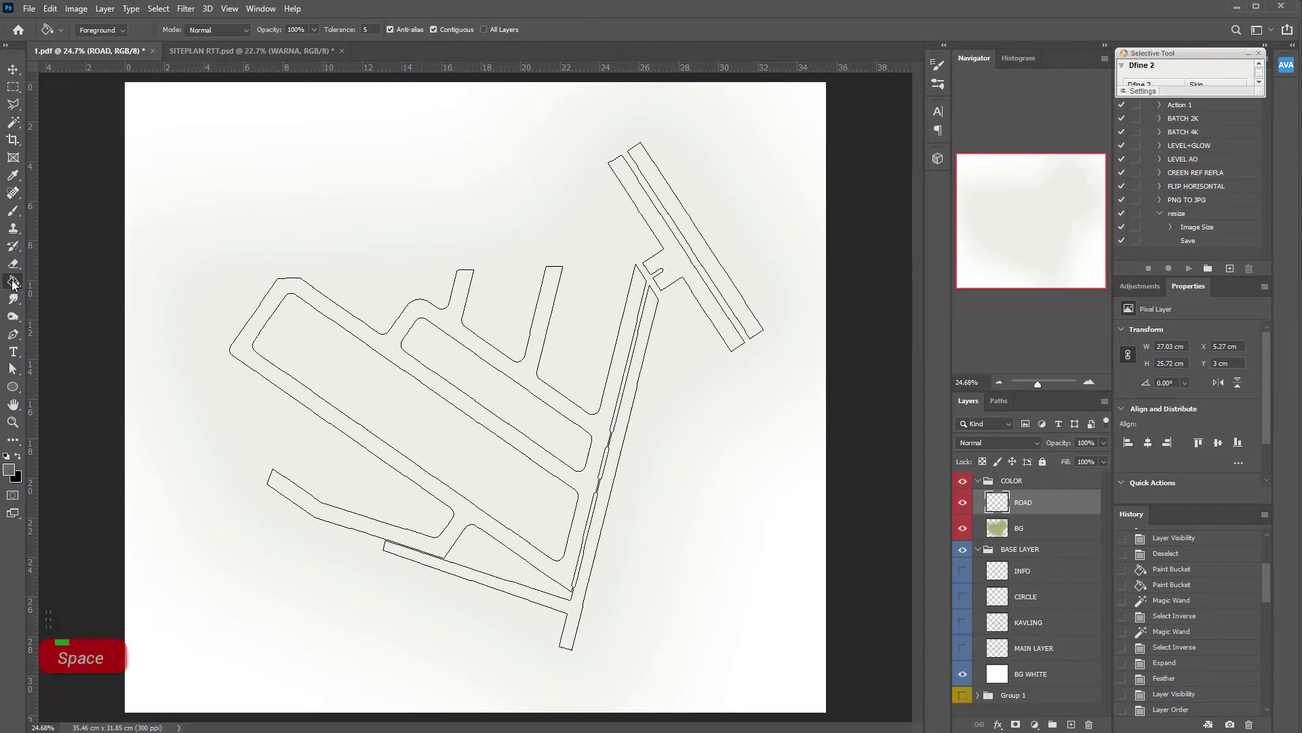
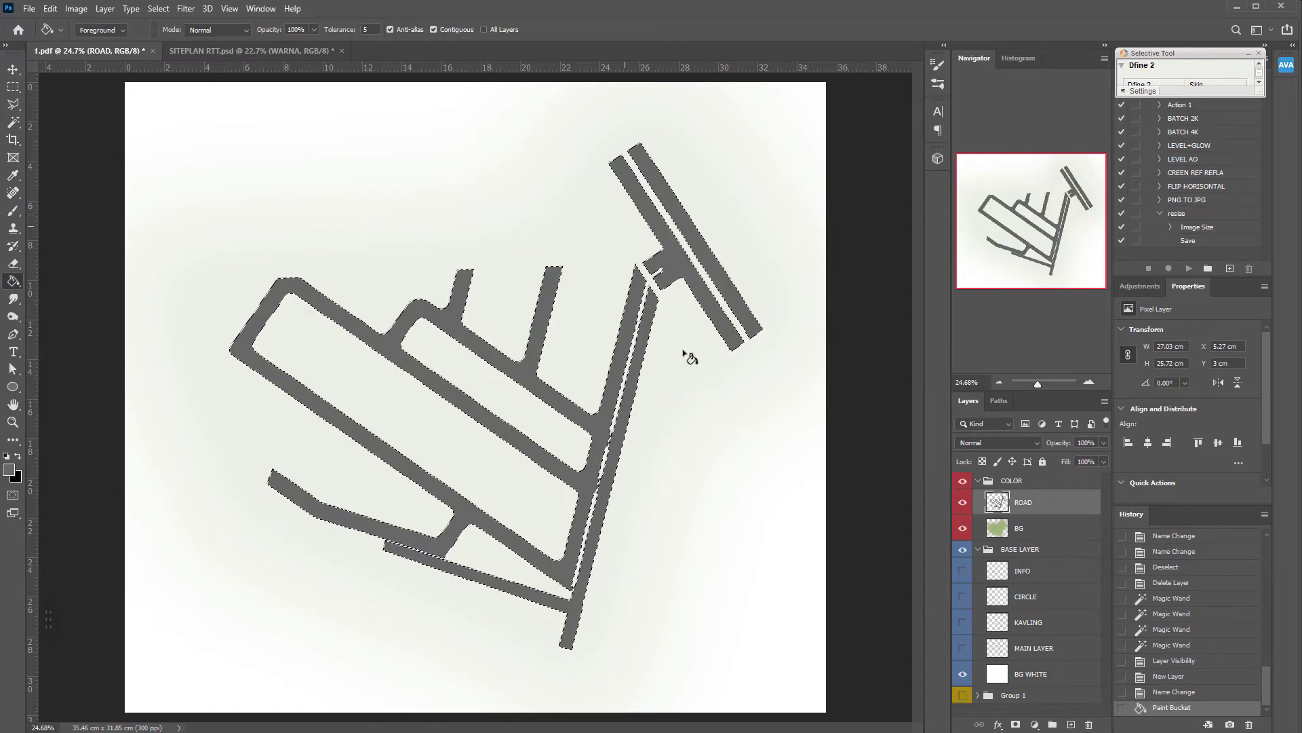
{"action": "double_click", "coordinate": [769, 542]}
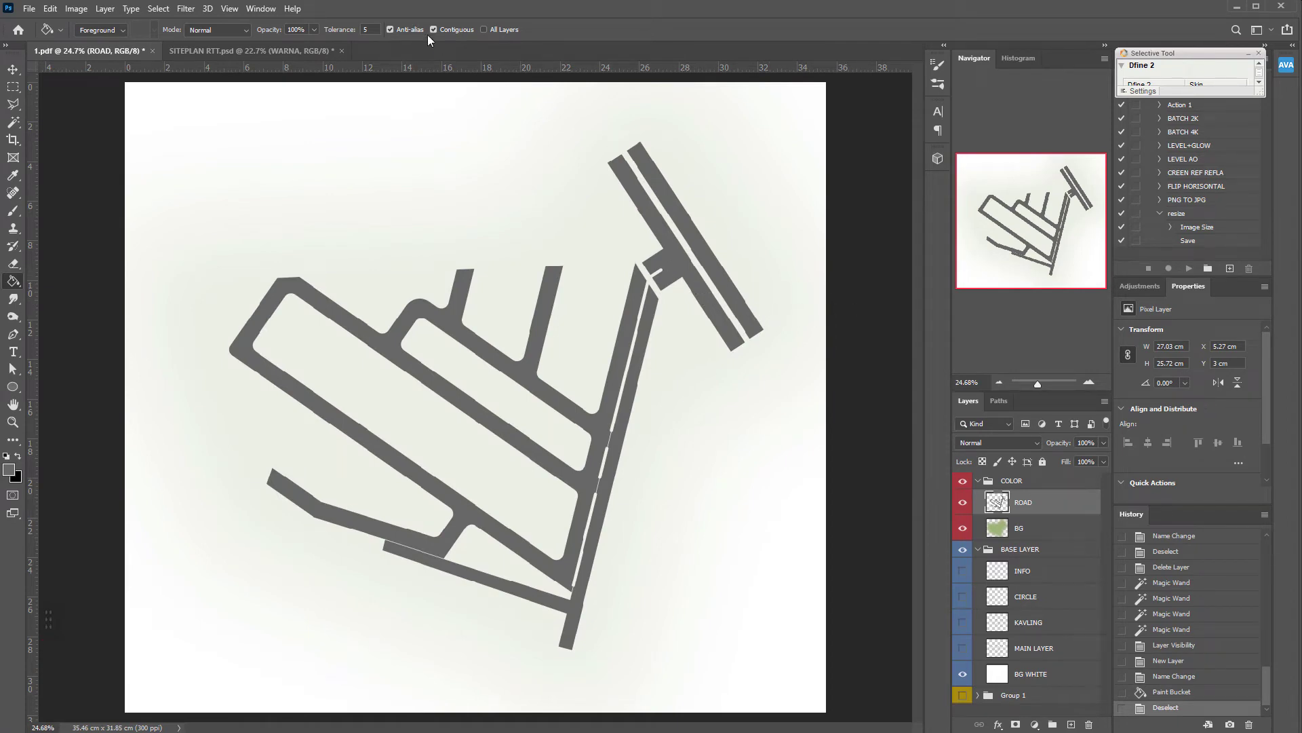
{"action": "scroll", "scroll_direction": "down", "scroll_amount": 3}
{"action": "key", "text": "space"}
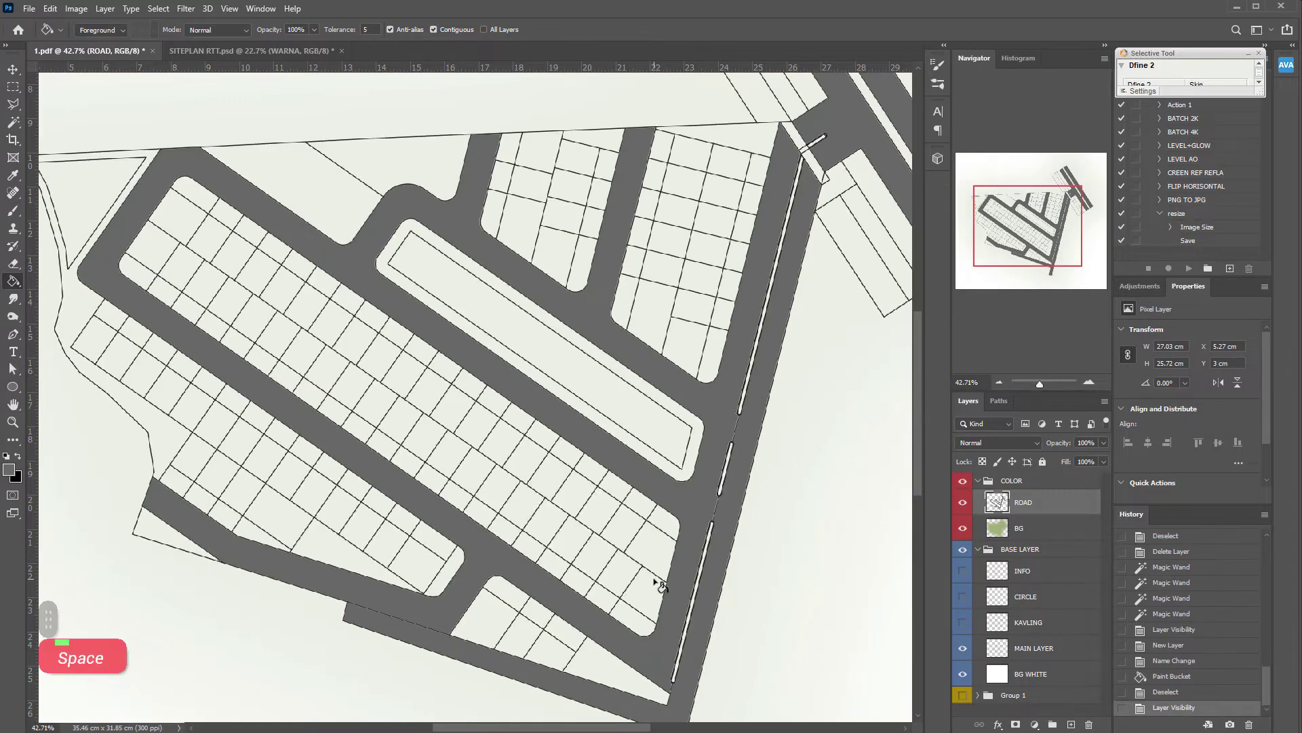
Set the Brightness/Contrast adjustment to Brightness 67, Contrast 51 and fit the page in view.
{"action": "key", "text": "e"}
{"action": "key", "text": "w"}
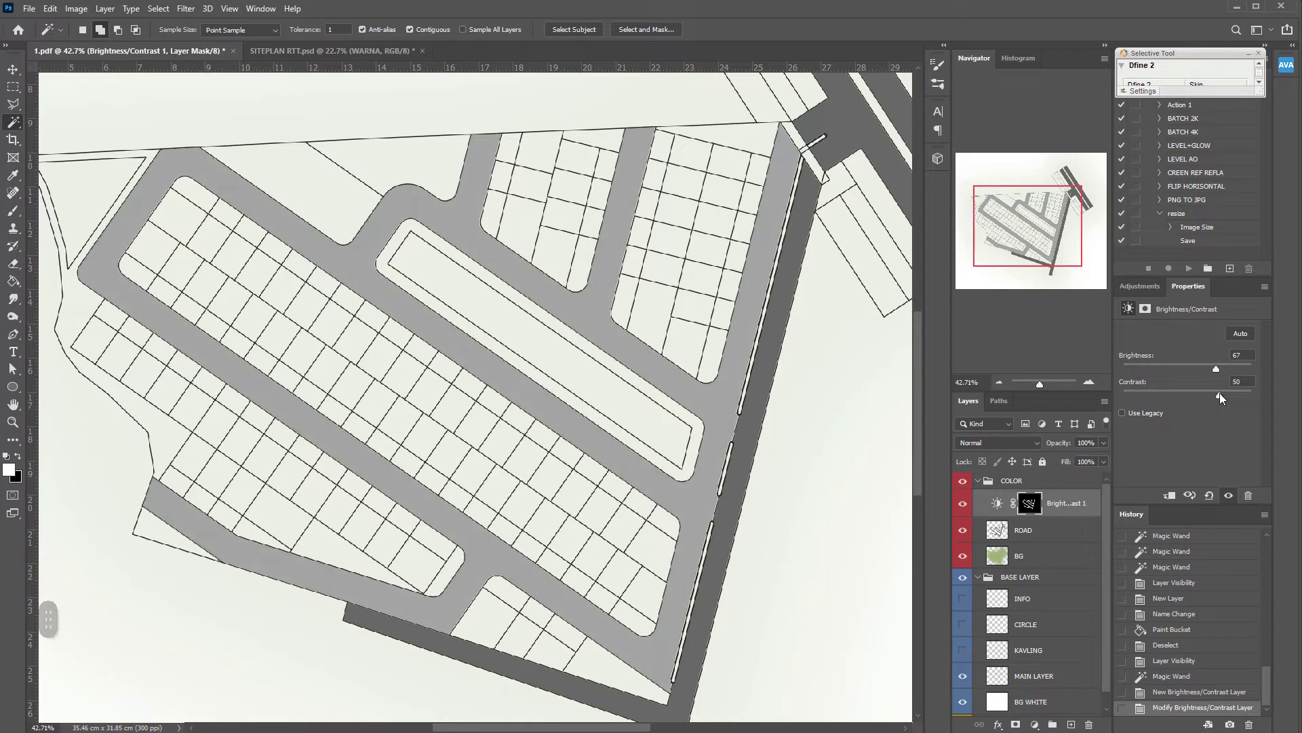
{"action": "key", "text": "ctrl+0"}
{"action": "key", "text": "ctrl+d"}
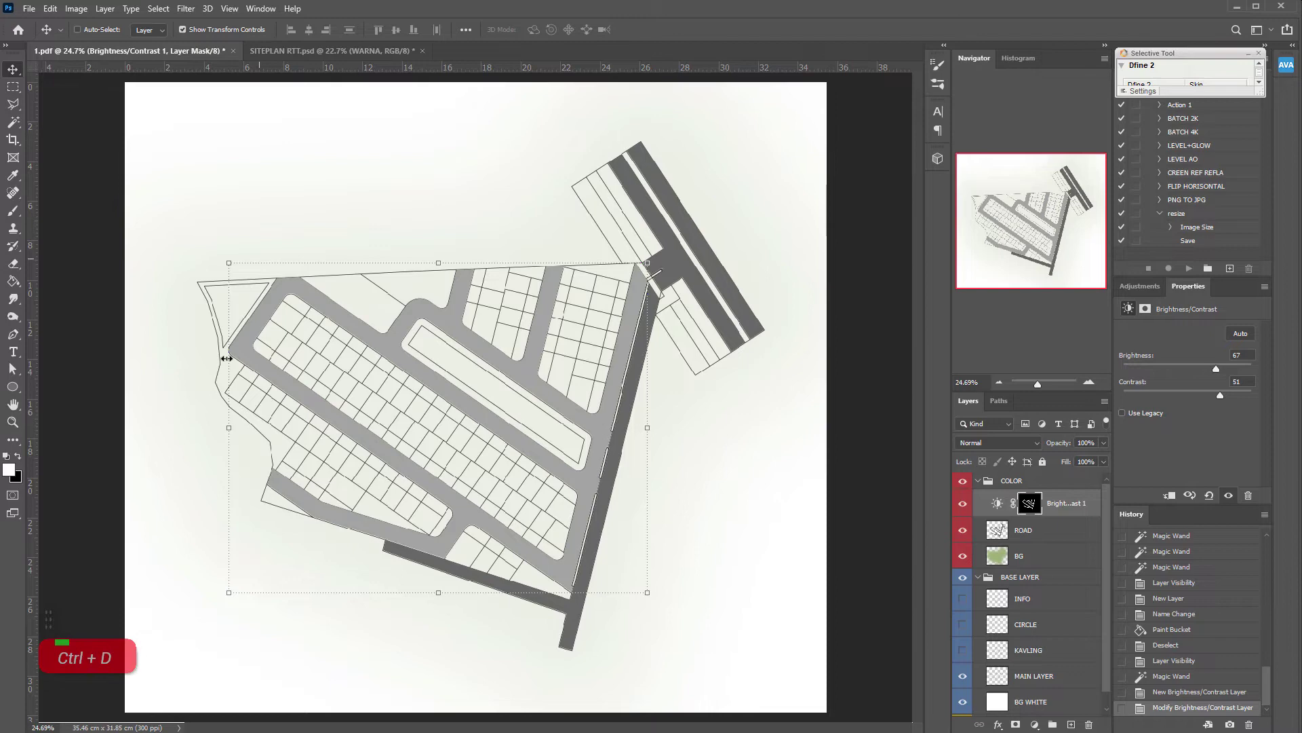
{"action": "key", "text": "a"}
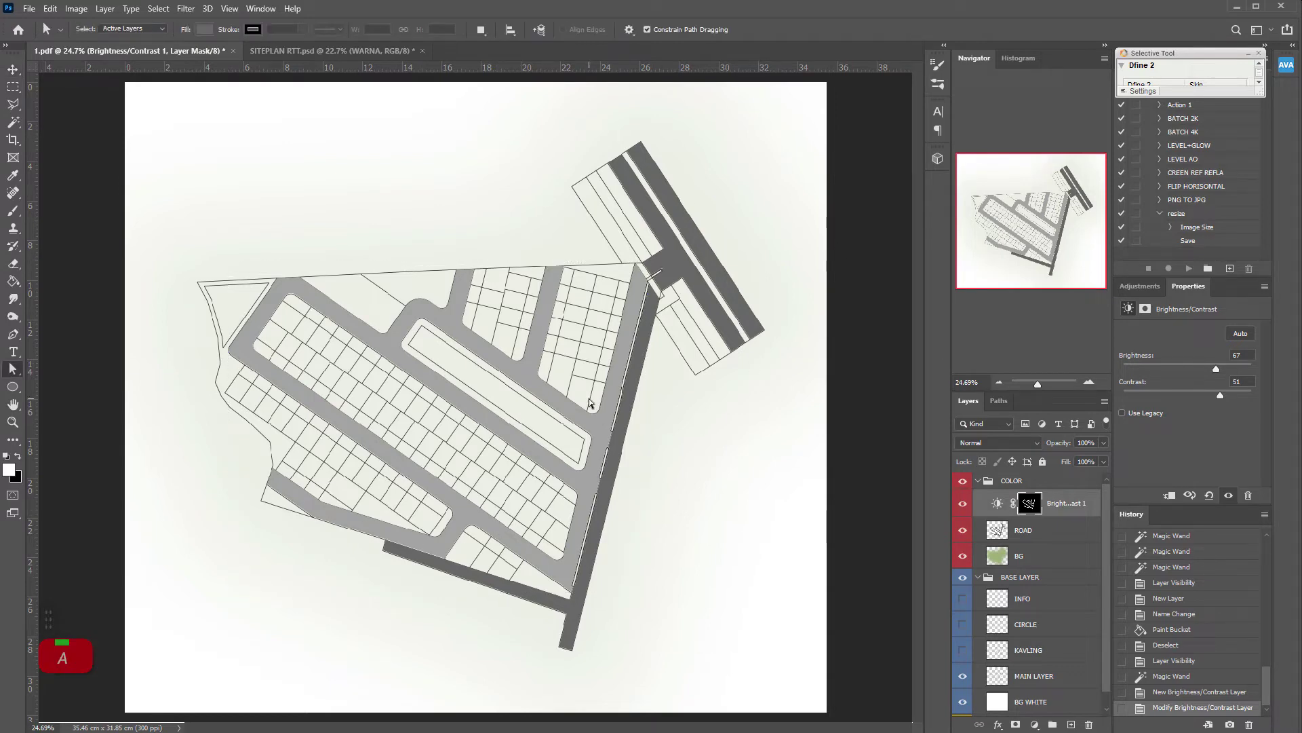
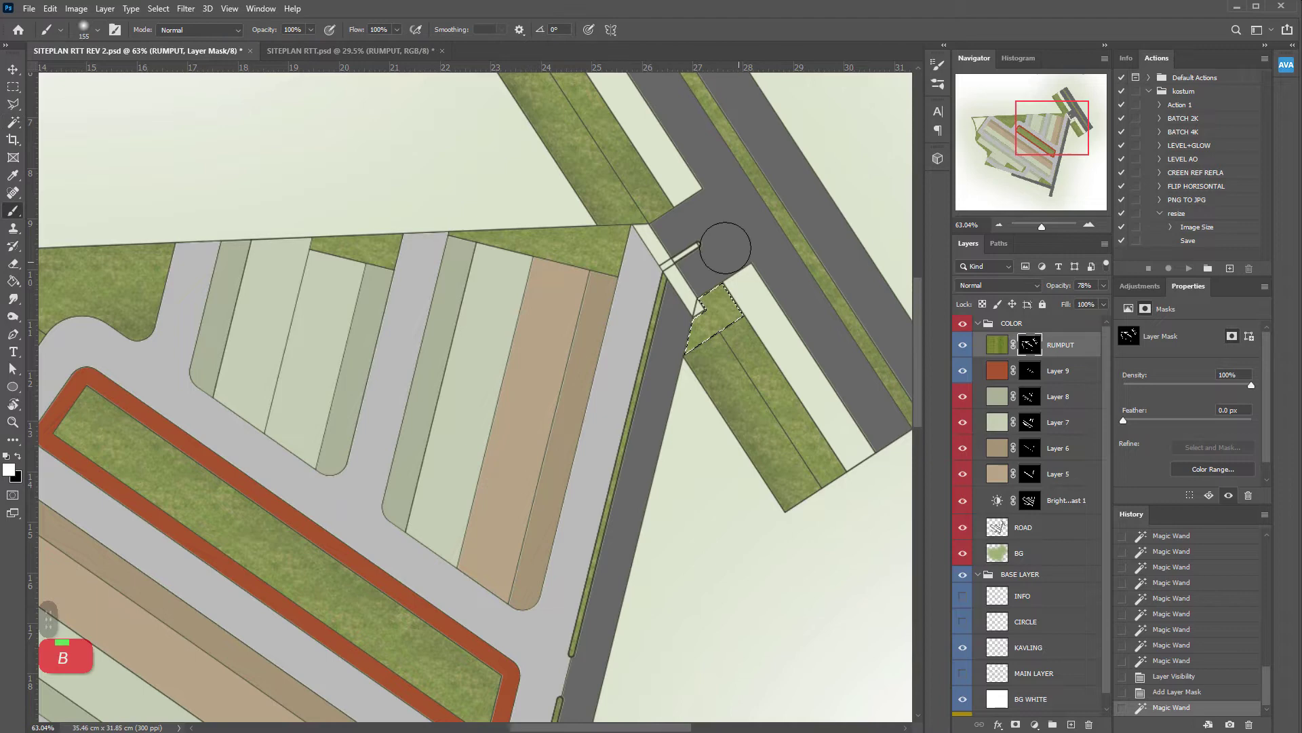
Duplicate a texture layer as AIR and move it onto the triangular corner plot.
{"action": "key", "text": "ctrl+d"}
{"action": "key", "text": "ctrl+0"}
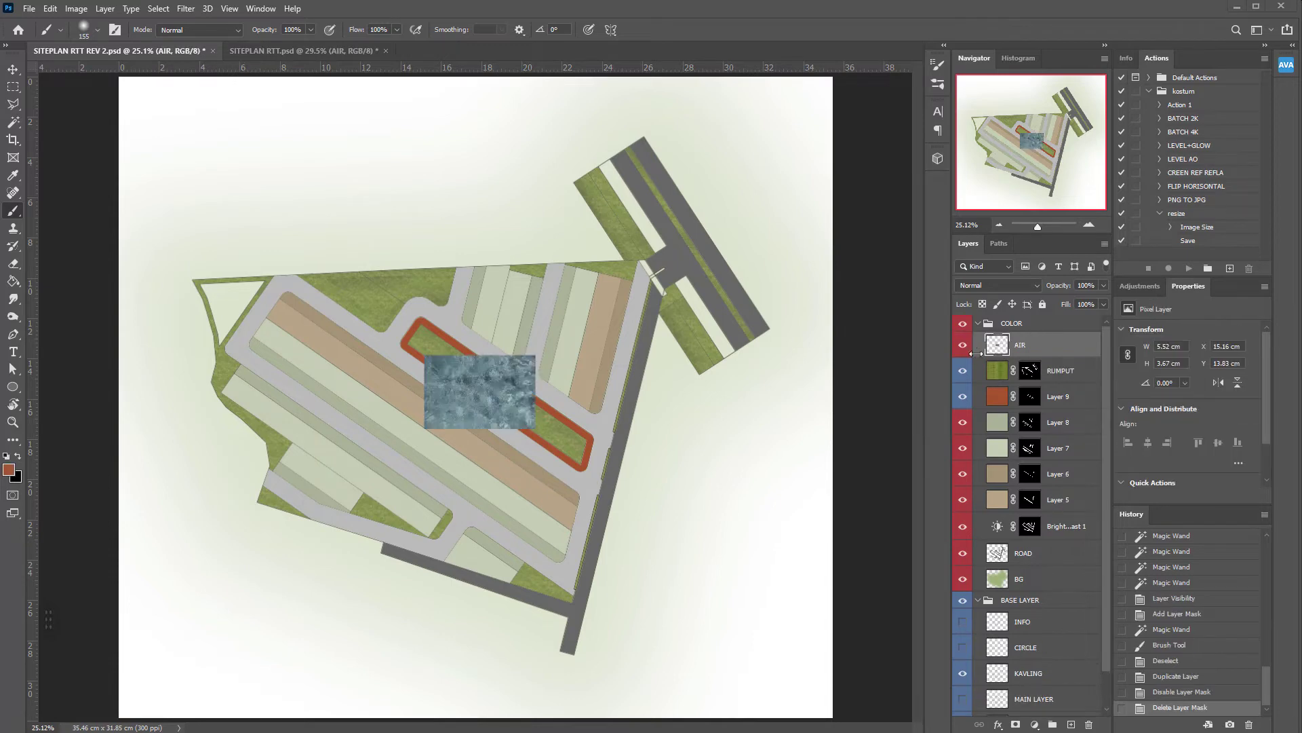
{"action": "key", "text": "space"}
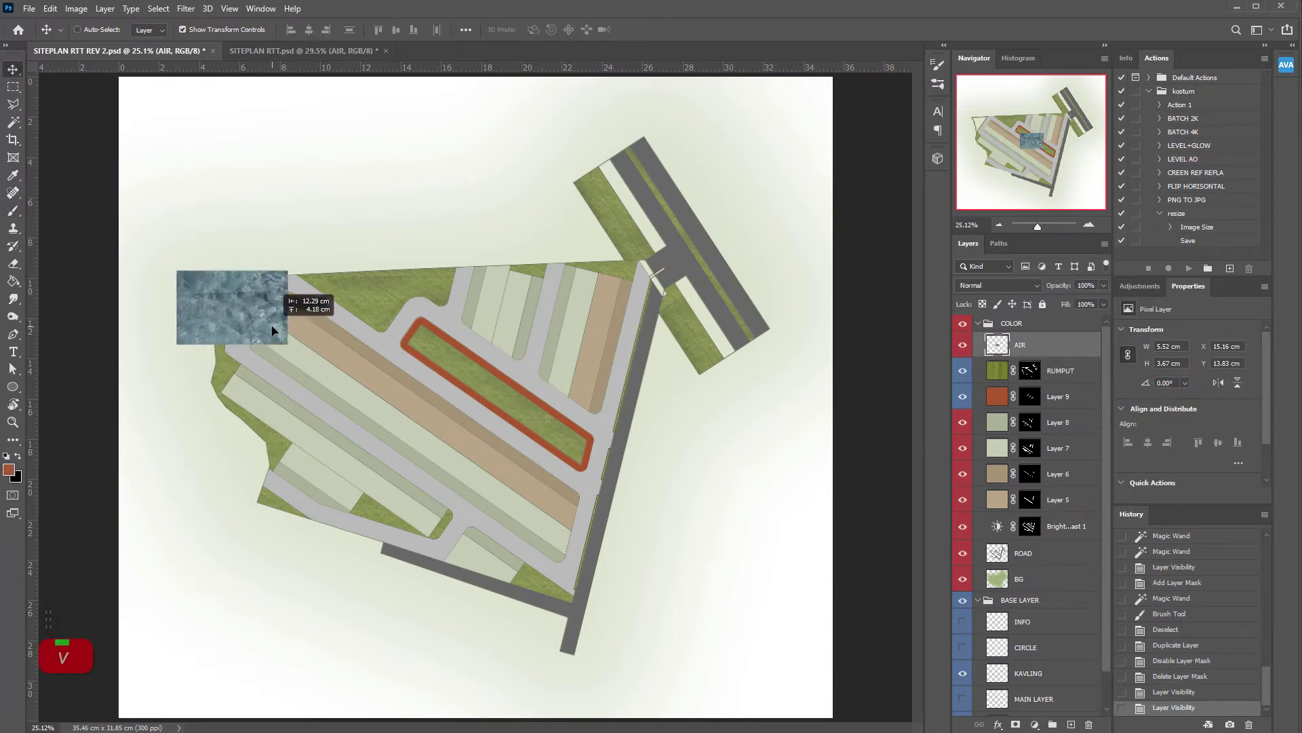
{"action": "scroll", "scroll_direction": "down", "scroll_amount": 3}
{"action": "double_click", "coordinate": [1054, 638]}
Mask AIR to the Magic Wand plot selection and move BASE LAYER above the COLOR group.
{"action": "key", "text": "w"}
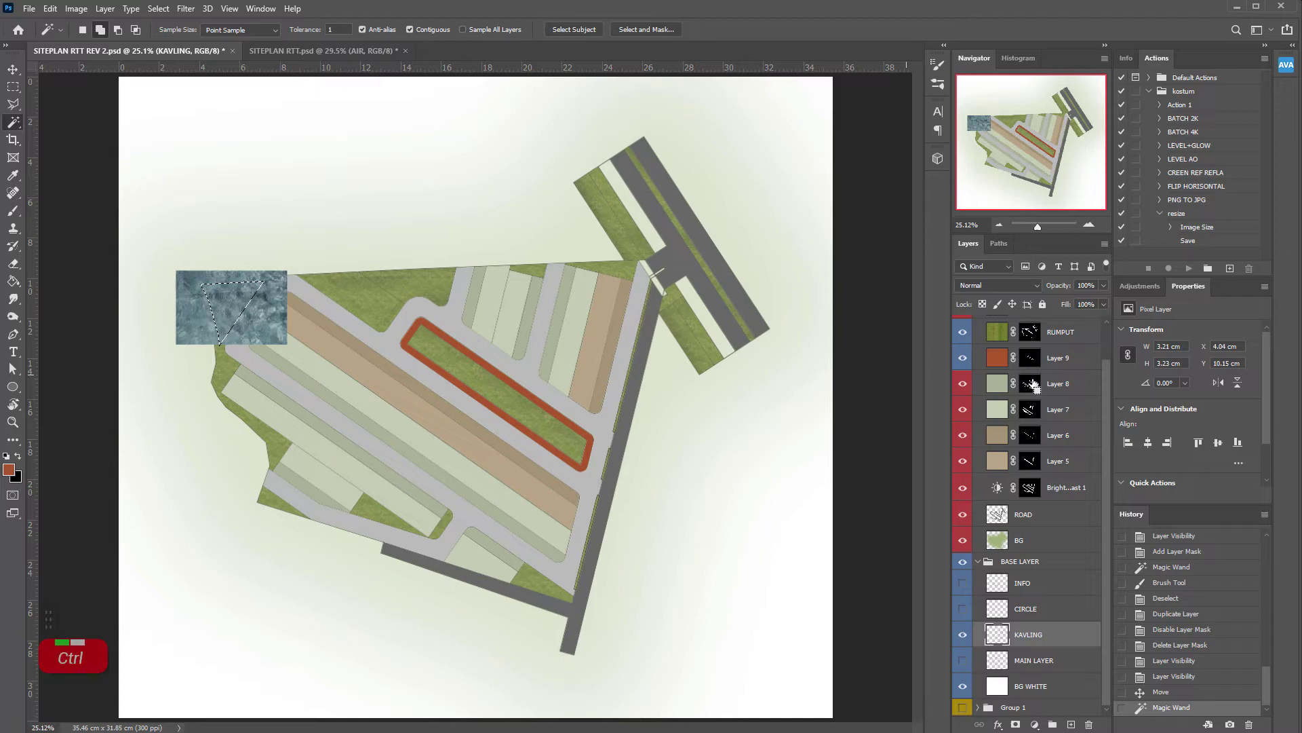
{"action": "scroll", "scroll_direction": "up", "scroll_amount": 3}
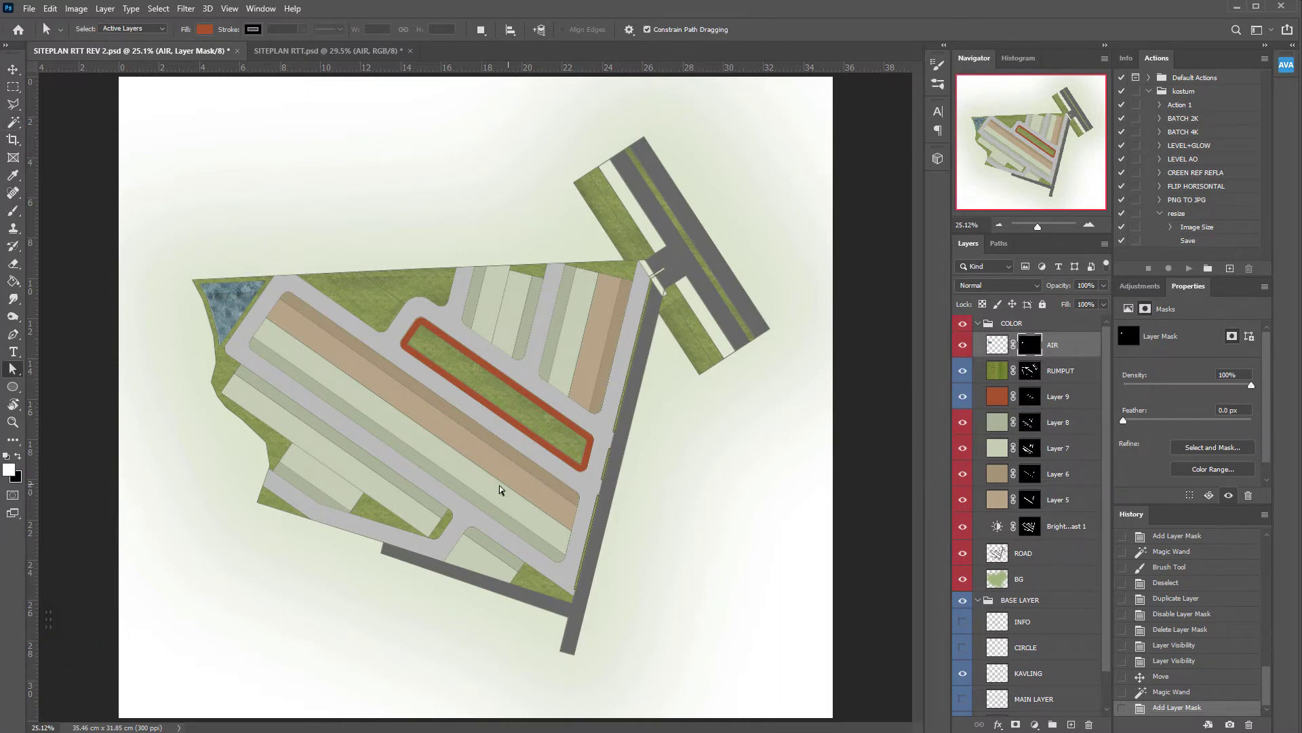
{"action": "scroll", "scroll_direction": "up", "scroll_amount": 3}
{"action": "scroll", "scroll_direction": "up", "scroll_amount": 3}
{"action": "scroll", "scroll_direction": "down", "scroll_amount": 3}
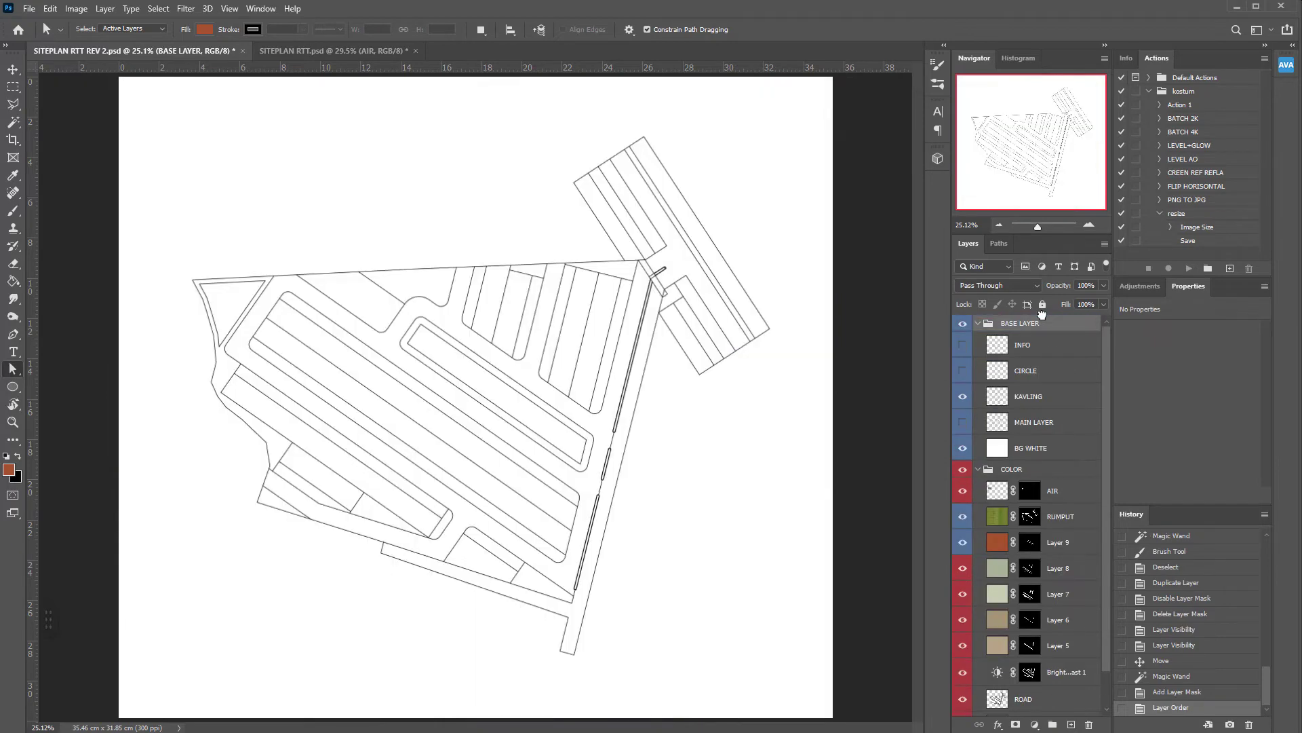
Scroll the Layers panel to reveal the INFO, CIRCLE and MAIN LAYER lot labels over the coloured plan.
{"action": "scroll", "scroll_direction": "down", "scroll_amount": 3}
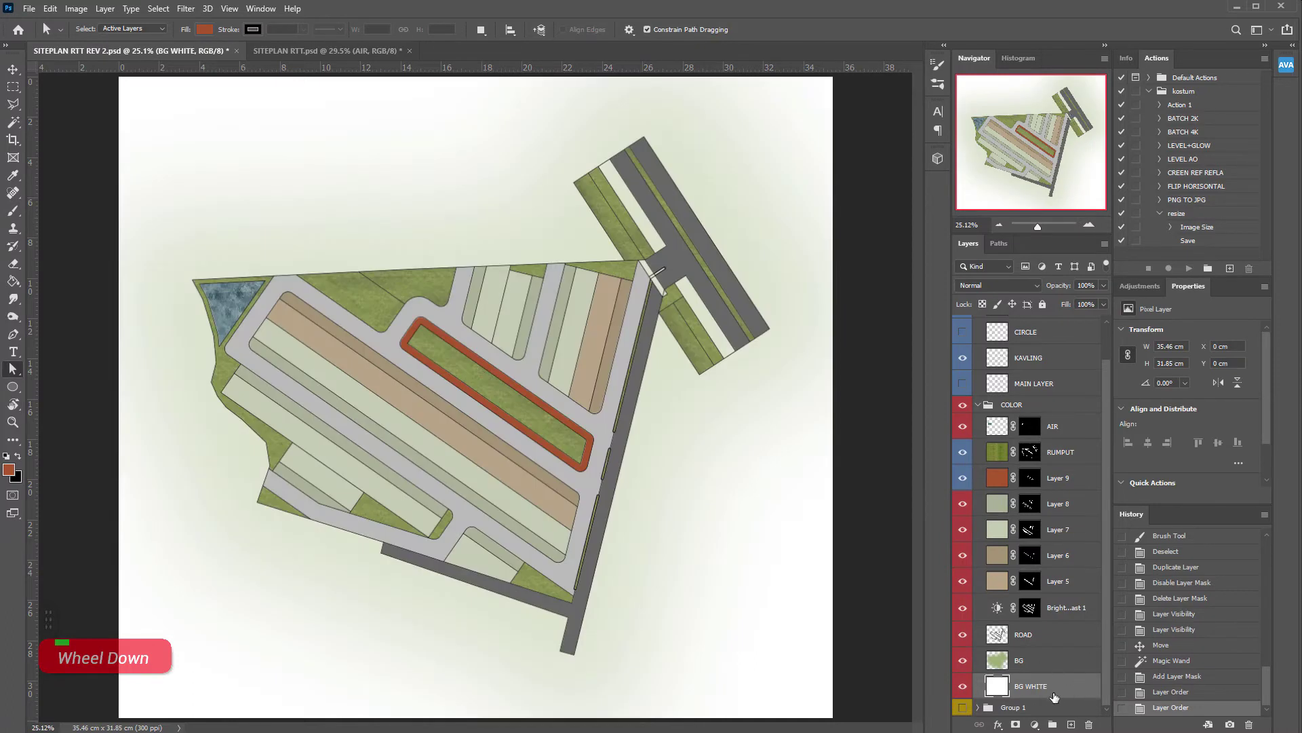
{"action": "scroll", "scroll_direction": "down", "scroll_amount": 3}
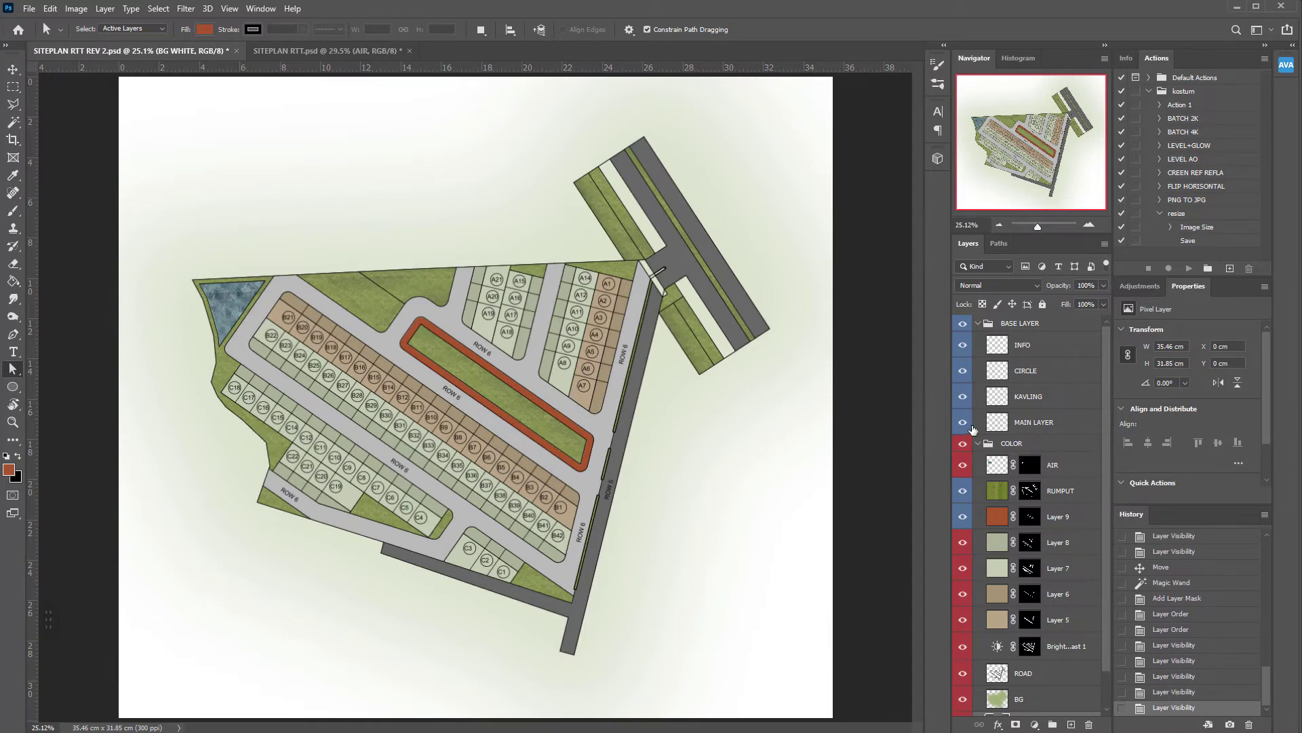
{"action": "scroll", "scroll_direction": "up", "scroll_amount": 3}
{"action": "scroll", "scroll_direction": "down", "scroll_amount": 3}
{"action": "scroll", "scroll_direction": "up", "scroll_amount": 3}
{"action": "scroll", "scroll_direction": "down", "scroll_amount": 3}
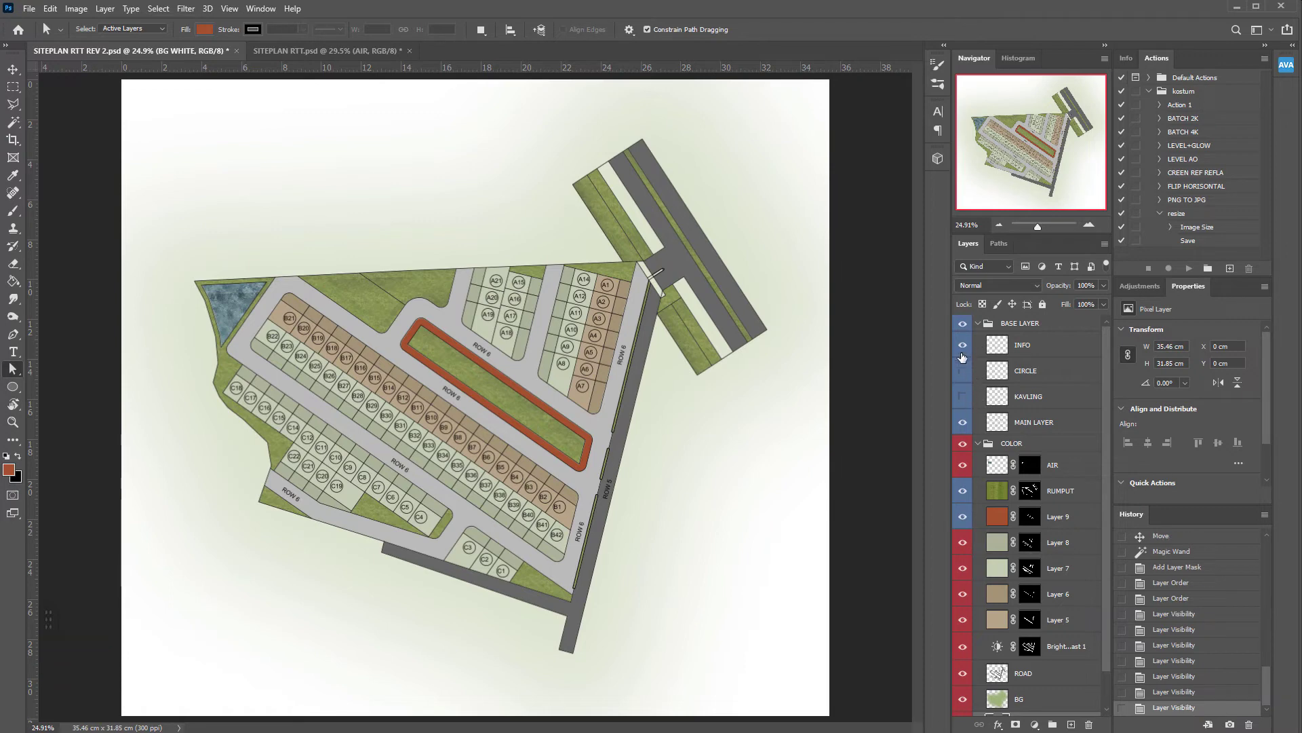
Create a new layer group and rename it VEGETASI.
{"action": "double_click", "coordinate": [964, 357]}
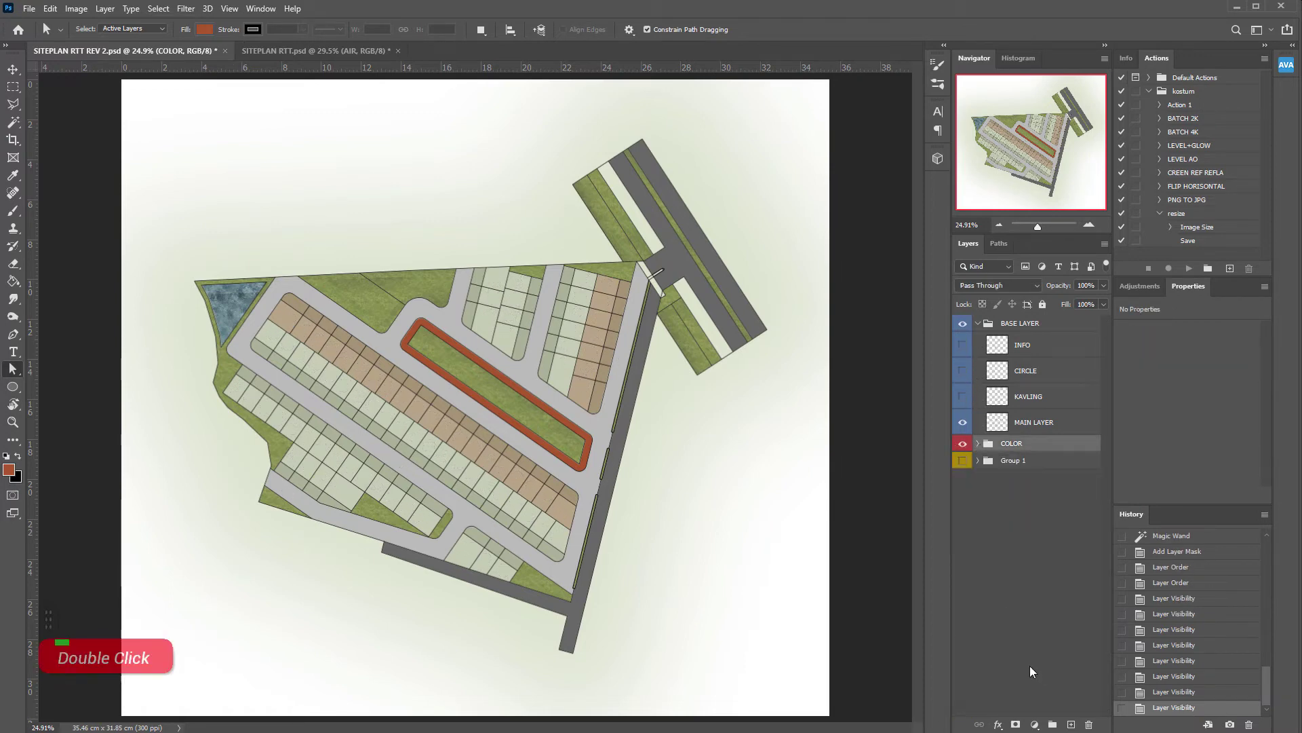
{"action": "double_click", "coordinate": [1012, 451]}
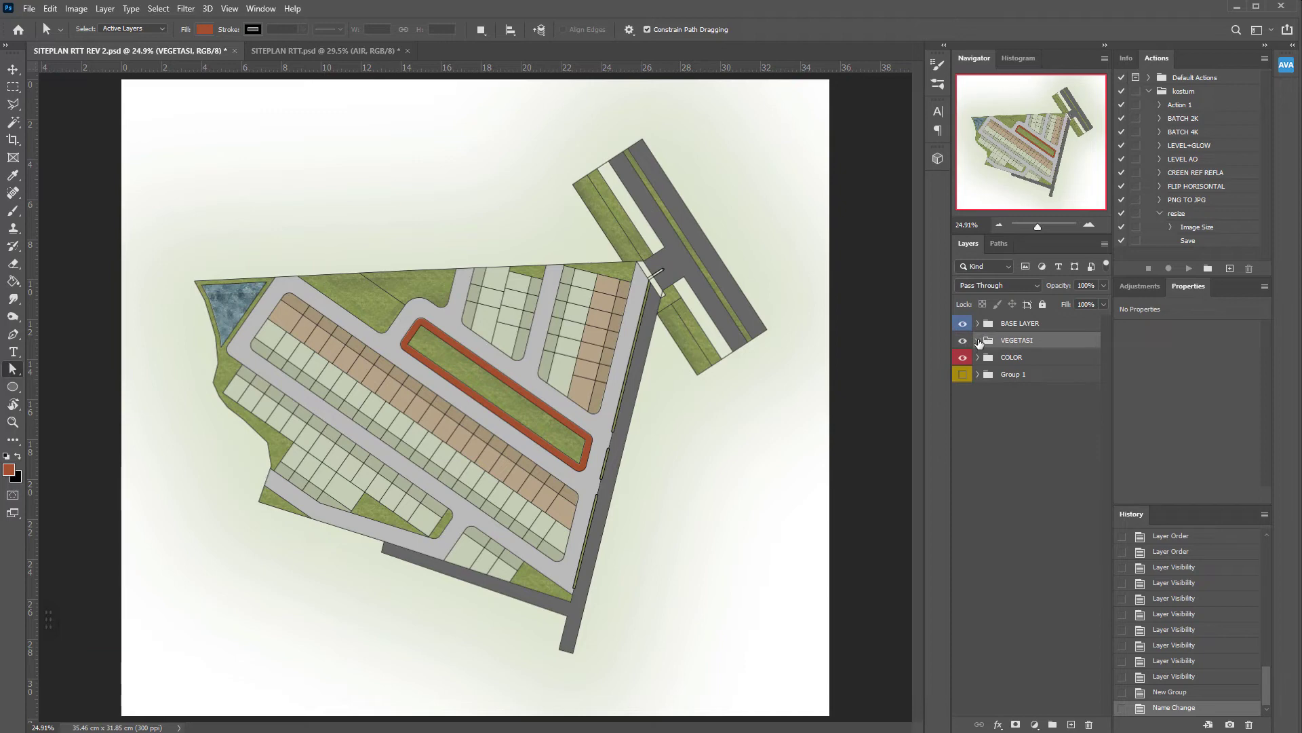
{"action": "key", "text": "shift+i"}
Tag VEGETASI and neighbouring groups with the Green colour label.
{"action": "right_click", "coordinate": [1027, 344]}
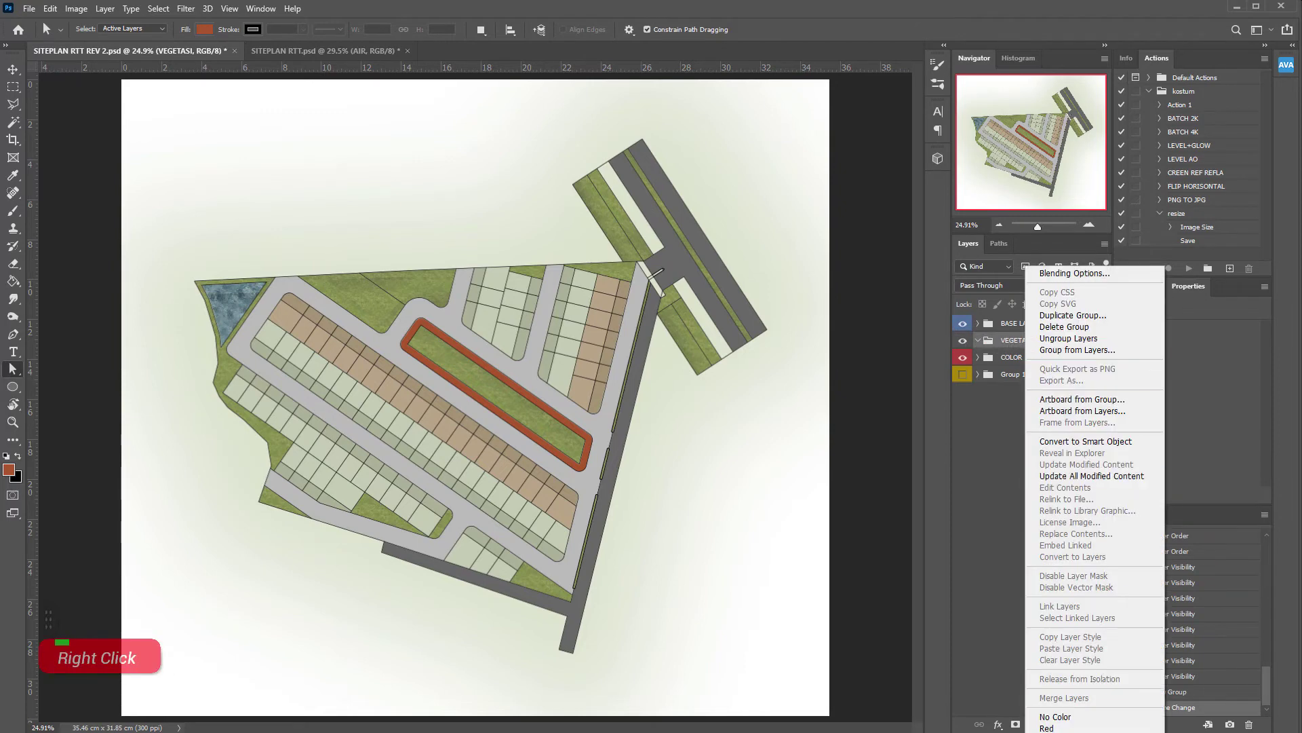
{"action": "right_click", "coordinate": [1047, 342]}
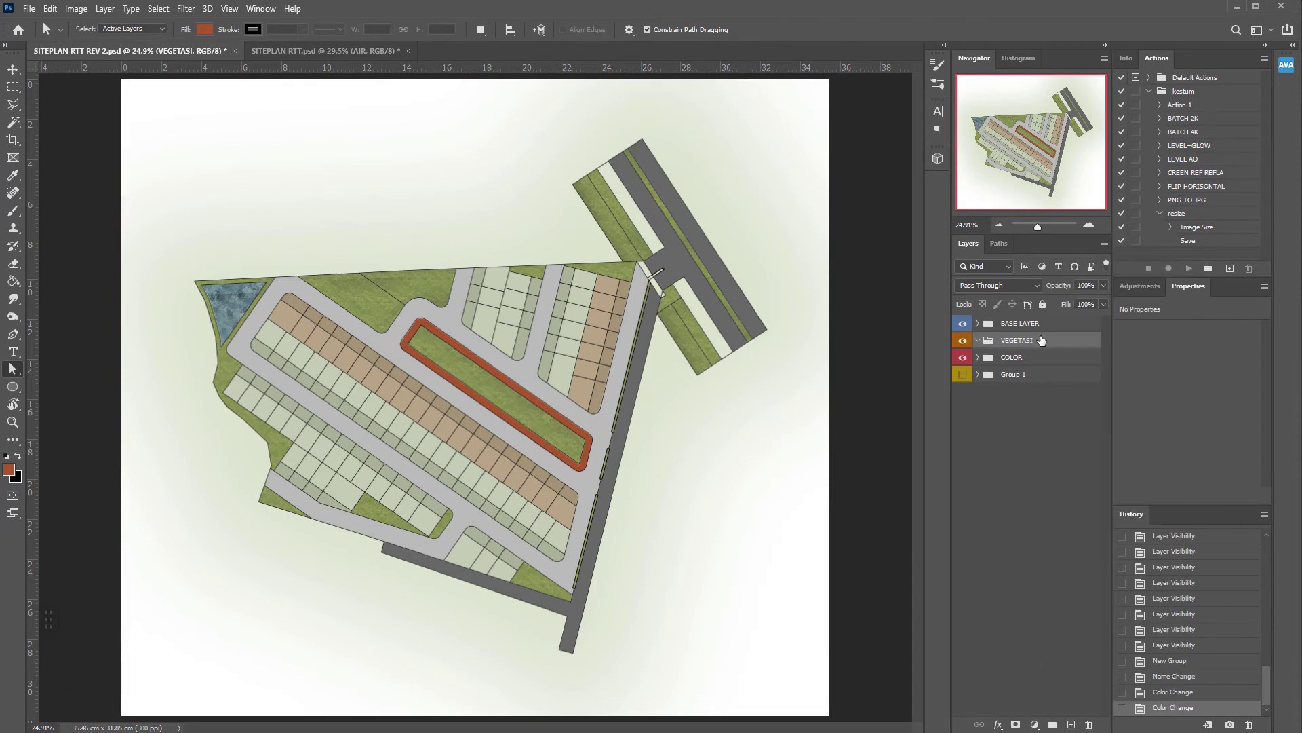
{"action": "right_click", "coordinate": [1045, 341]}
{"action": "double_click", "coordinate": [1059, 519]}
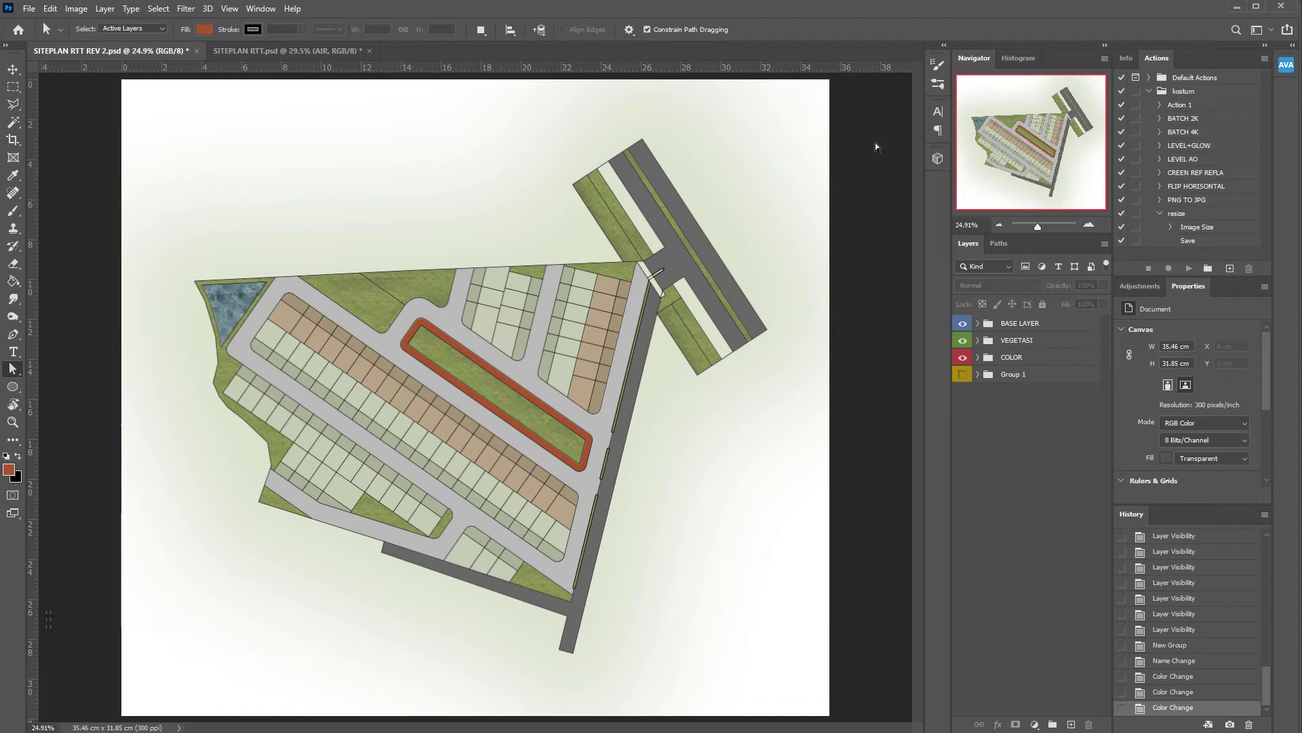
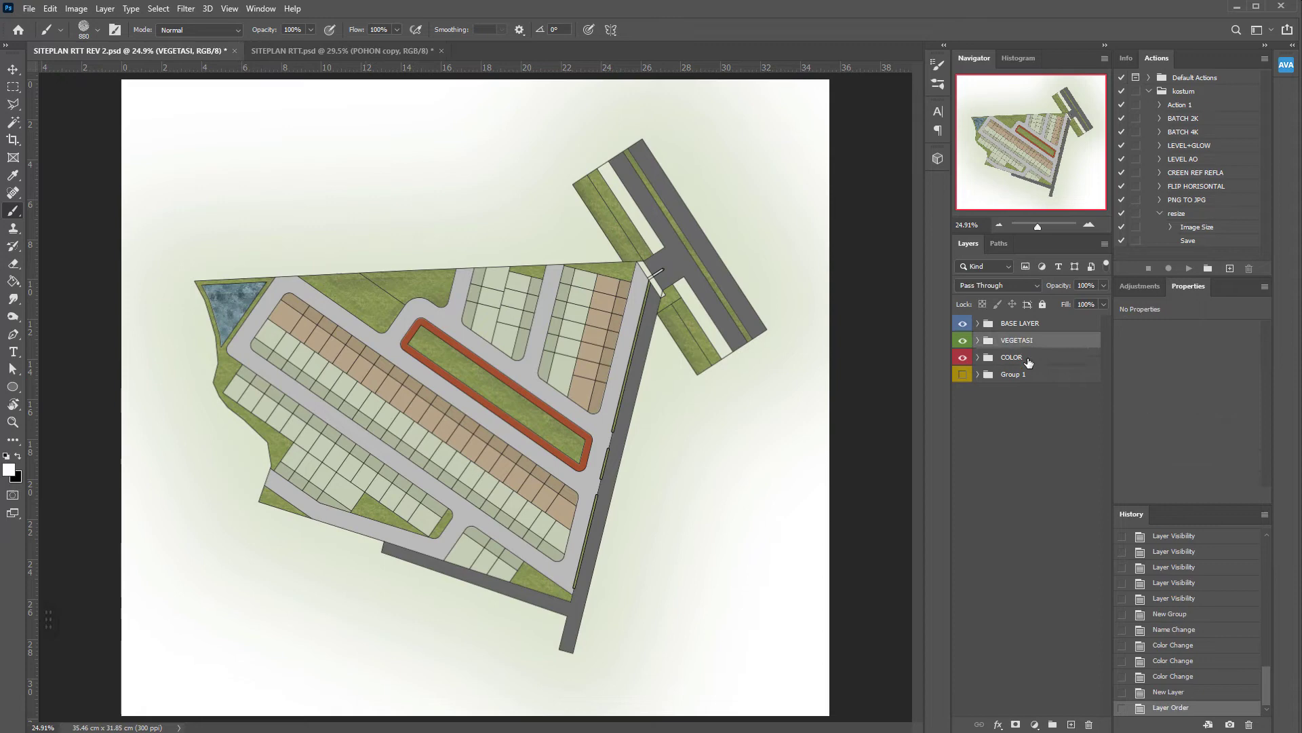
Add Layer 10 inside VEGETASI and choose the POHON 1 tree canopy brush.
{"action": "key", "text": "space"}
{"action": "double_click", "coordinate": [1047, 357]}
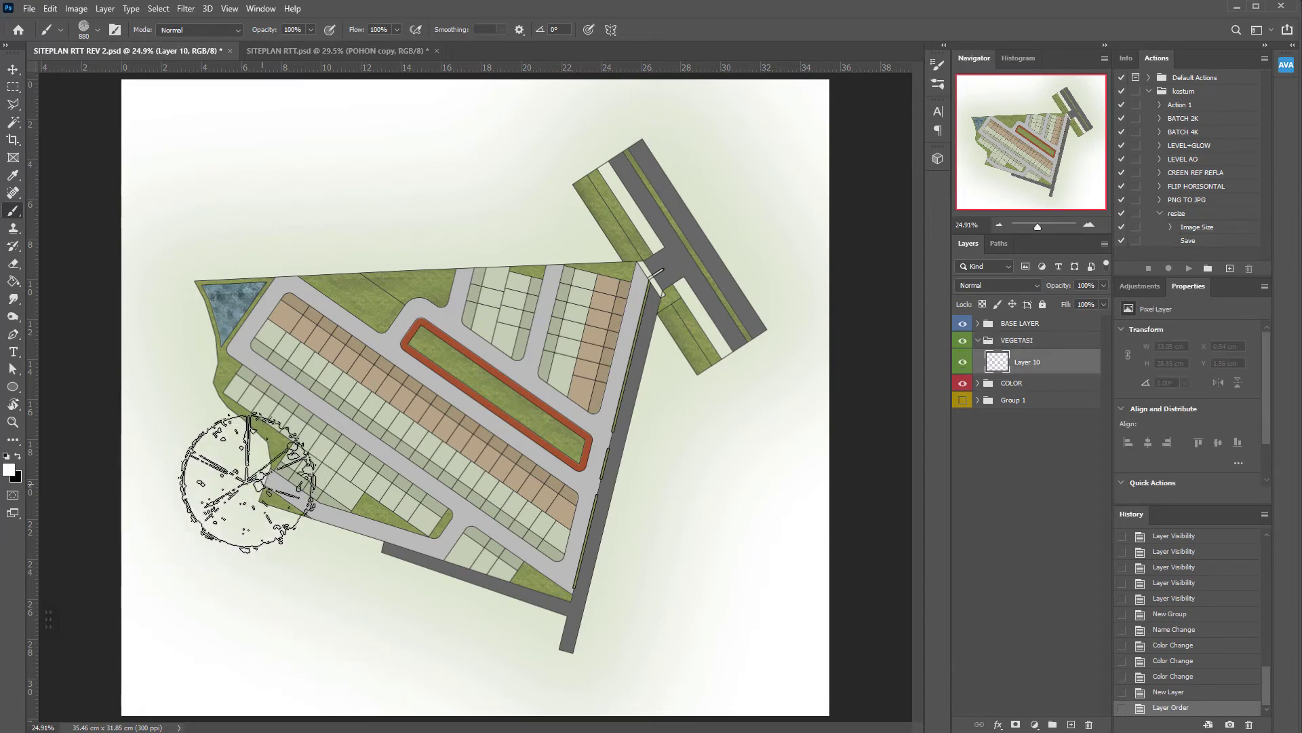
{"action": "key", "text": "ctrl+z"}
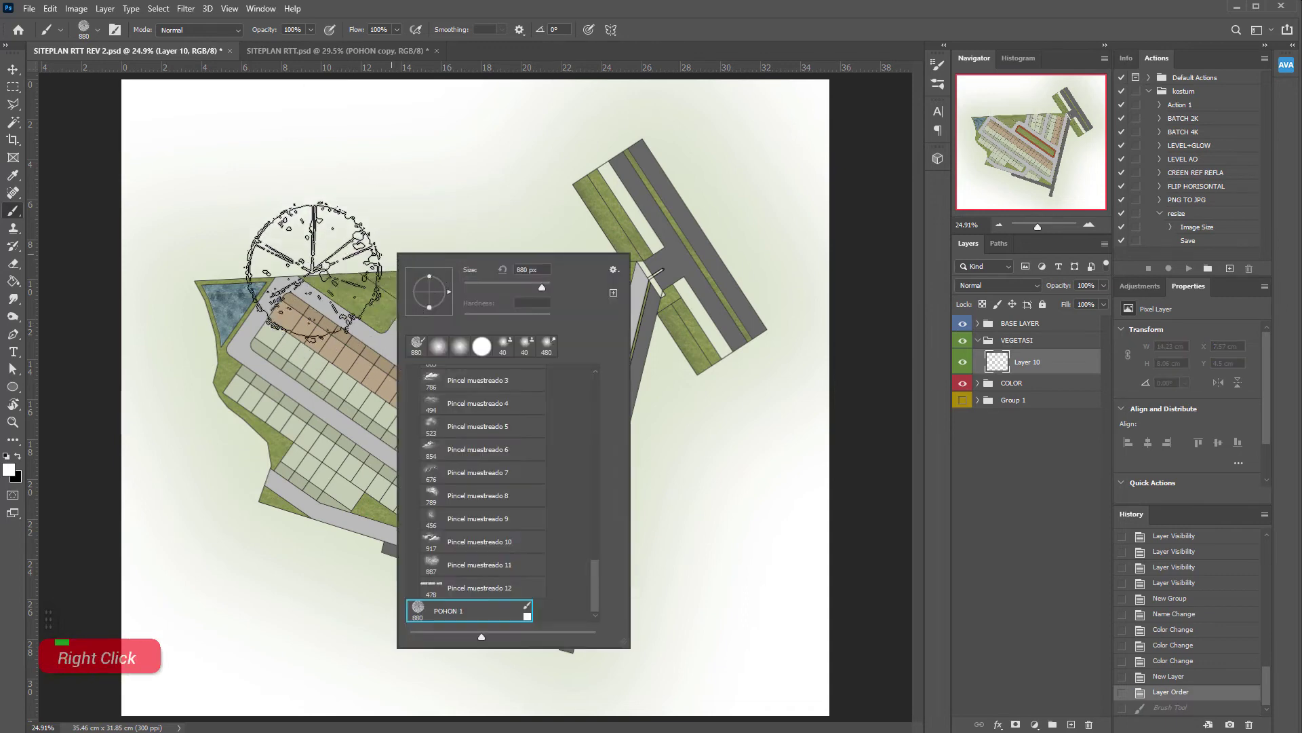
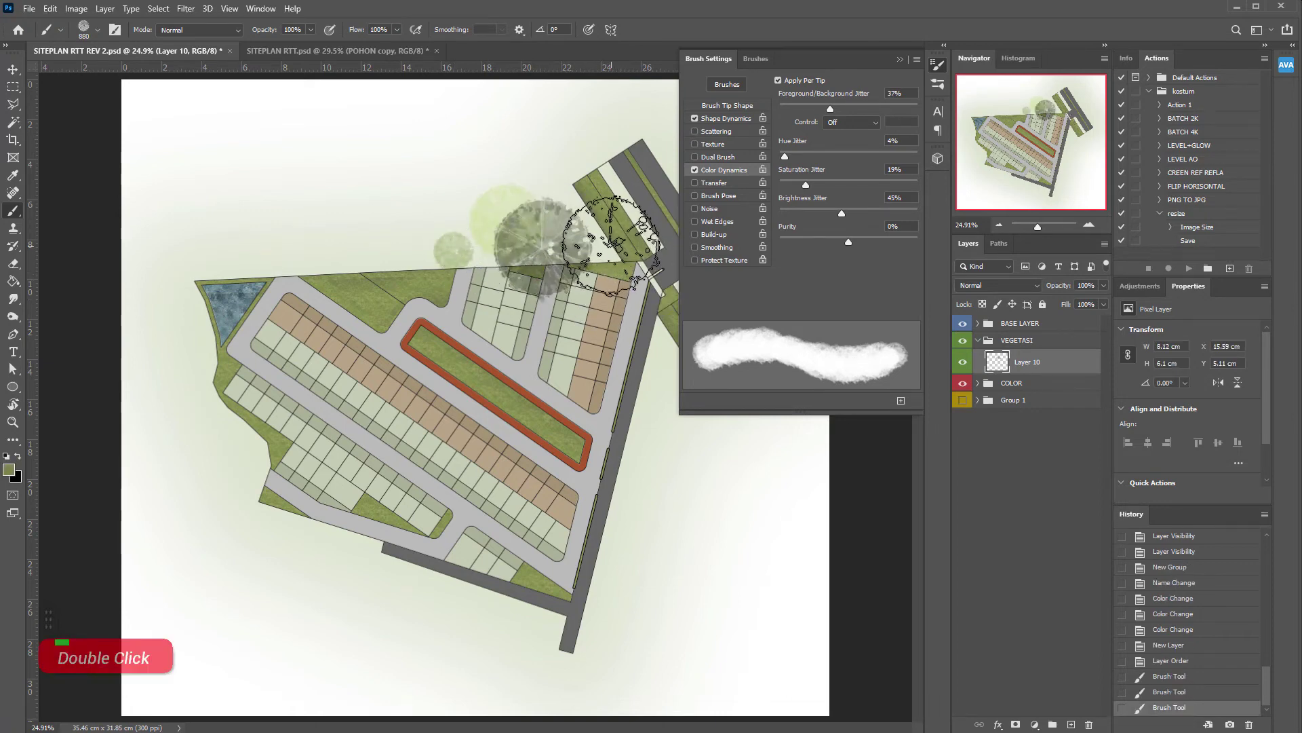
Undo all the trial tree strokes, leaving Layer 10 empty.
{"action": "key", "text": "ctrl+z"}
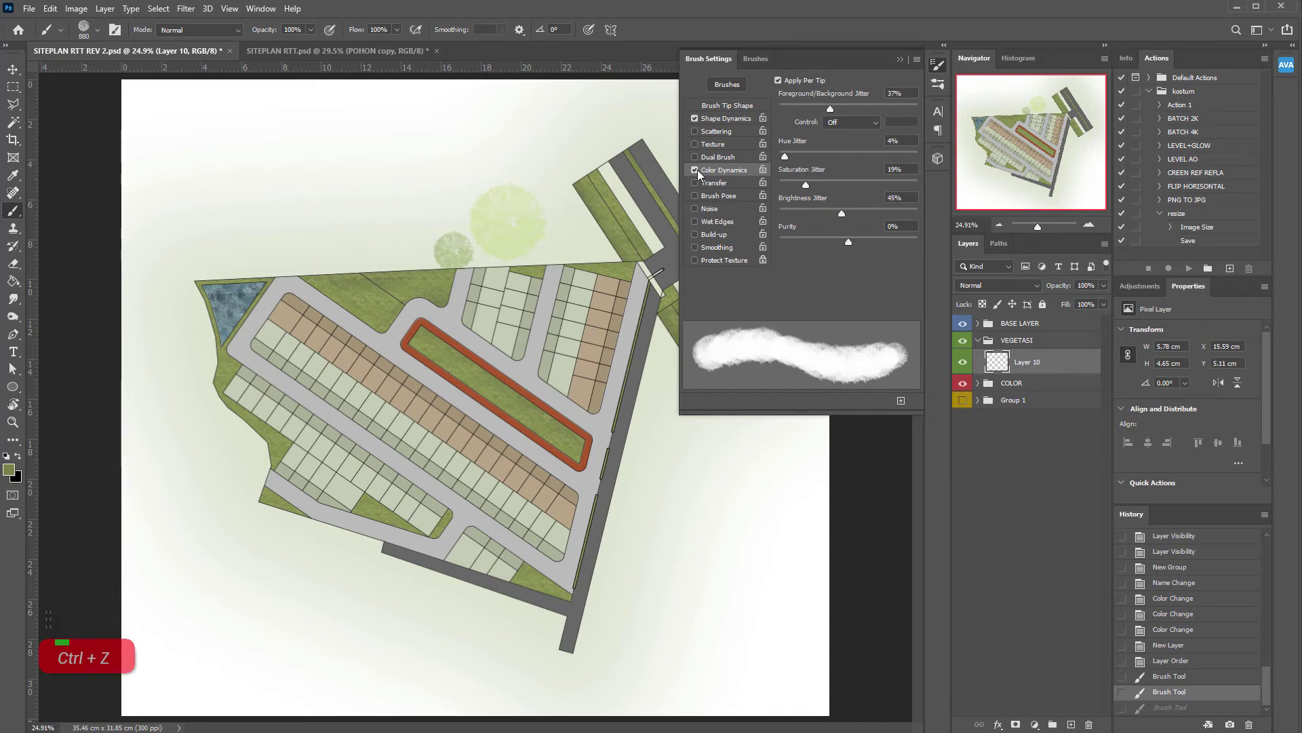
{"action": "key", "text": "ctrl+z"}
{"action": "key", "text": "ctrl+z"}
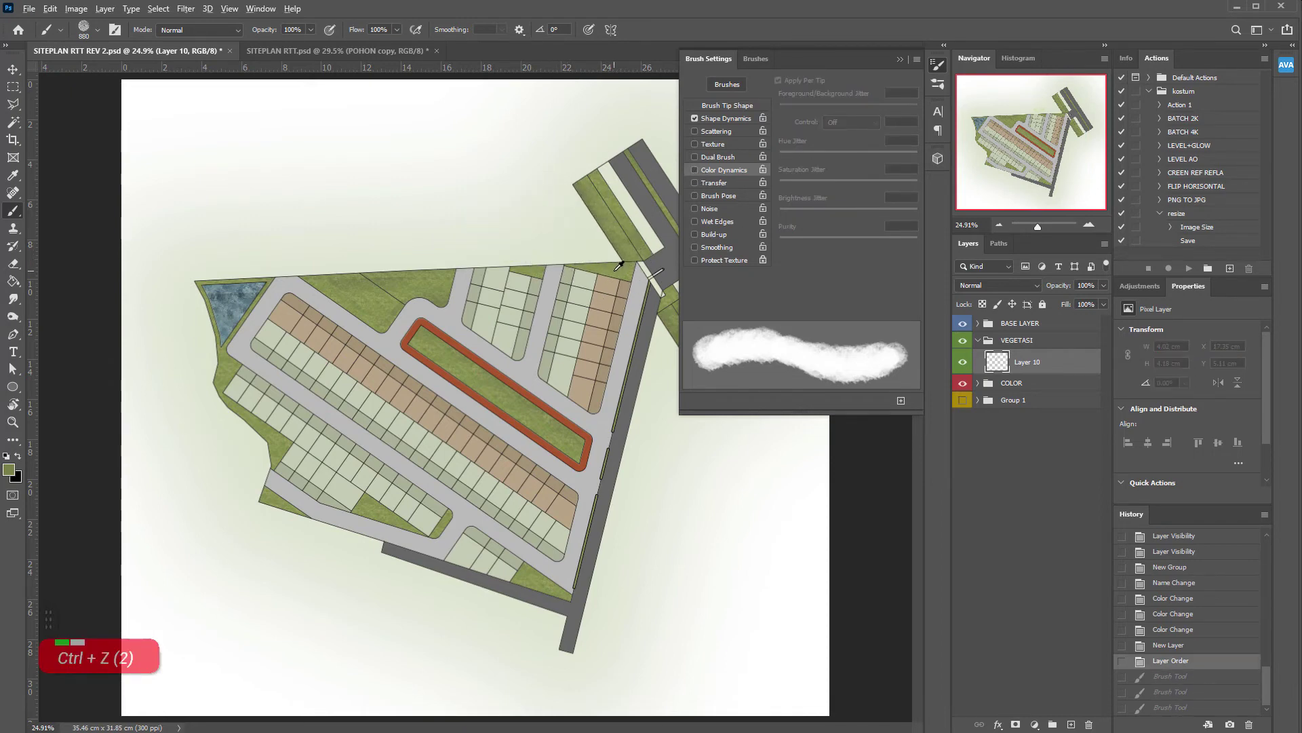
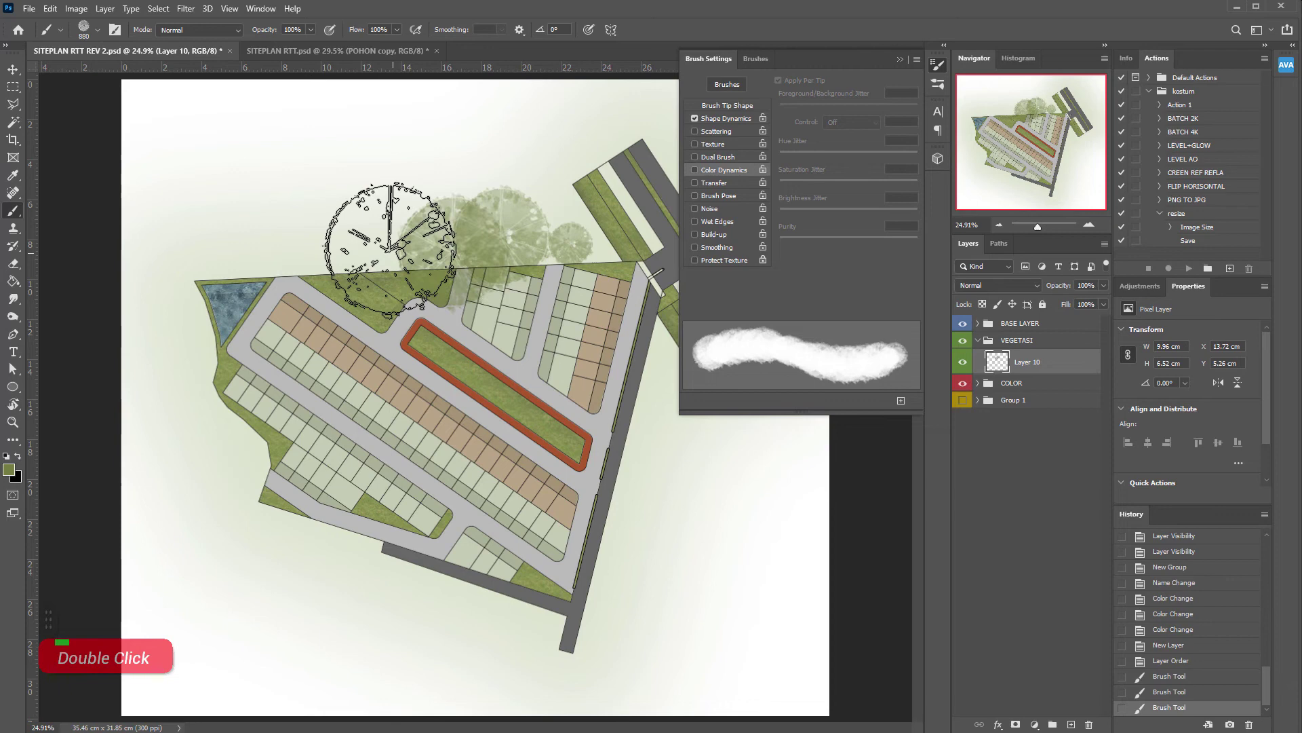
{"action": "key", "text": "ctrl+z"}
{"action": "key", "text": "ctrl+z"}
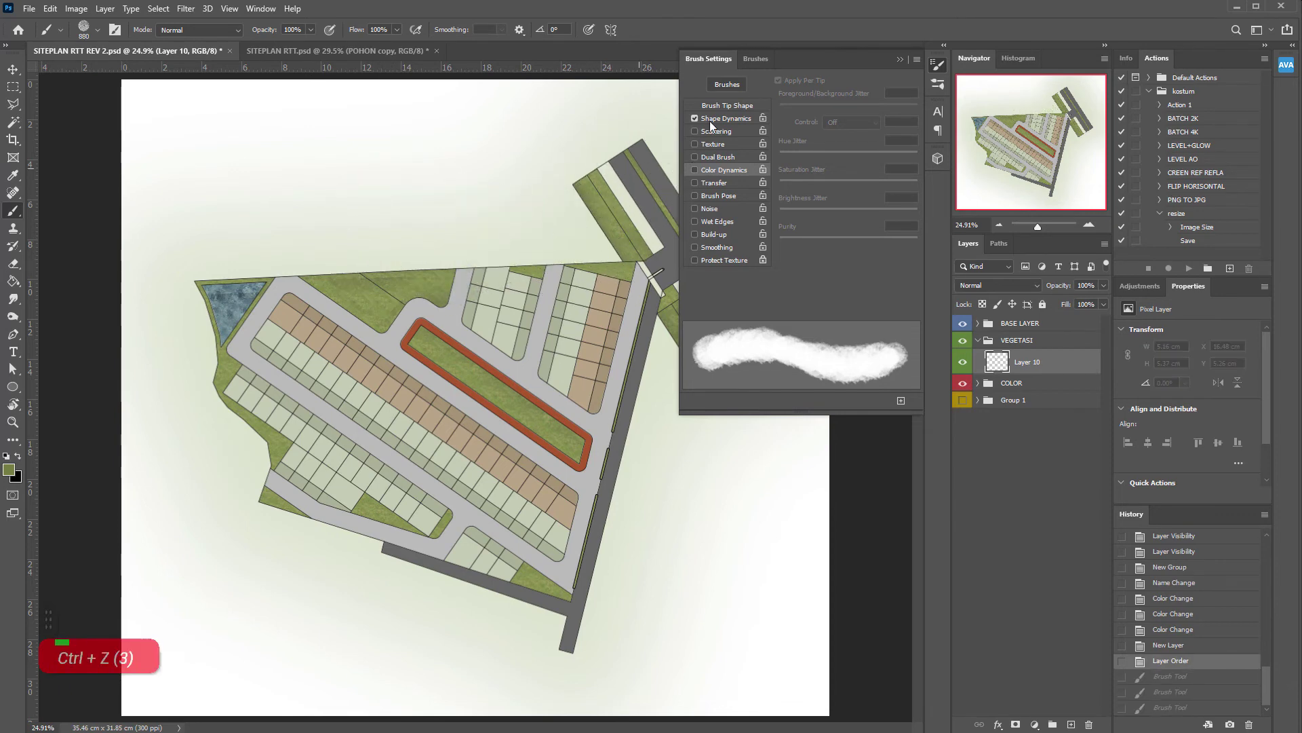
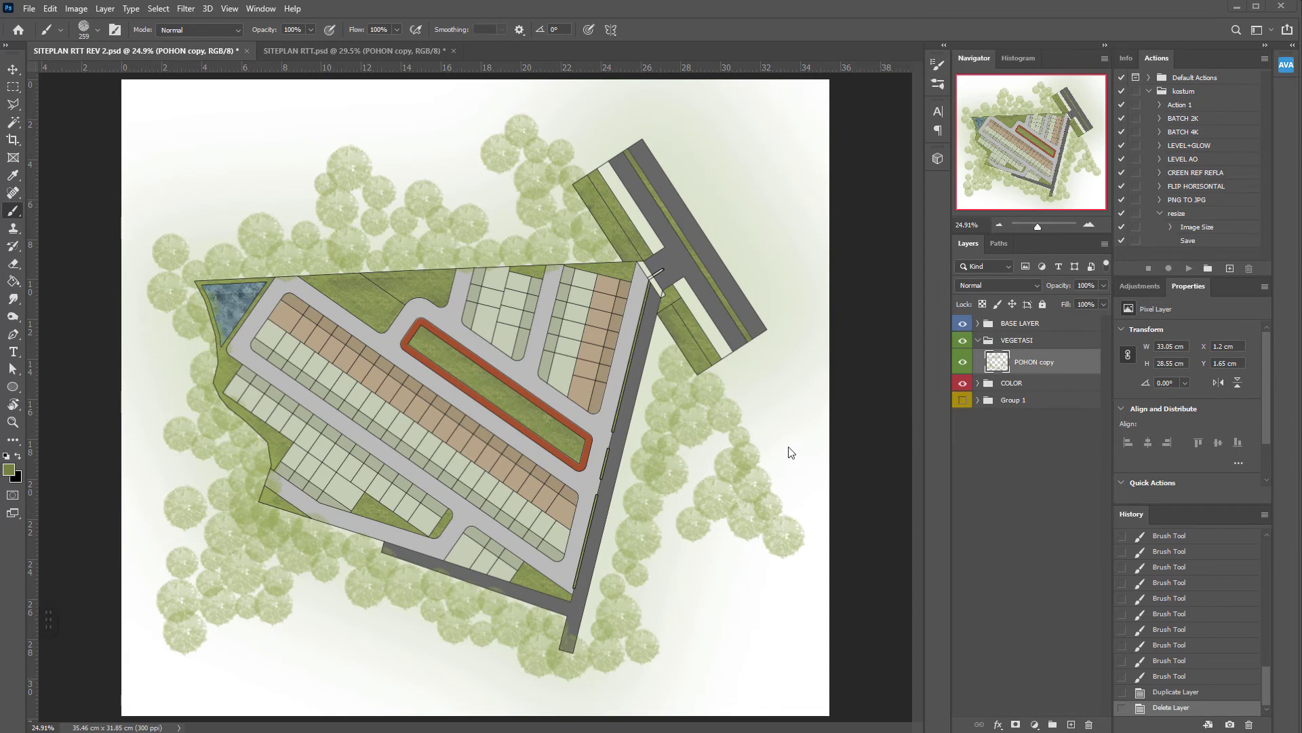
Nudge the 30% opacity POHON copy tree layer into place with the Move tool.
{"action": "key", "text": "space"}
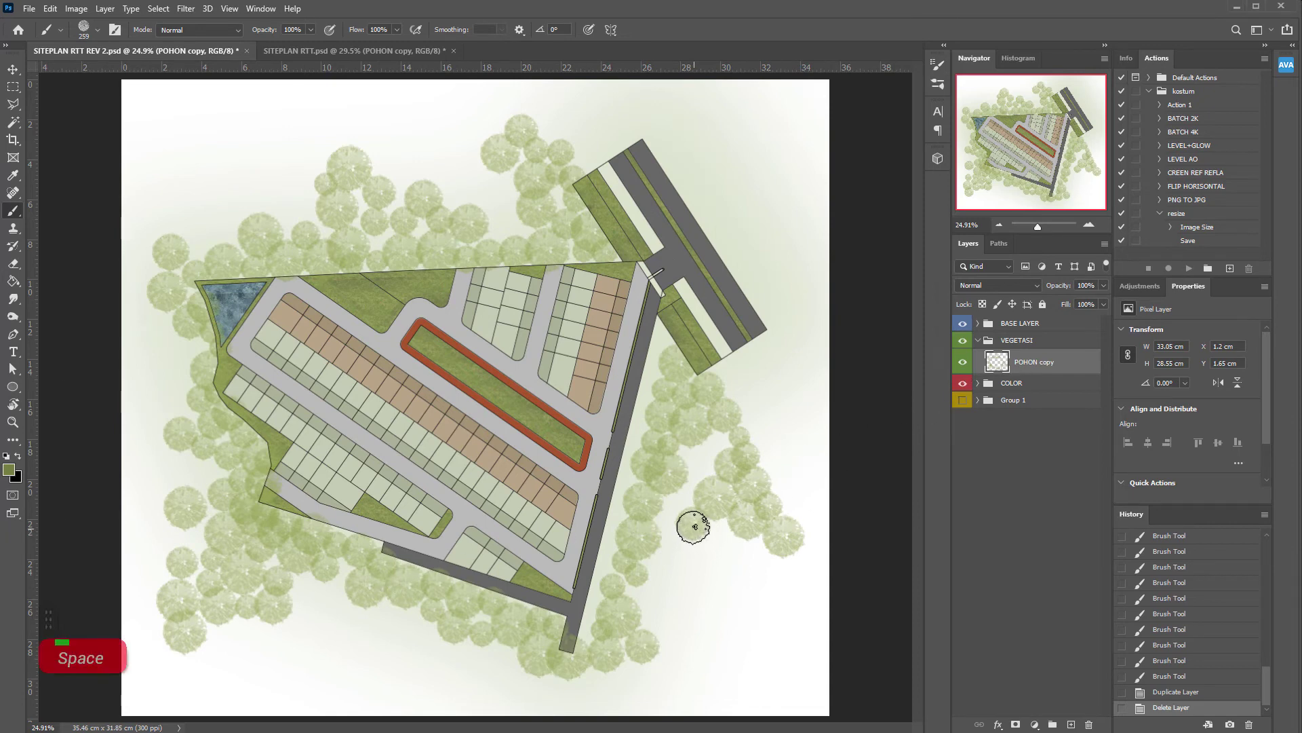
{"action": "key", "text": "v"}
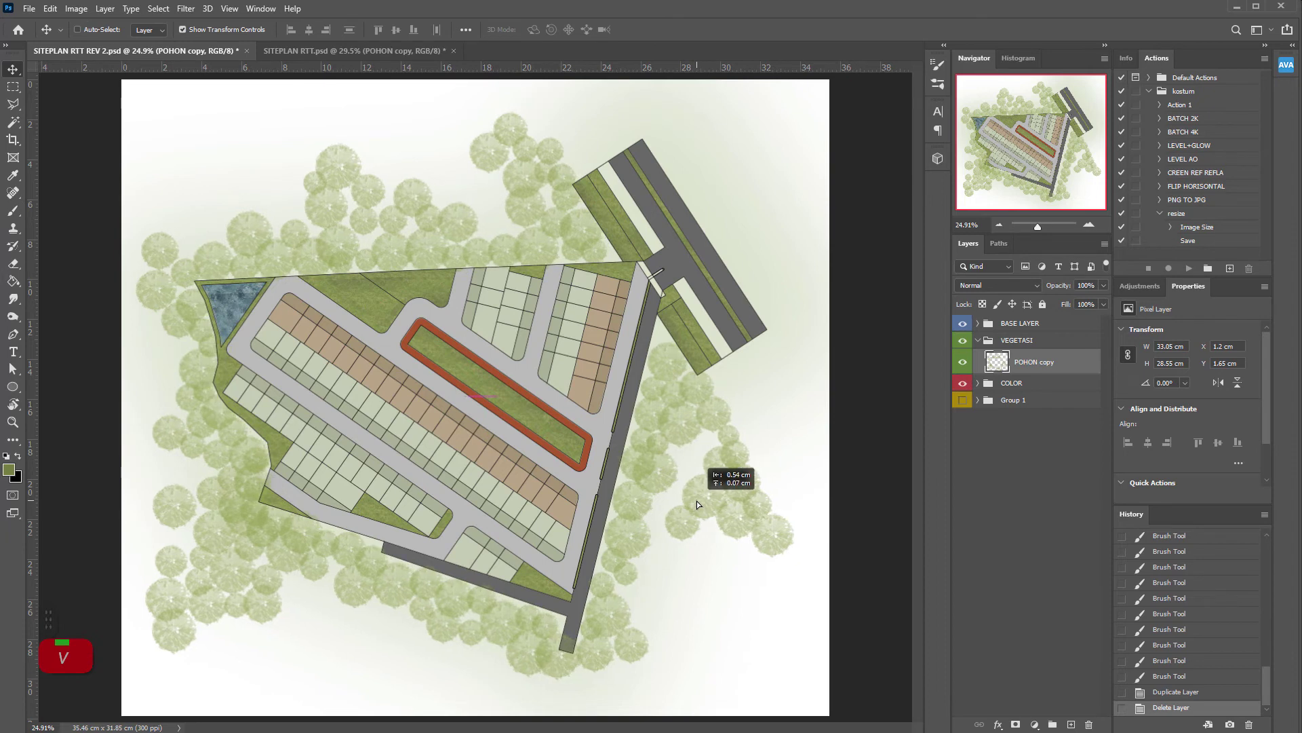
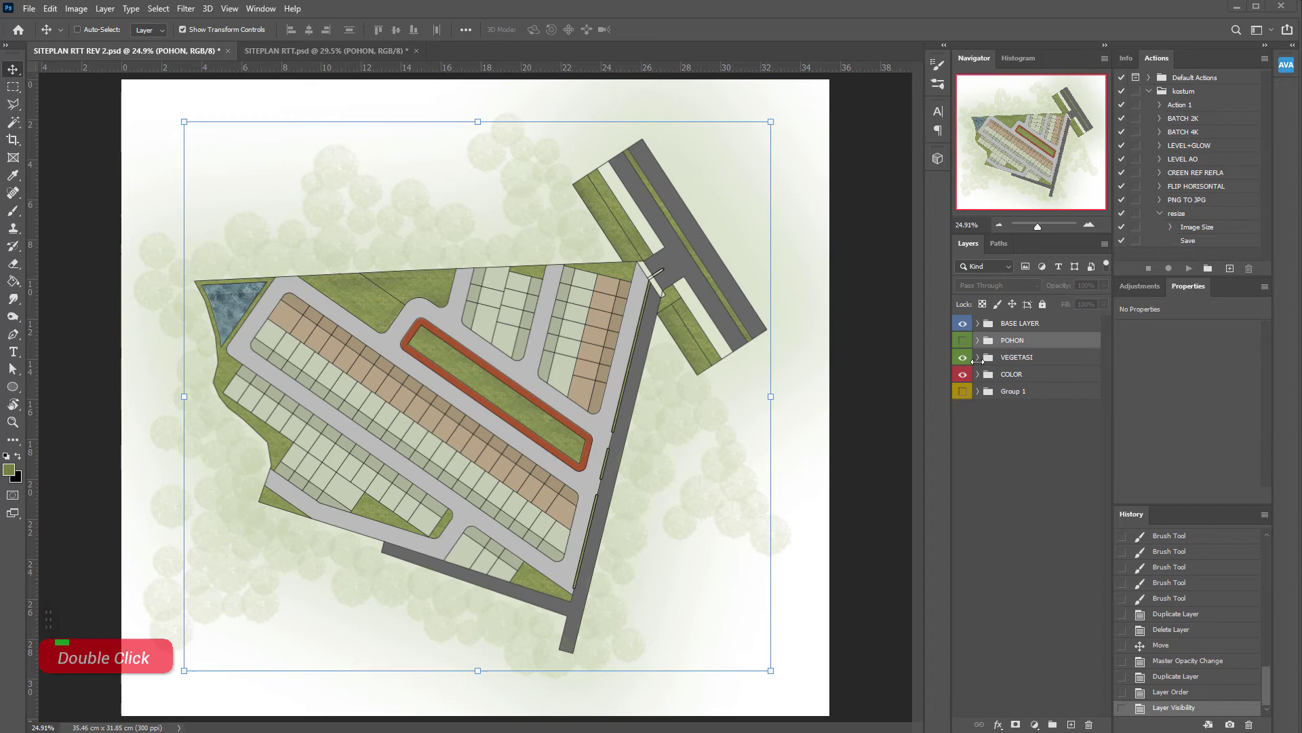
Reveal the POHON group and zoom in on the northern green strip.
{"action": "key", "text": "space"}
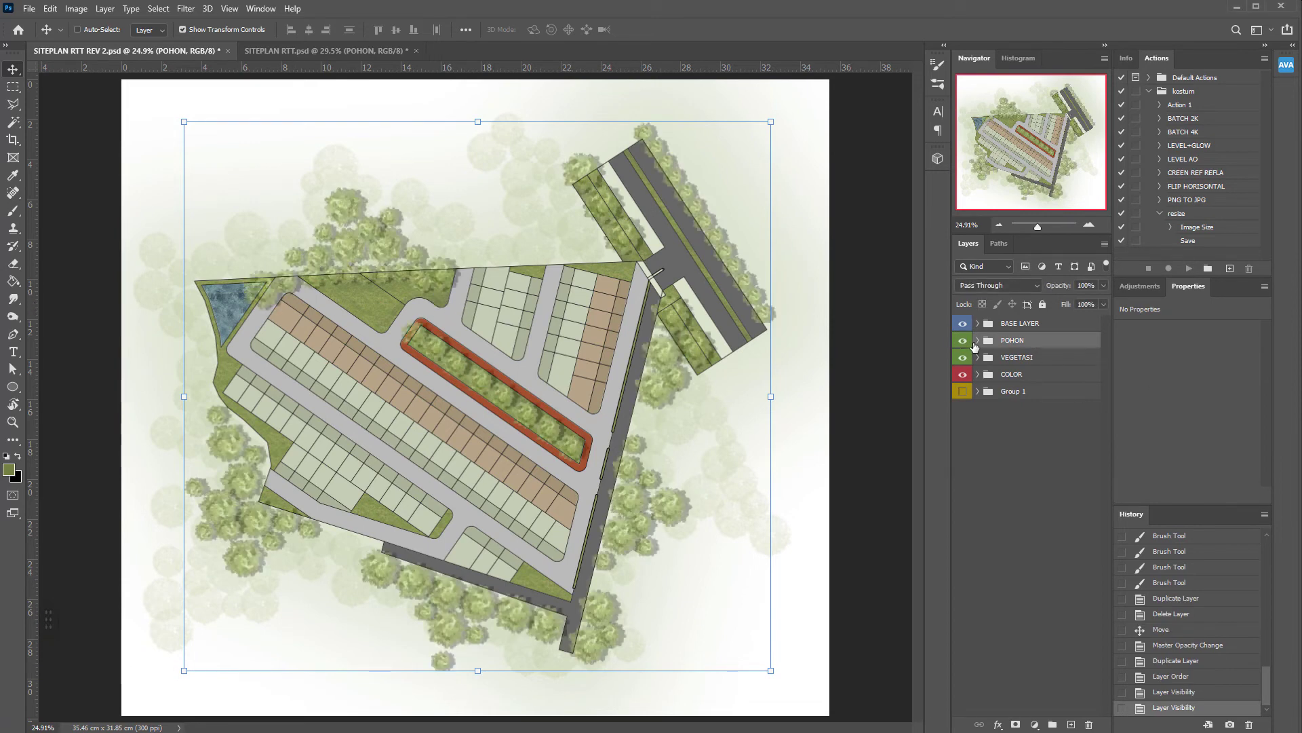
{"action": "scroll", "scroll_direction": "up", "scroll_amount": 3}
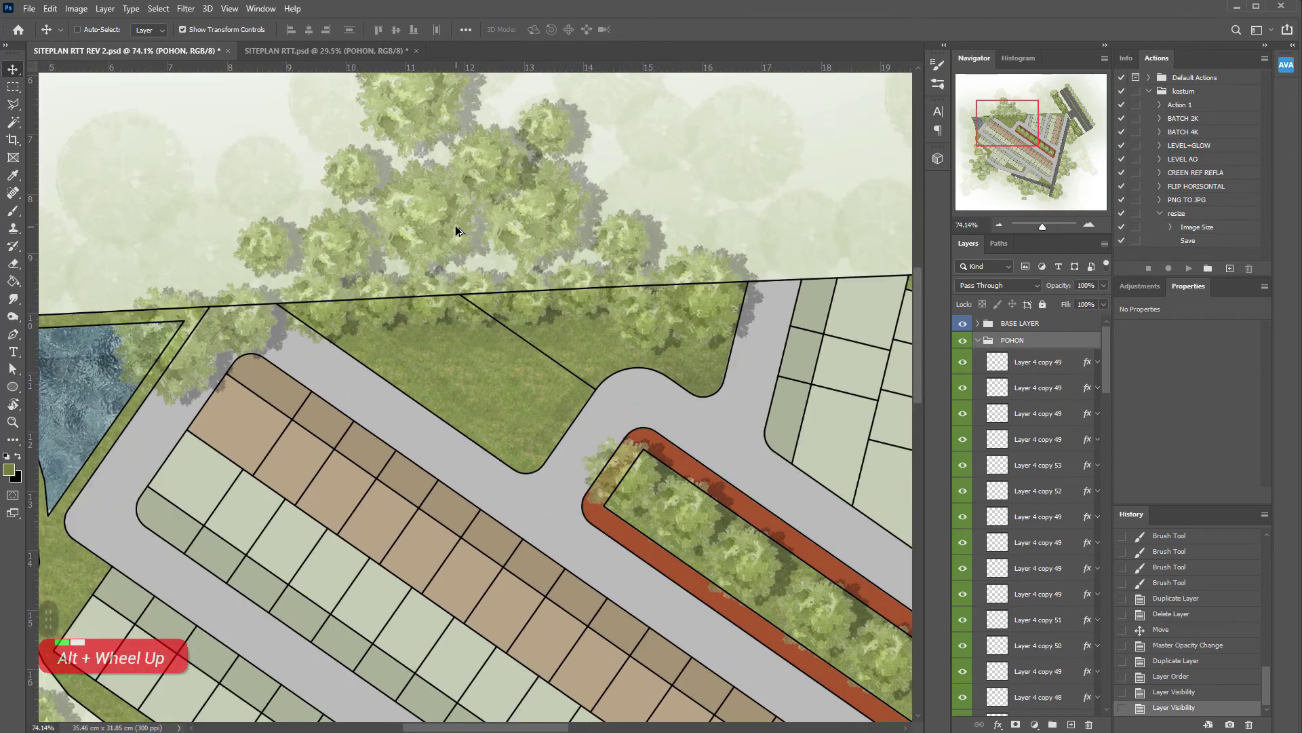
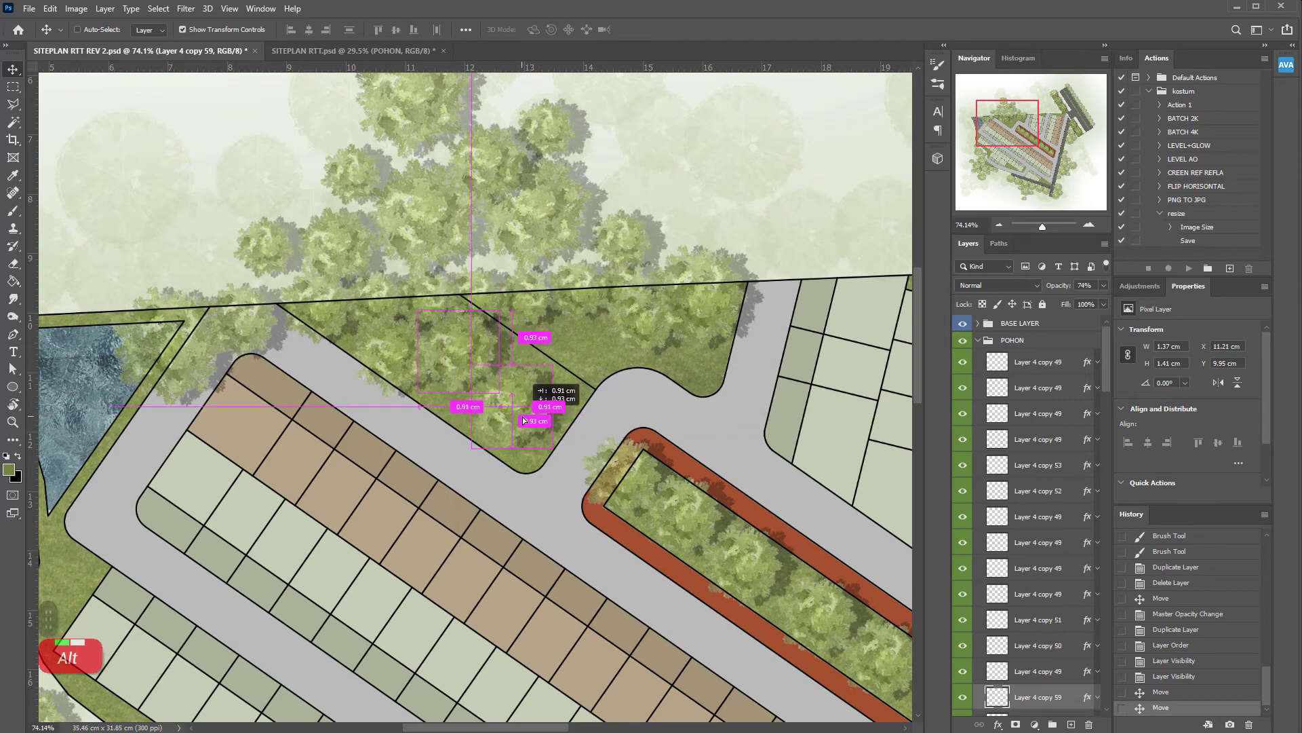
{"action": "key", "text": "alt+w"}
{"action": "scroll", "scroll_direction": "down", "scroll_amount": 3}
{"action": "scroll", "scroll_direction": "down", "scroll_amount": 3}
{"action": "scroll", "scroll_direction": "down", "scroll_amount": 3}
Duplicate tree copies along the top edge, then zoom back out.
{"action": "scroll", "scroll_direction": "up", "scroll_amount": 3}
{"action": "scroll", "scroll_direction": "down", "scroll_amount": 3}
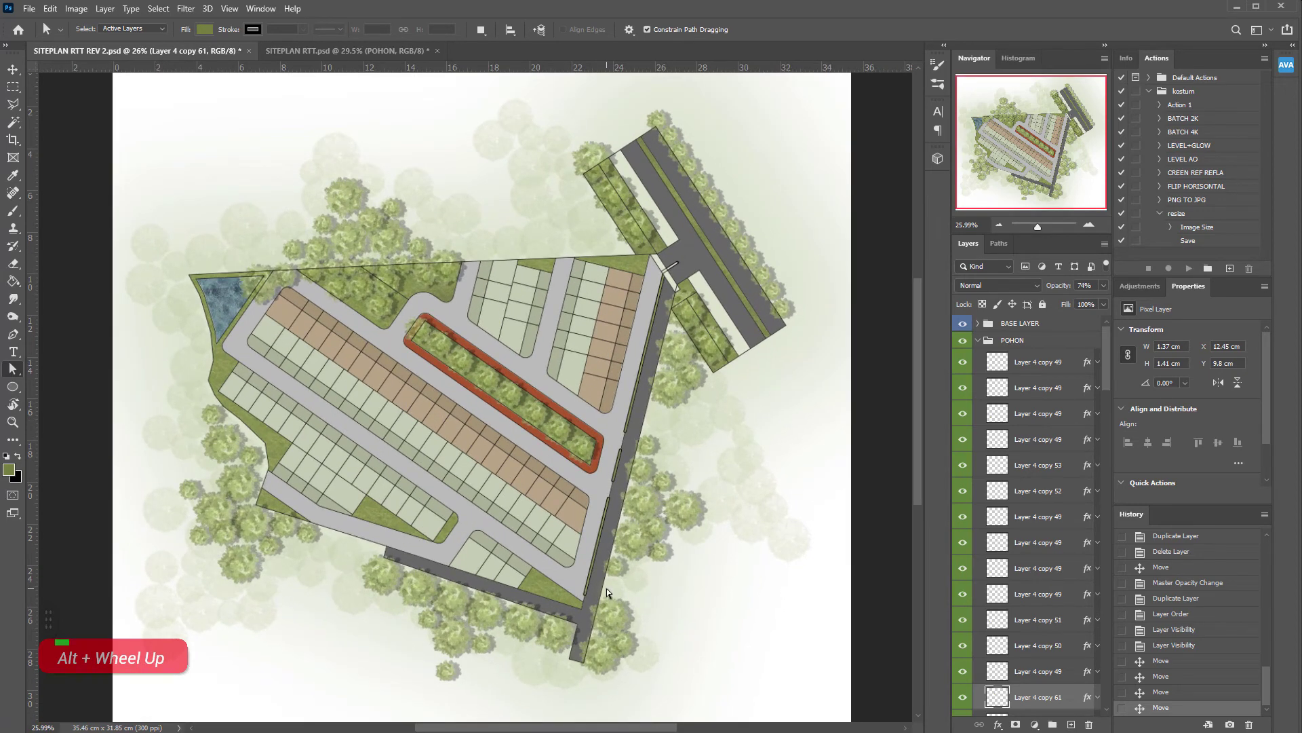
{"action": "scroll", "scroll_direction": "down", "scroll_amount": 3}
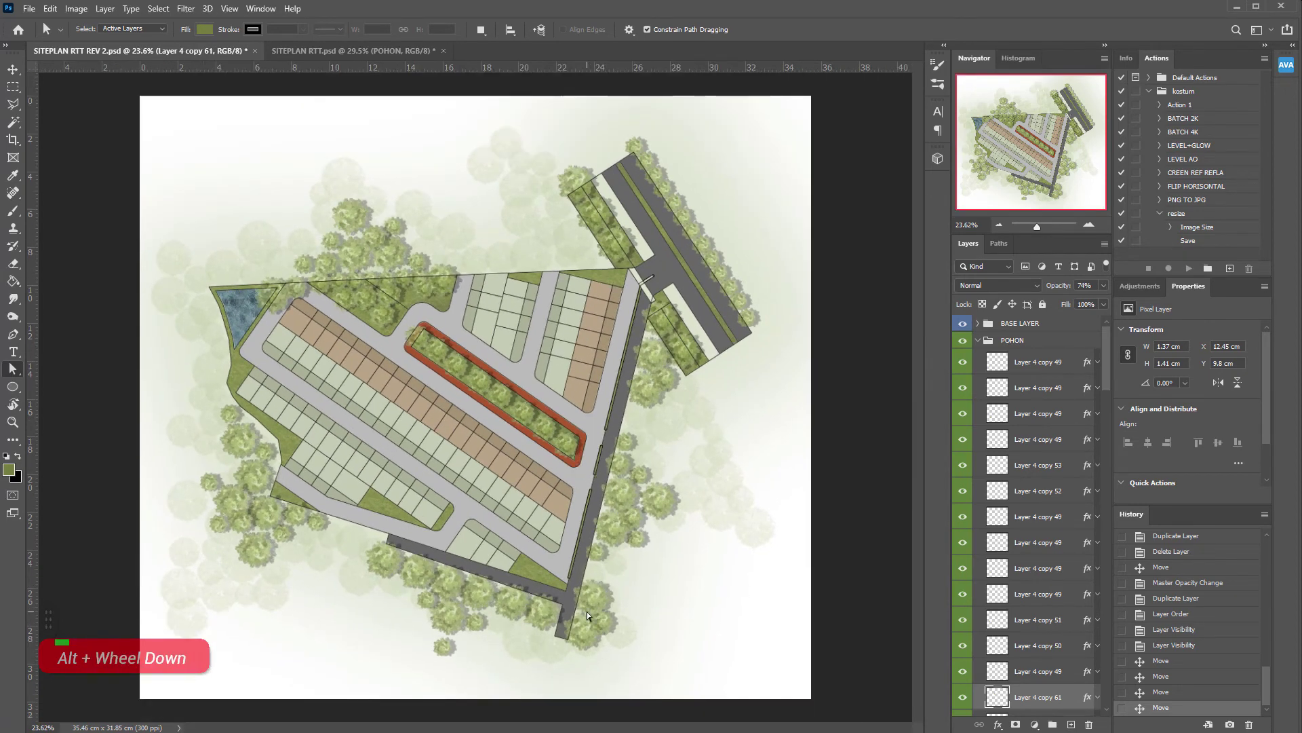
{"action": "scroll", "scroll_direction": "up", "scroll_amount": 3}
{"action": "scroll", "scroll_direction": "down", "scroll_amount": 3}
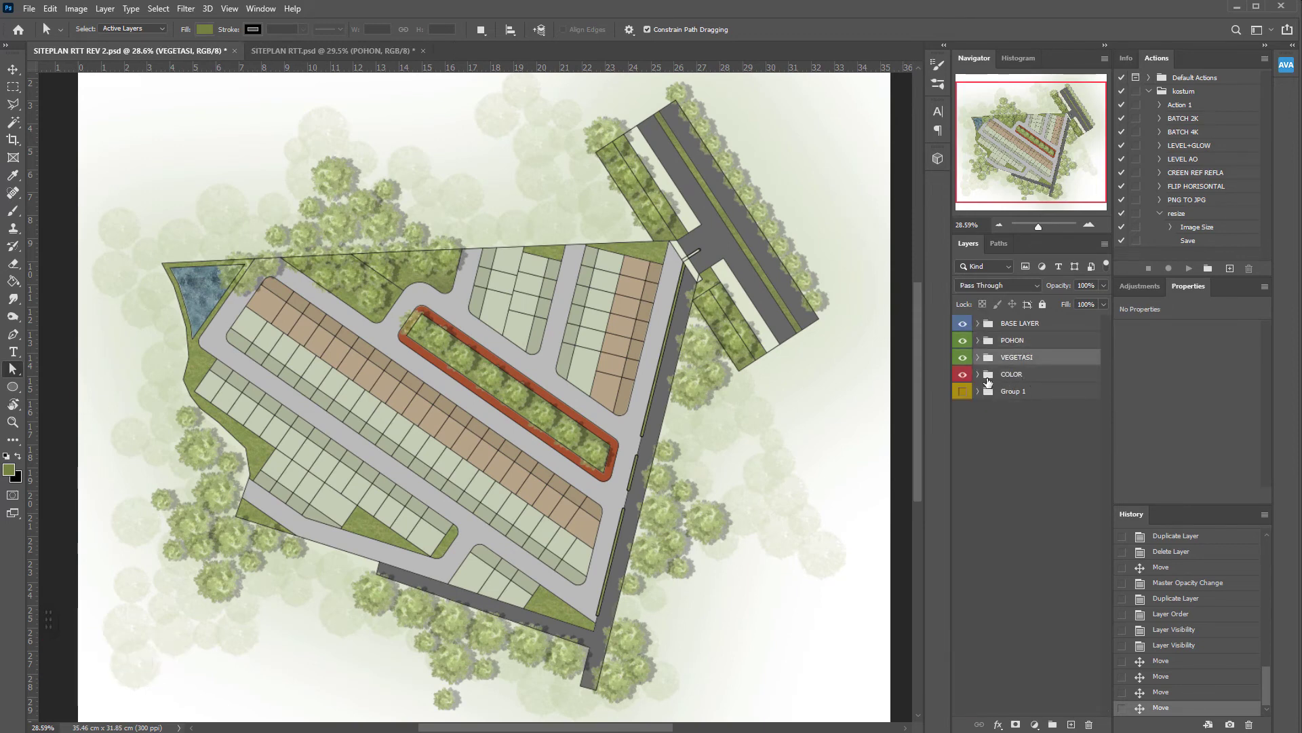
{"action": "scroll", "scroll_direction": "down", "scroll_amount": 3}
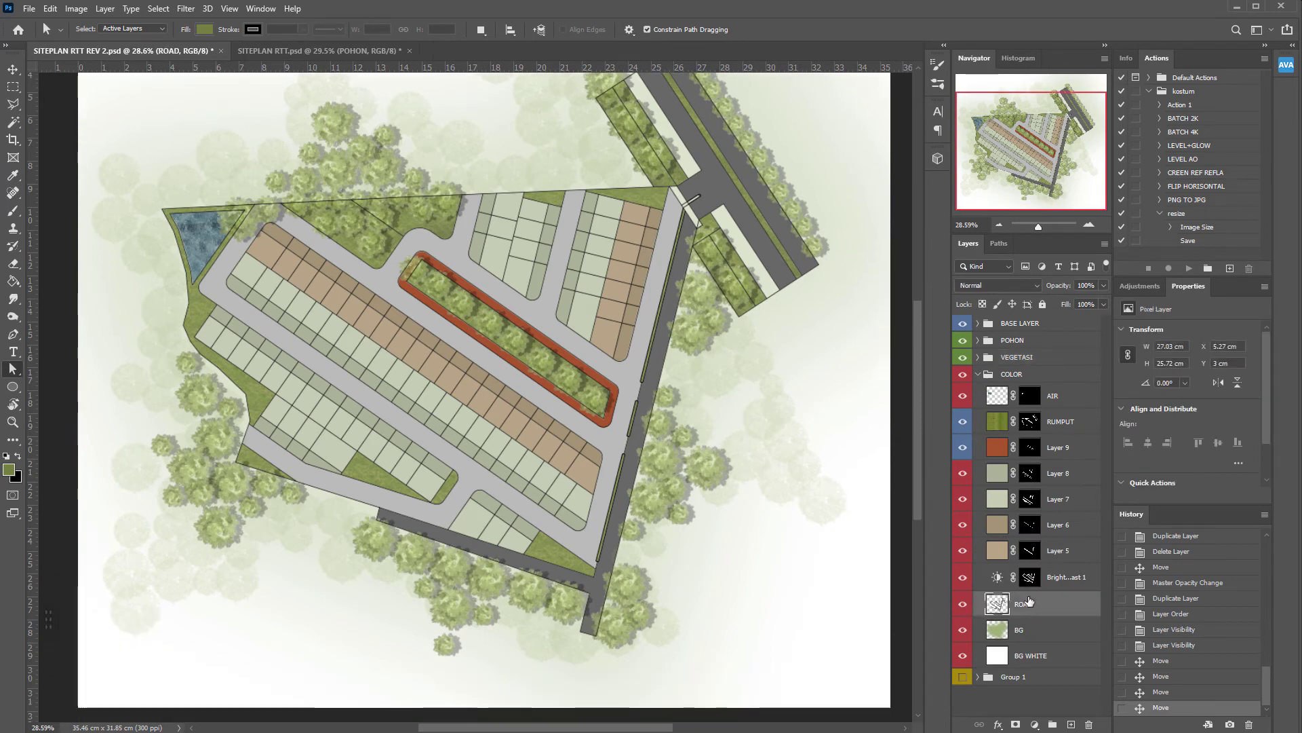
Darken patches of the ROAD layer with the Burn tool, undoing unwanted strokes.
{"action": "key", "text": "o"}
{"action": "key", "text": "ctrl+z"}
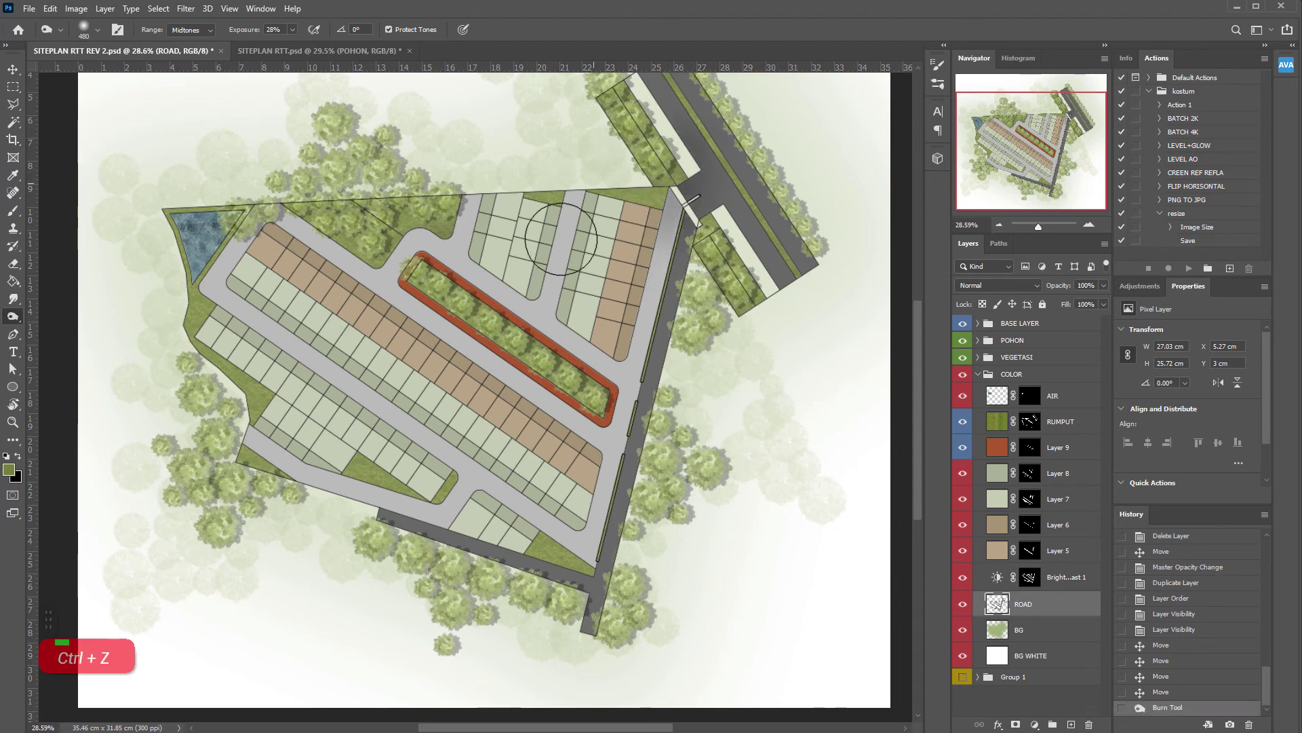
{"action": "key", "text": "ctrl+z"}
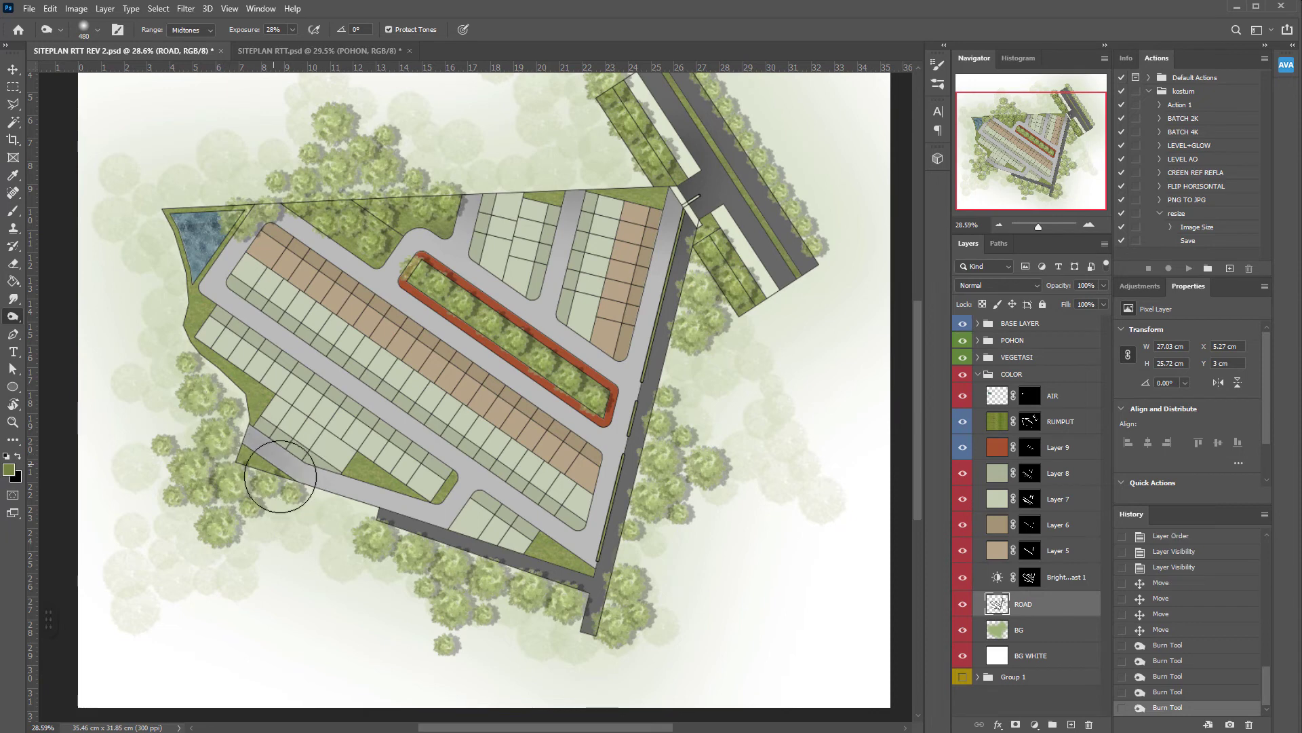
{"action": "key", "text": "ctrl+z"}
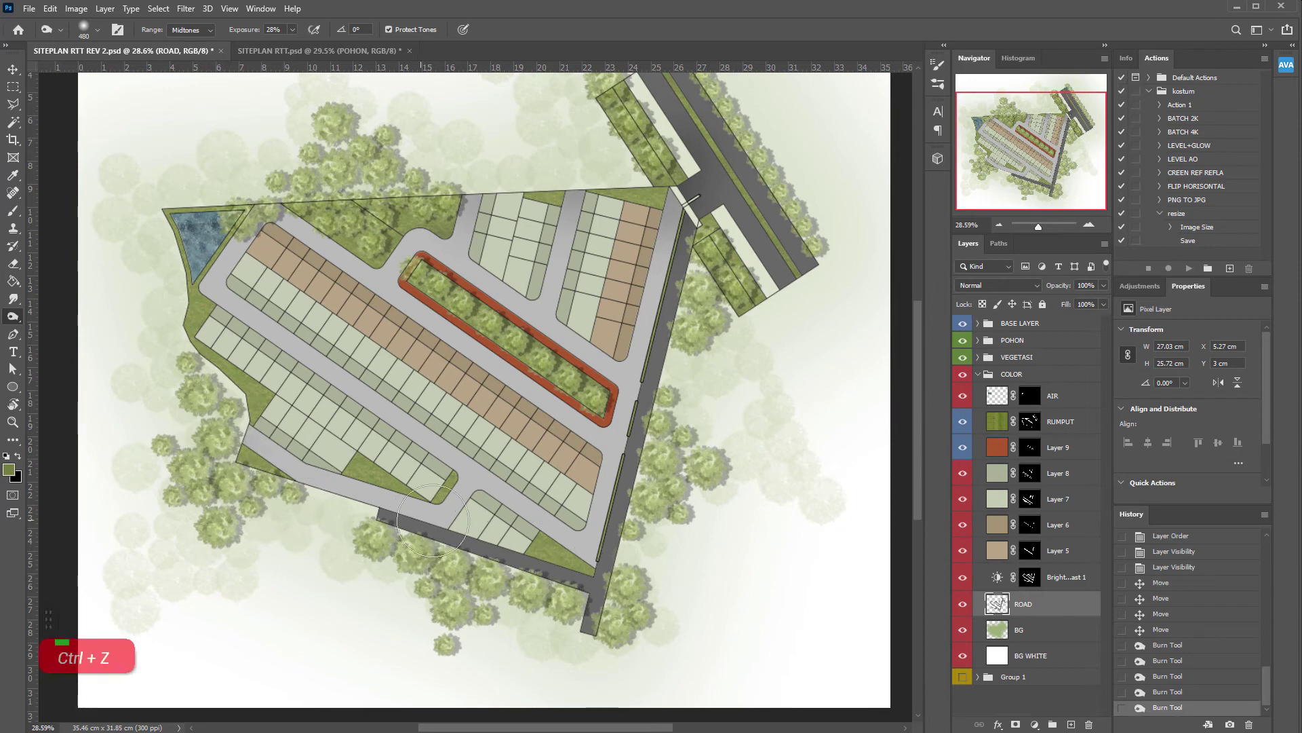
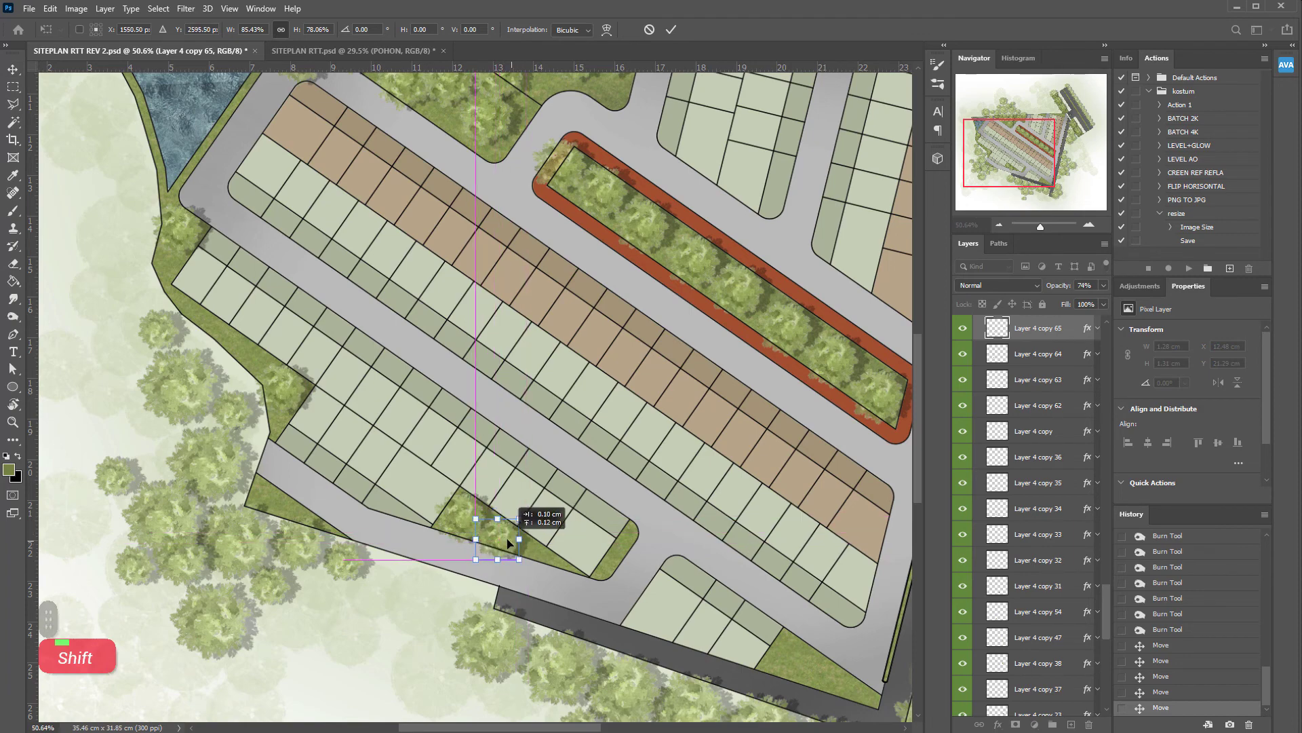
Commit the smaller tree and copy it into the green corner patches beside the road.
{"action": "key", "text": "Return"}
{"action": "left_click", "coordinate": [508, 539]}
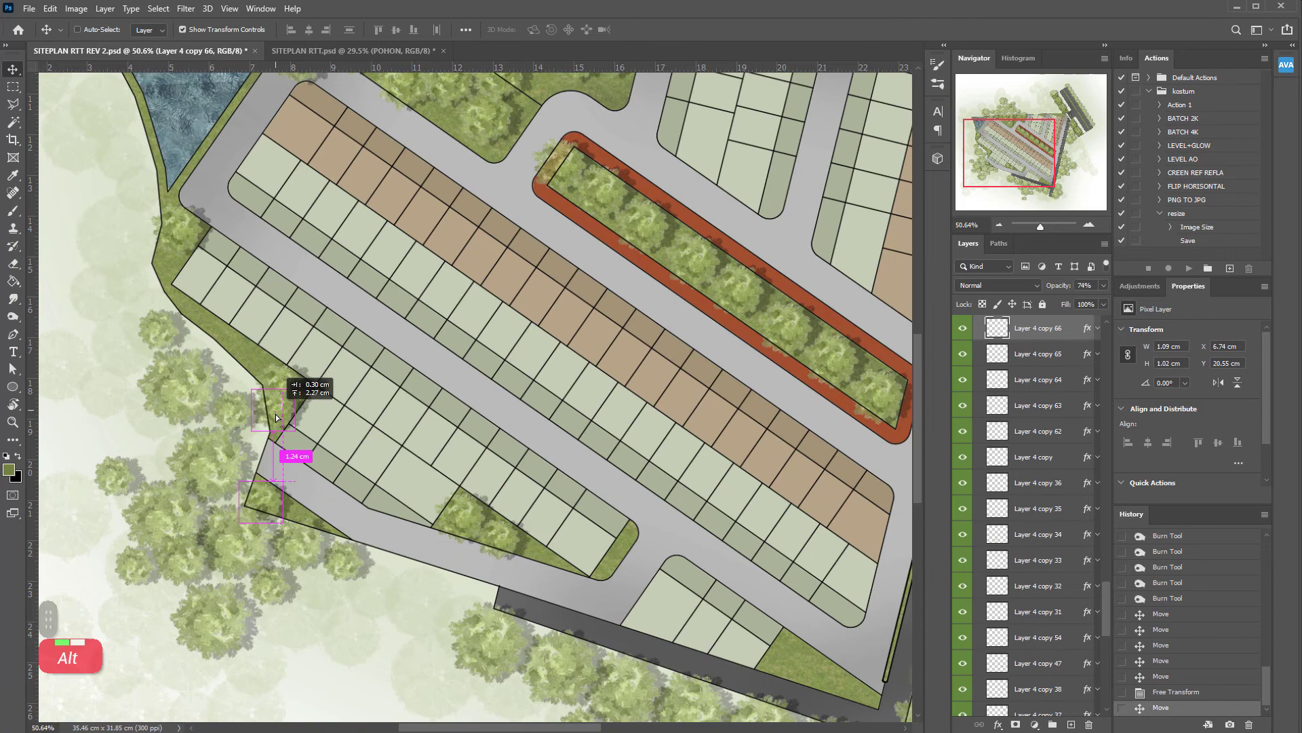
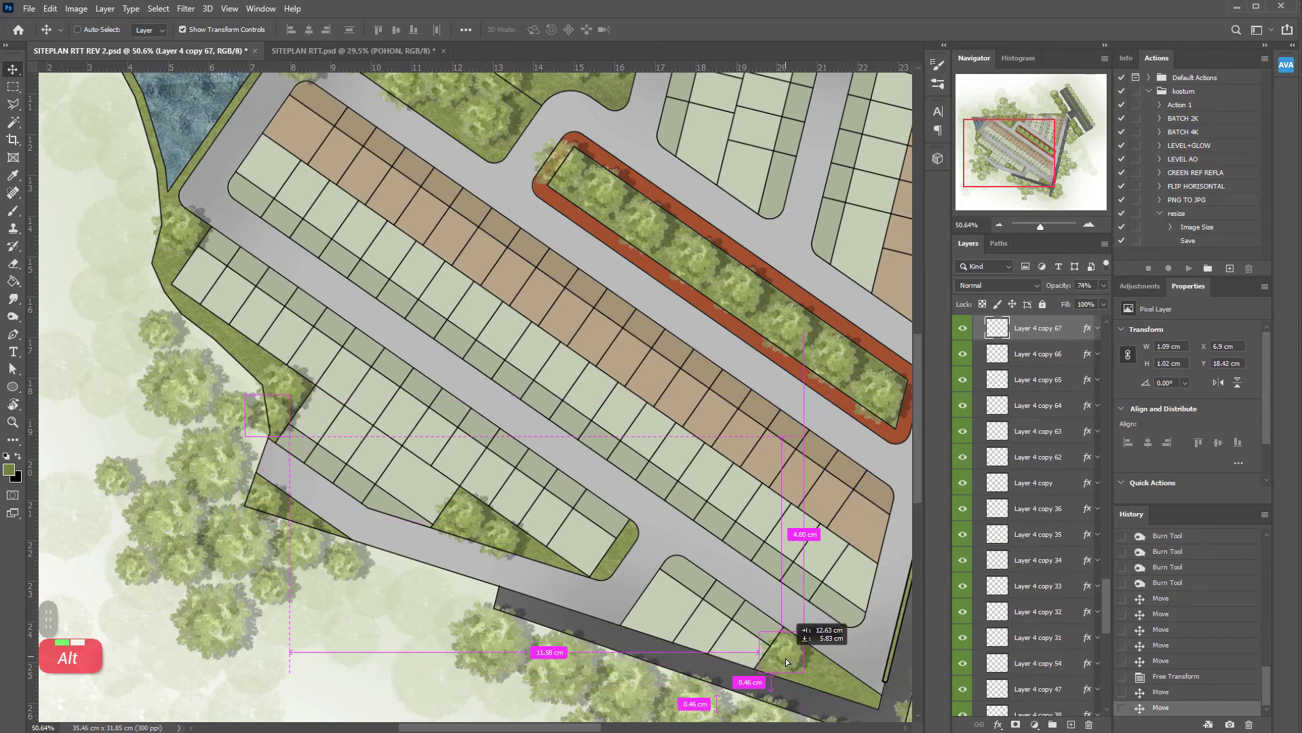
{"action": "scroll", "scroll_direction": "down", "scroll_amount": 3}
{"action": "scroll", "scroll_direction": "up", "scroll_amount": 3}
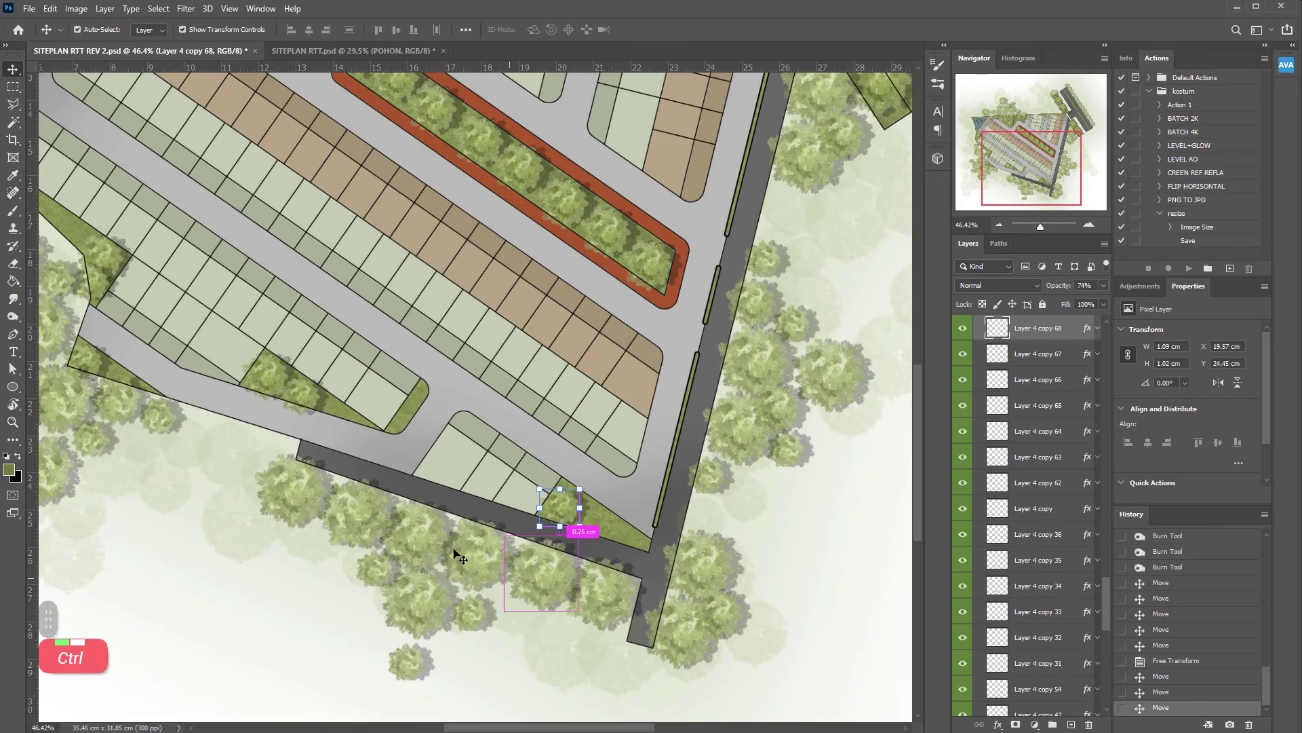
{"action": "left_click", "coordinate": [789, 407]}
{"action": "left_click", "coordinate": [790, 408]}
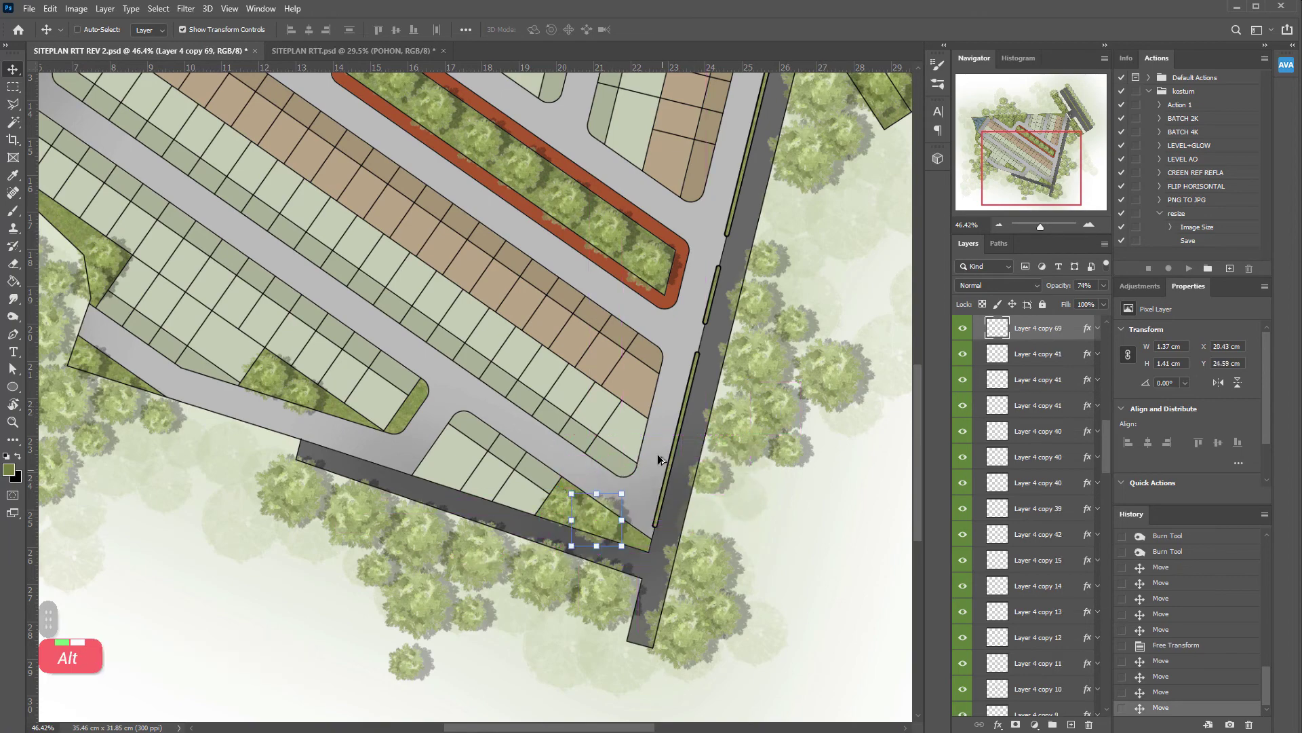
{"action": "scroll", "scroll_direction": "down", "scroll_amount": 3}
{"action": "scroll", "scroll_direction": "up", "scroll_amount": 3}
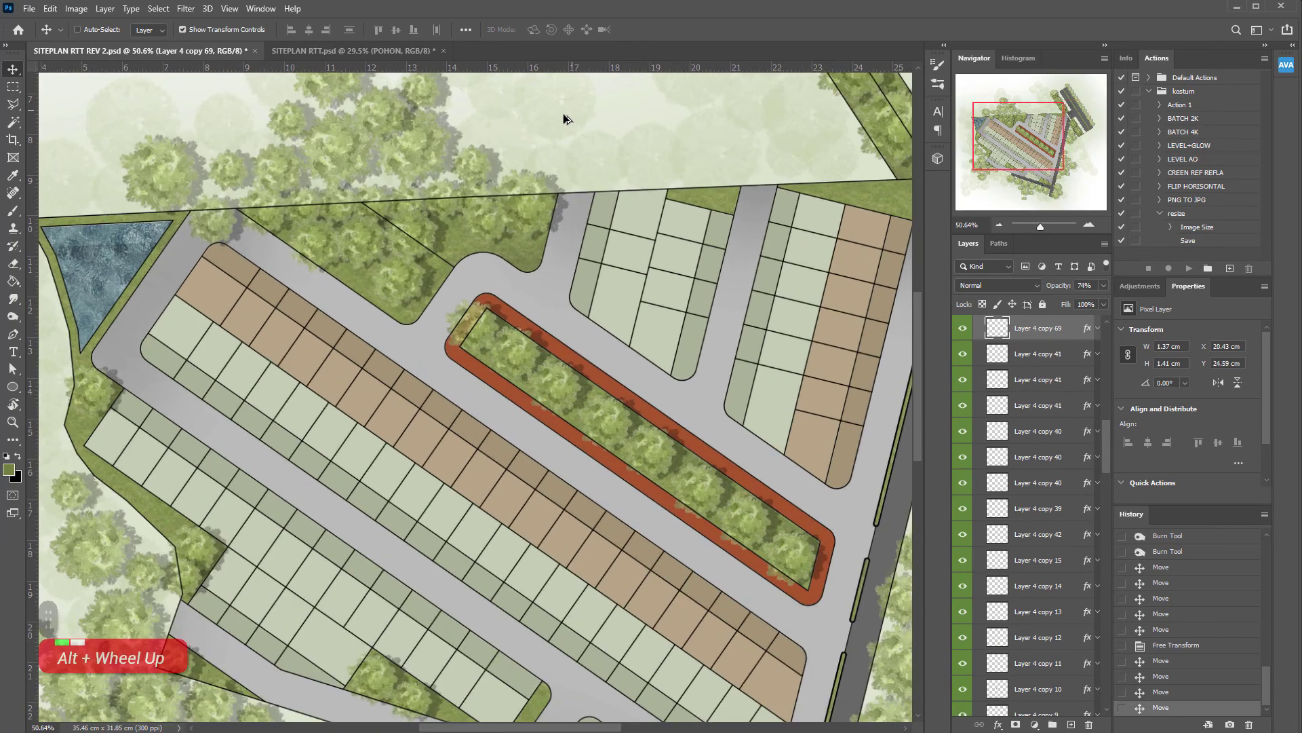
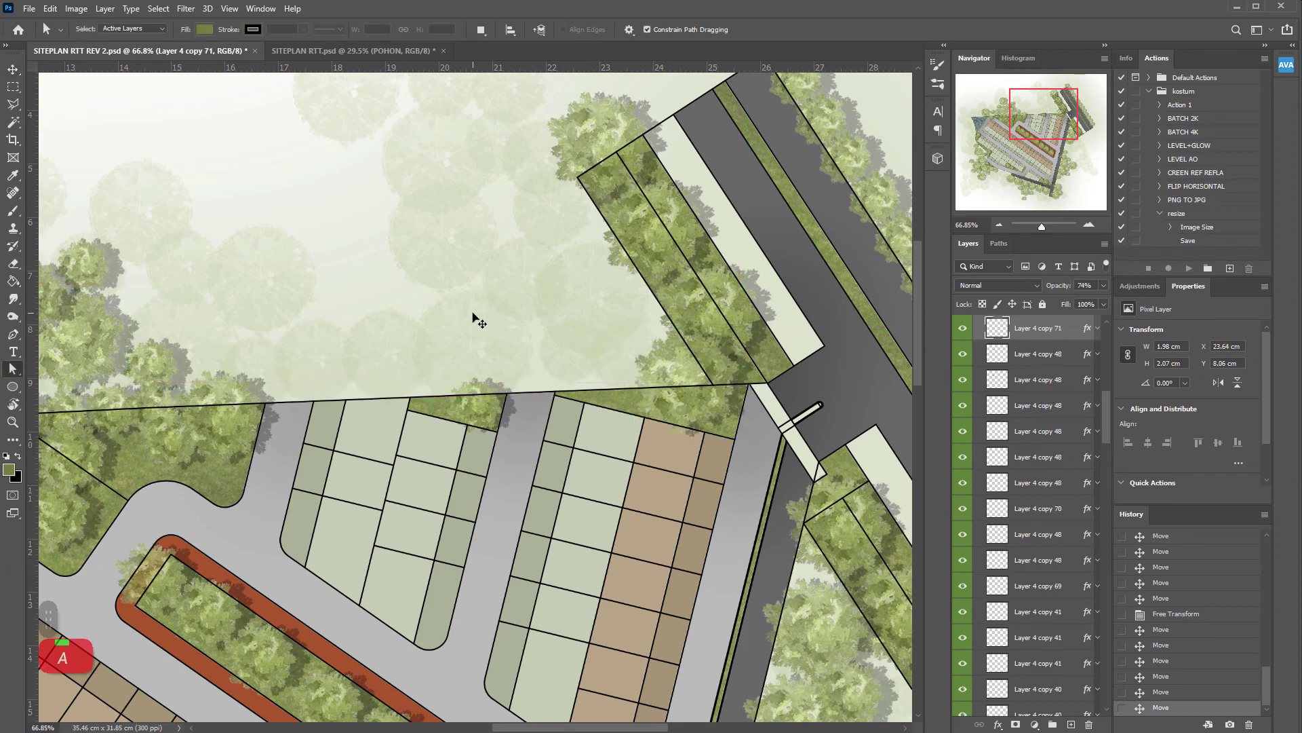
Fit the whole site plan in view and turn on the INFO lot labels.
{"action": "key", "text": "ctrl+0"}
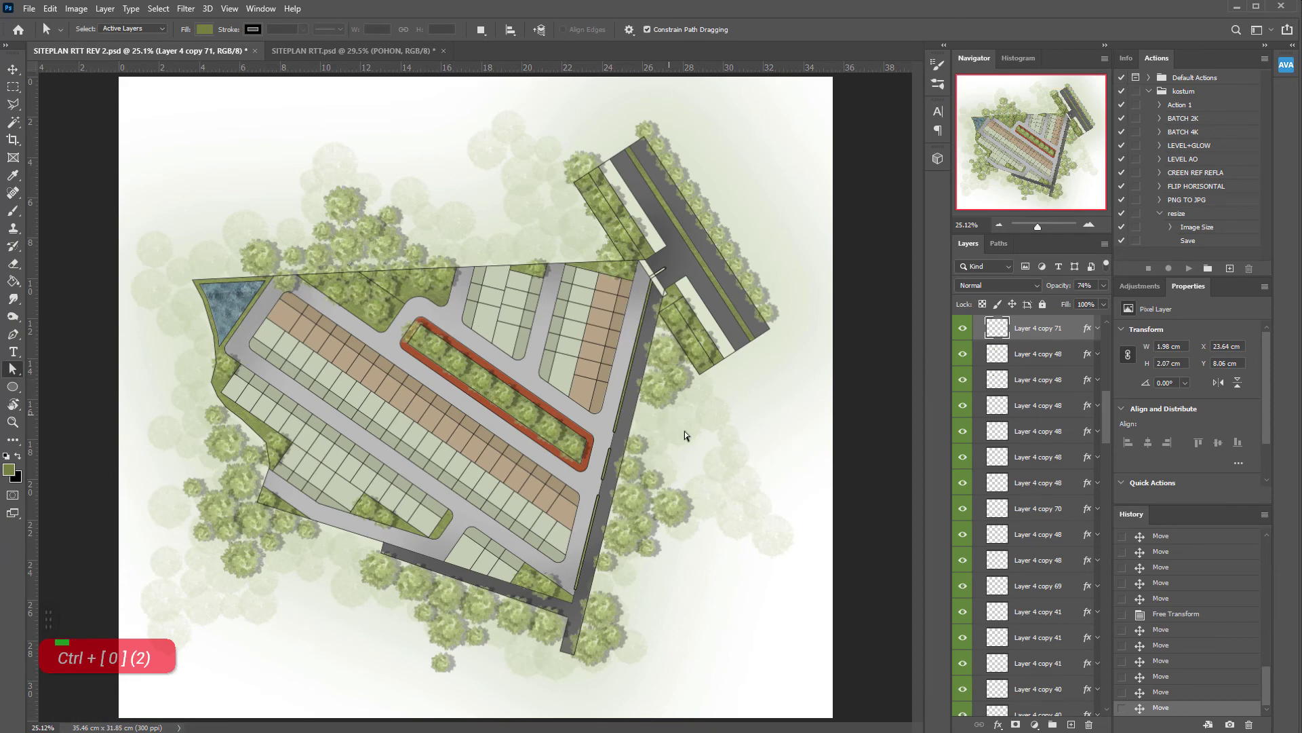
{"action": "scroll", "scroll_direction": "up", "scroll_amount": 3}
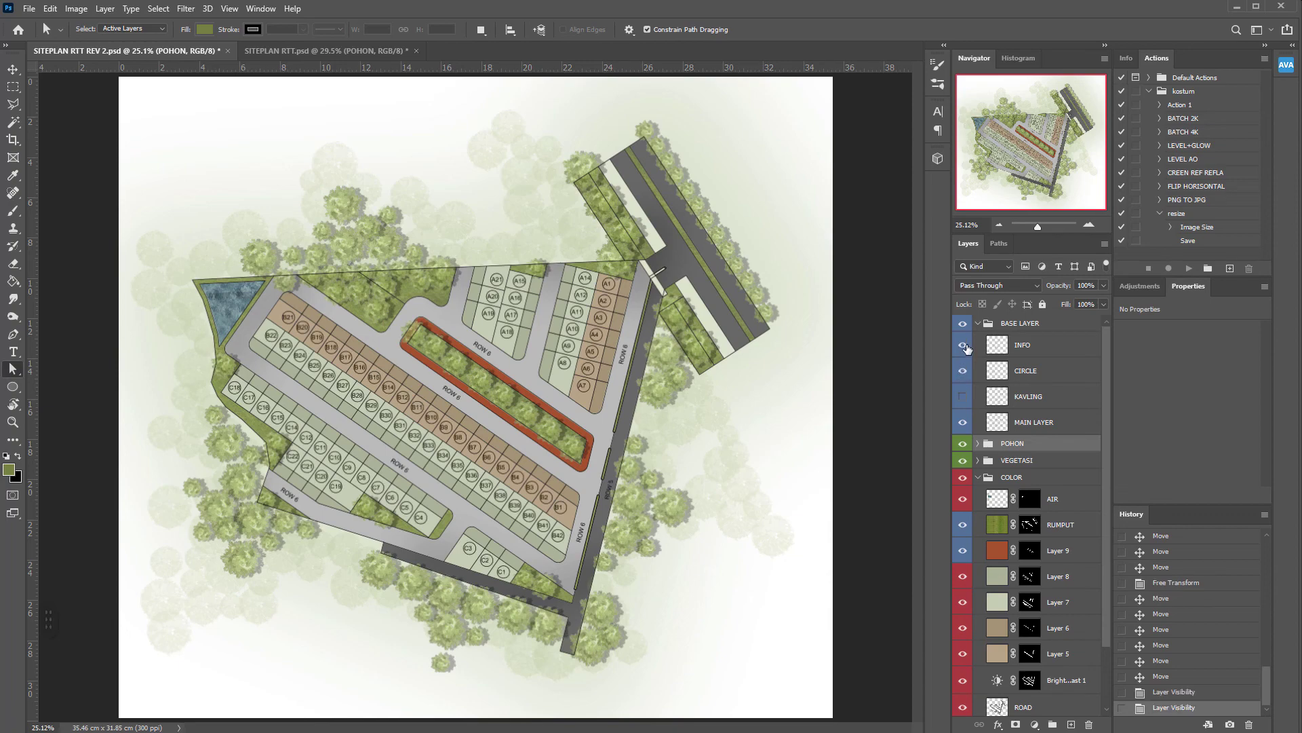
Save the labelled plan with Ctrl+S, then hide the INFO label layers again.
{"action": "scroll", "scroll_direction": "up", "scroll_amount": 3}
{"action": "scroll", "scroll_direction": "up", "scroll_amount": 3}
{"action": "scroll", "scroll_direction": "down", "scroll_amount": 3}
{"action": "scroll", "scroll_direction": "down", "scroll_amount": 3}
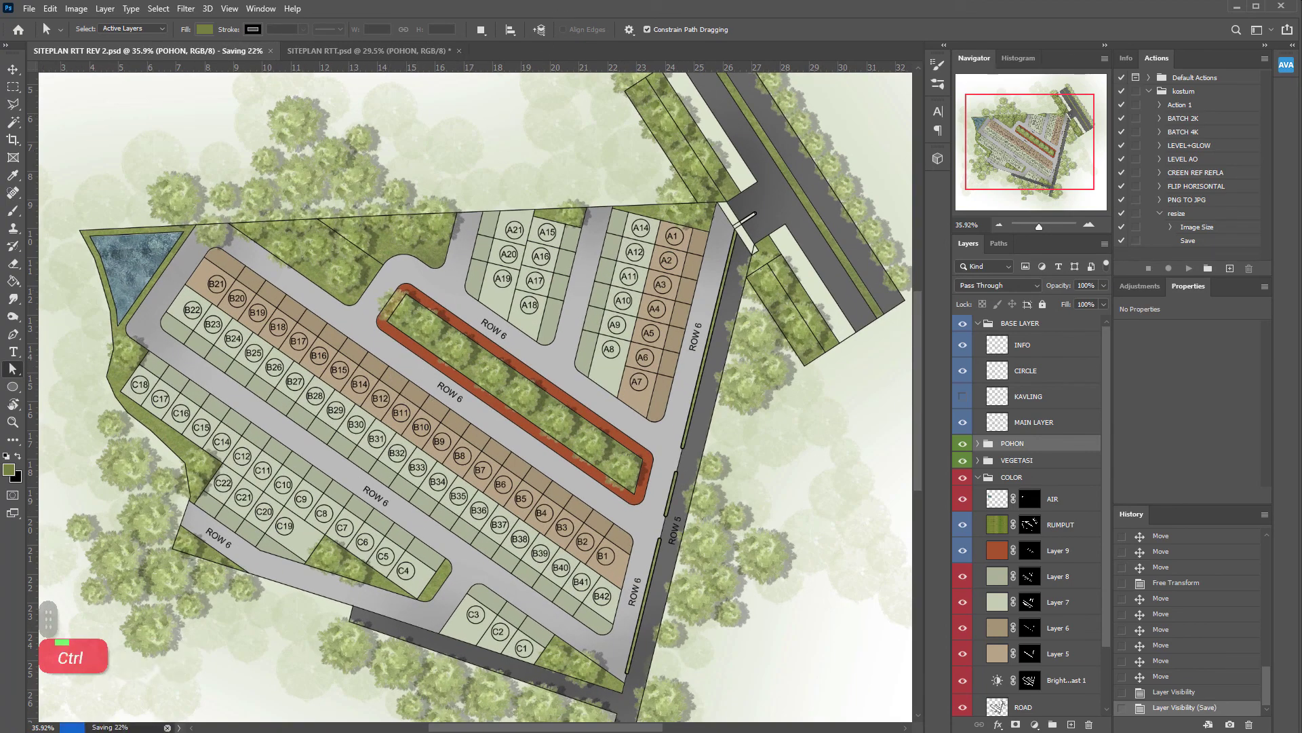
Reveal Layer 11, INFO and the TYPE 1/TYPE 2 LANTAI legend and fit the plan in view.
{"action": "key", "text": "Tab"}
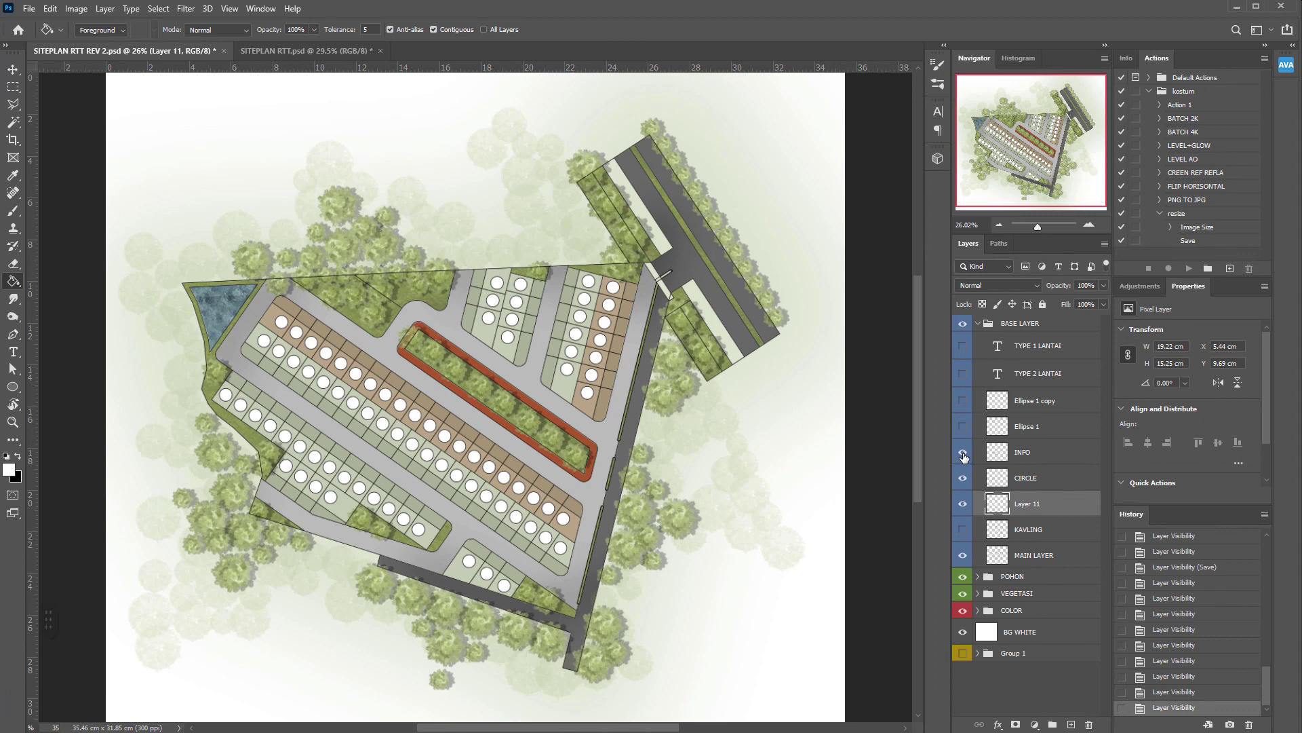
{"action": "key", "text": "space"}
{"action": "double_click", "coordinate": [968, 427]}
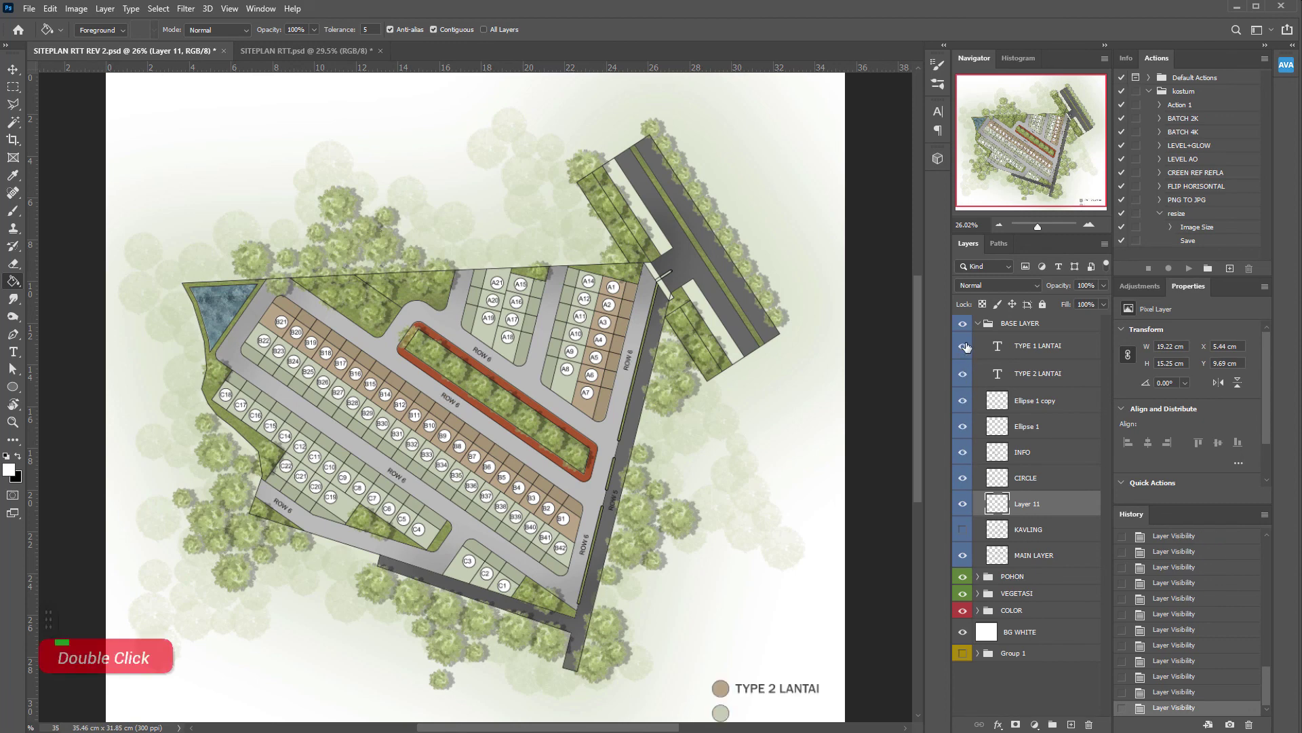
{"action": "key", "text": "ctrl+0"}
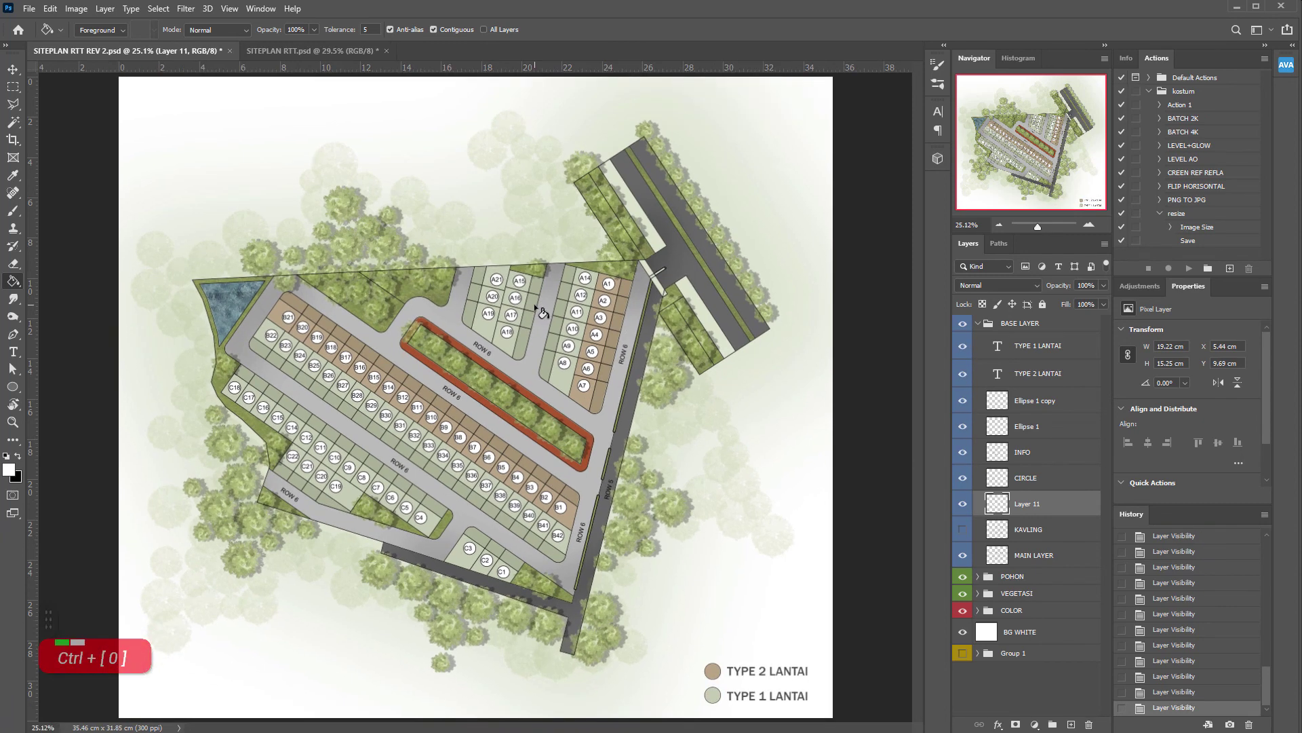
View the plan full-screen without the interface and save the finished document.
{"action": "key", "text": "Tab"}
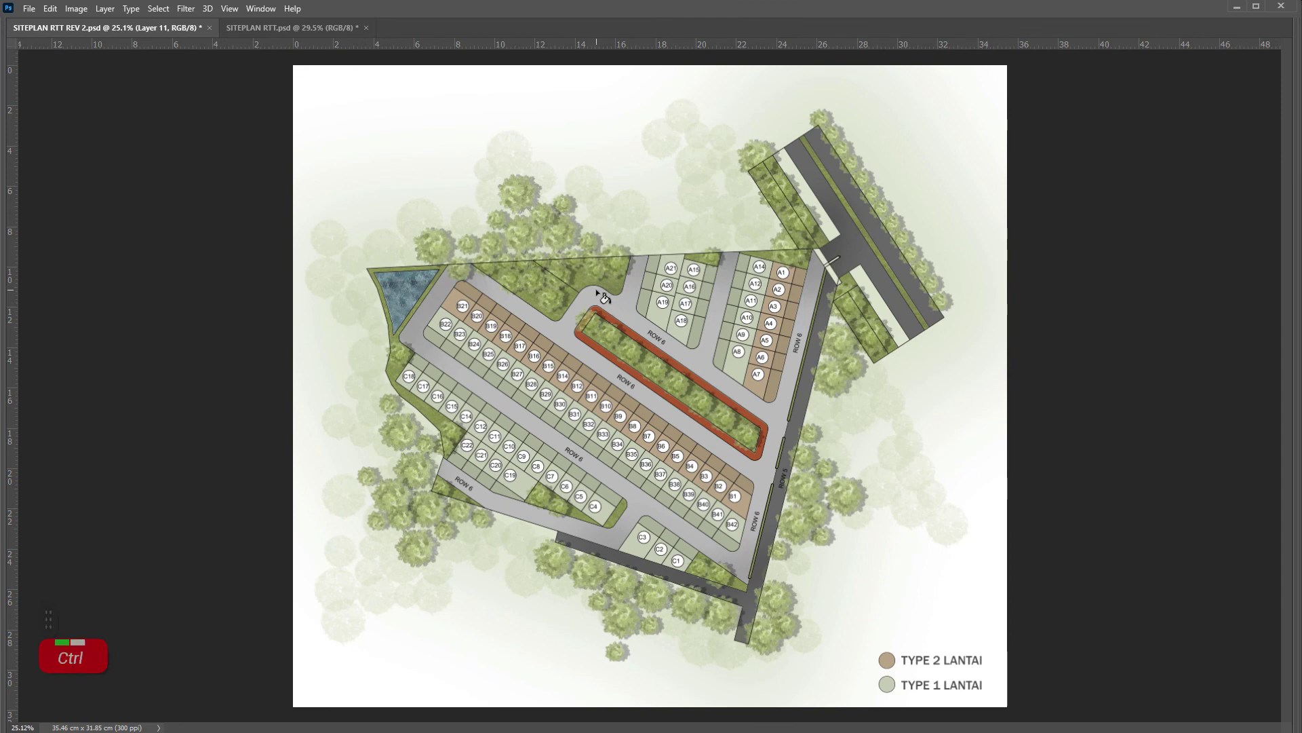
{"action": "key", "text": "ctrl+s"}
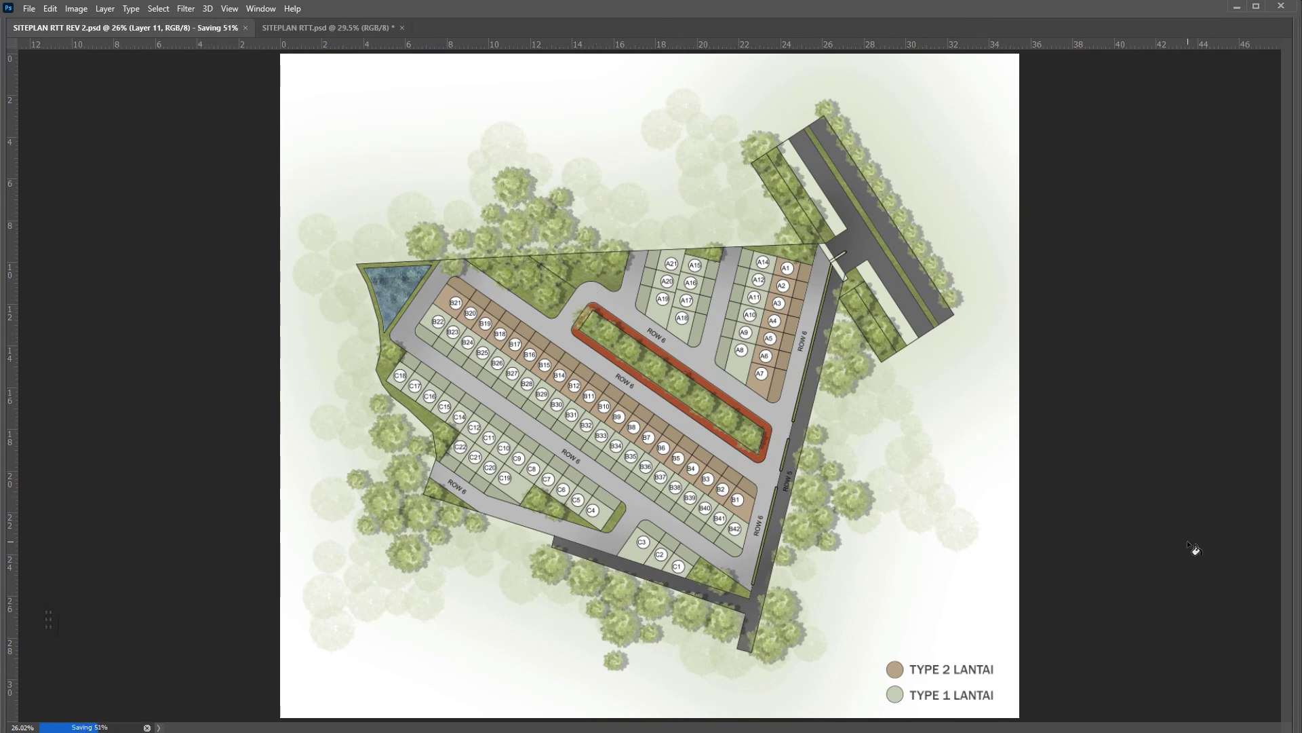